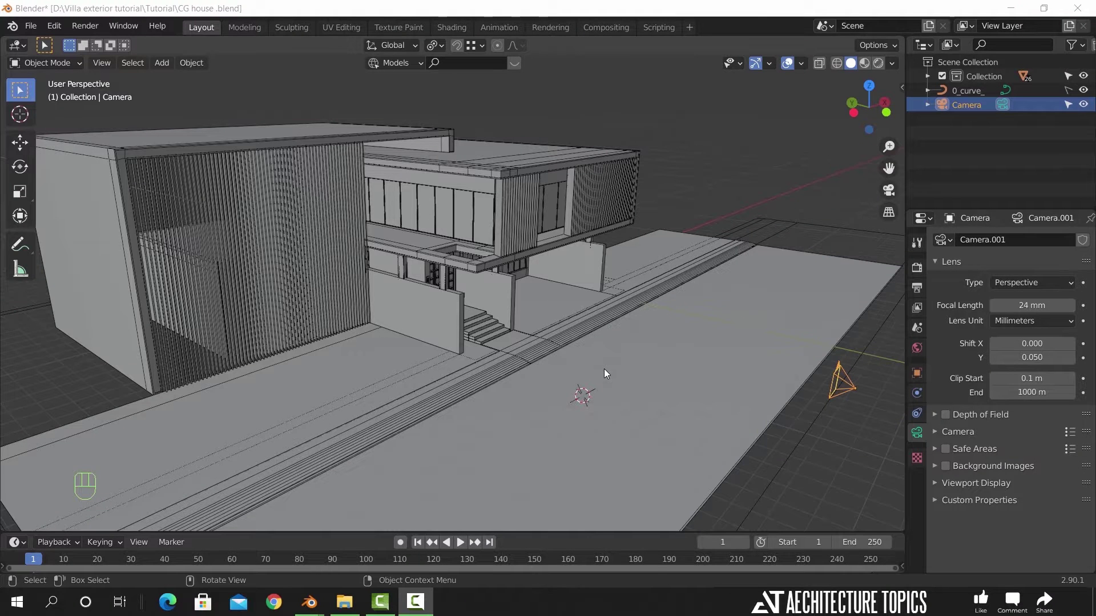
- Orbit around the villa to inspect the front, the entrance steps and the underside
{"action": "left_click_drag", "start_coordinate": [658, 407], "coordinate": [589, 410]}
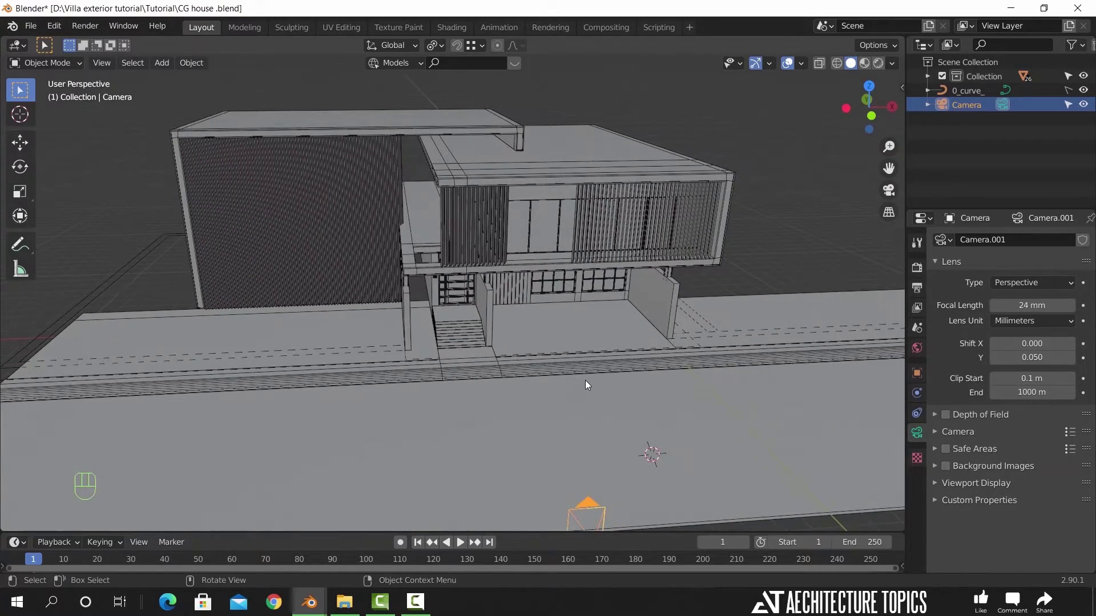
{"action": "left_click_drag", "start_coordinate": [575, 389], "coordinate": [571, 367]}
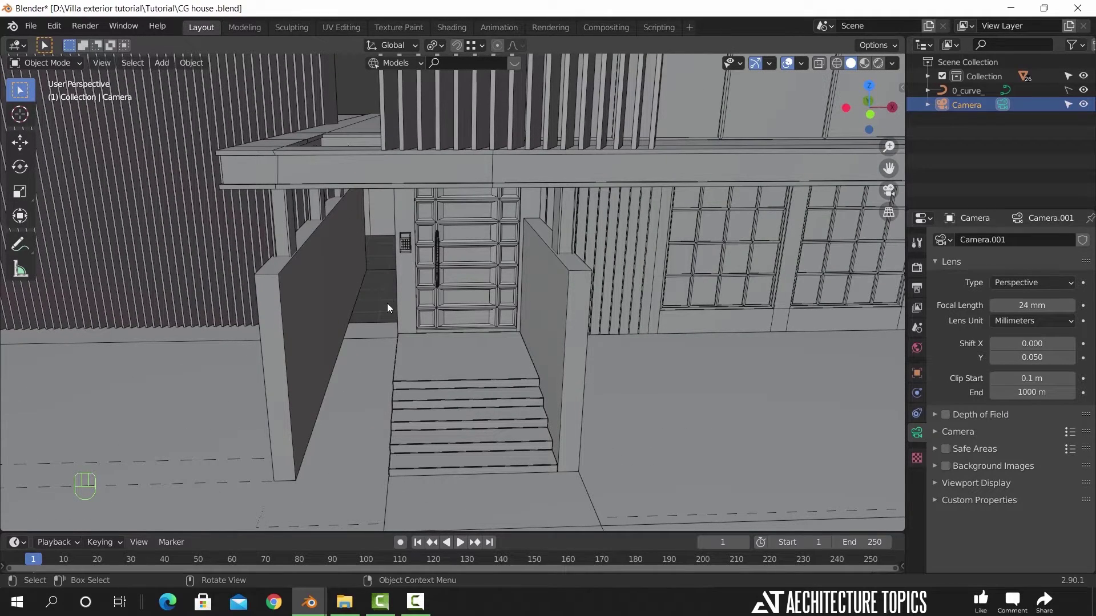
{"action": "left_click_drag", "start_coordinate": [598, 412], "coordinate": [632, 312]}
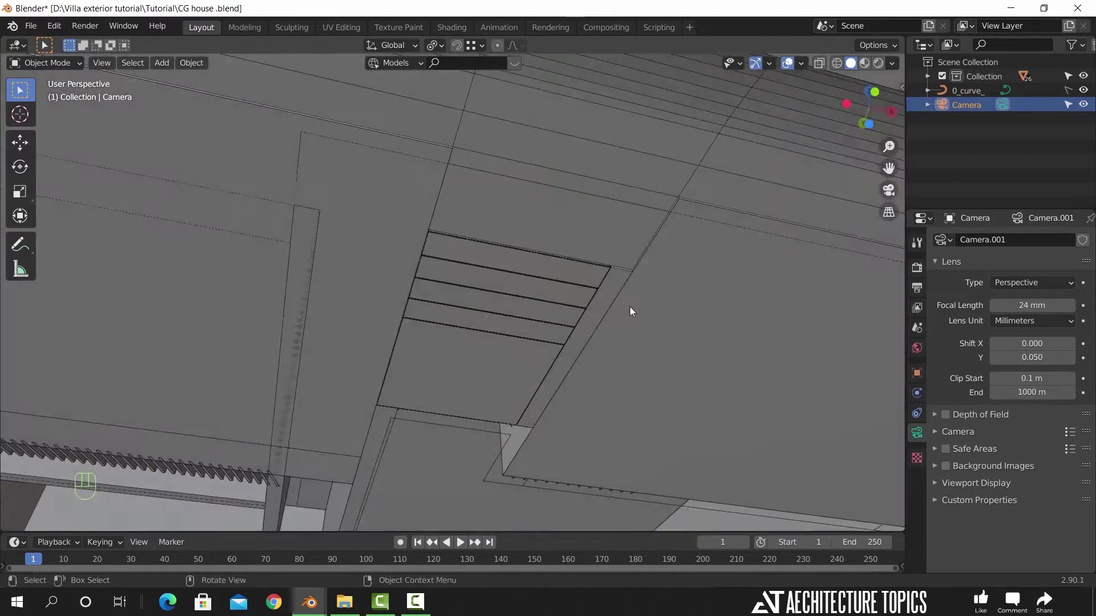
{"action": "left_click_drag", "start_coordinate": [624, 389], "coordinate": [602, 324]}
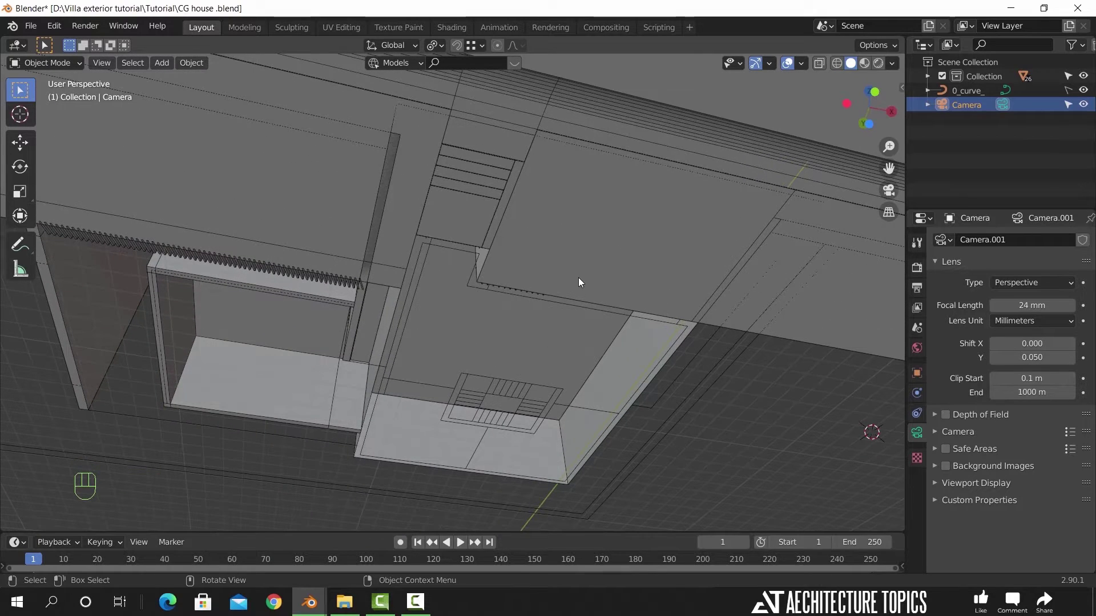
{"action": "left_click_drag", "start_coordinate": [578, 284], "coordinate": [577, 309]}
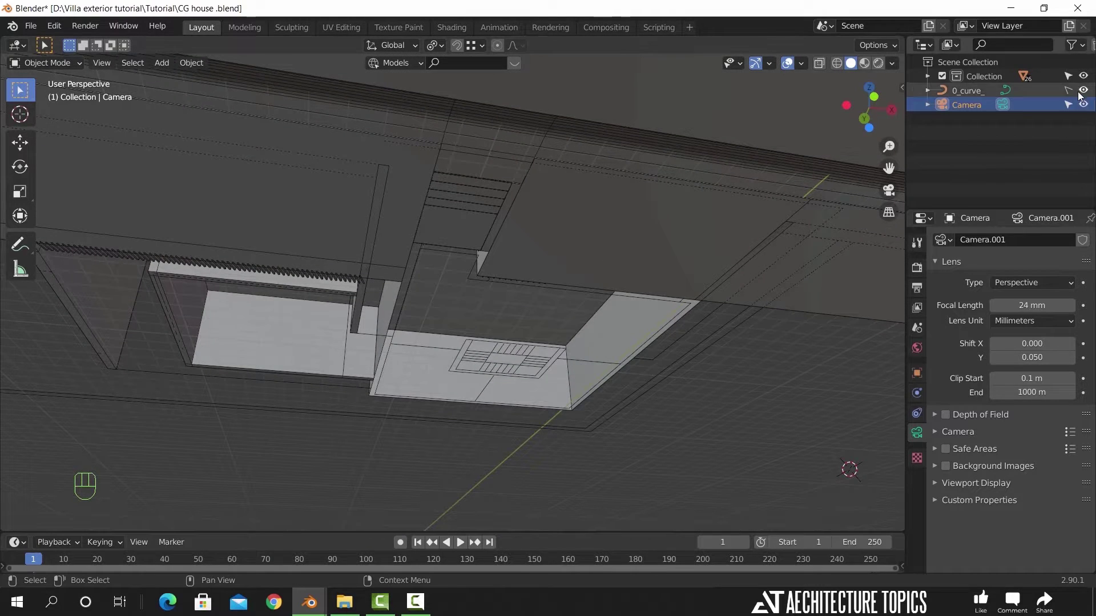
- Hide the 0_curve_ object in the Outliner and bring the entrance steps back into view
{"action": "left_click", "coordinate": [1086, 89]}
{"action": "left_click_drag", "start_coordinate": [397, 260], "coordinate": [427, 374]}
{"action": "middle_click", "coordinate": [417, 354]}
{"action": "left_click_drag", "start_coordinate": [386, 340], "coordinate": [280, 332]}
{"action": "left_click_drag", "start_coordinate": [274, 332], "coordinate": [410, 358]}
- Move the ground plane's outer edge about 3.43 m along X in Edit Mode, with snapping enabled
{"action": "left_click", "coordinate": [409, 360]}
{"action": "key", "text": "Tab"}
{"action": "left_click", "coordinate": [239, 321]}
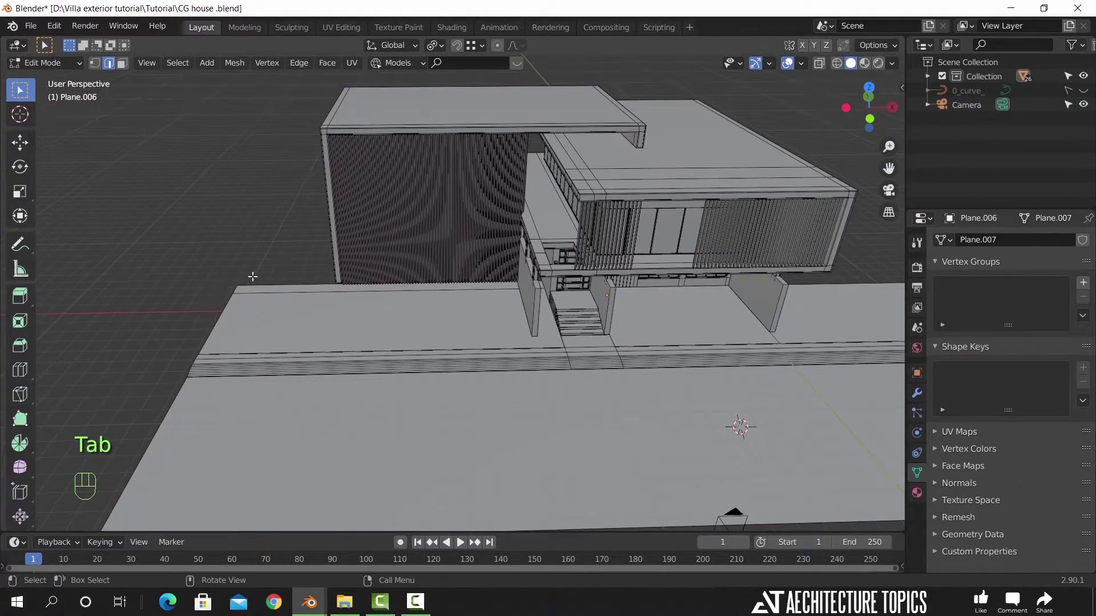
{"action": "left_click", "coordinate": [224, 291]}
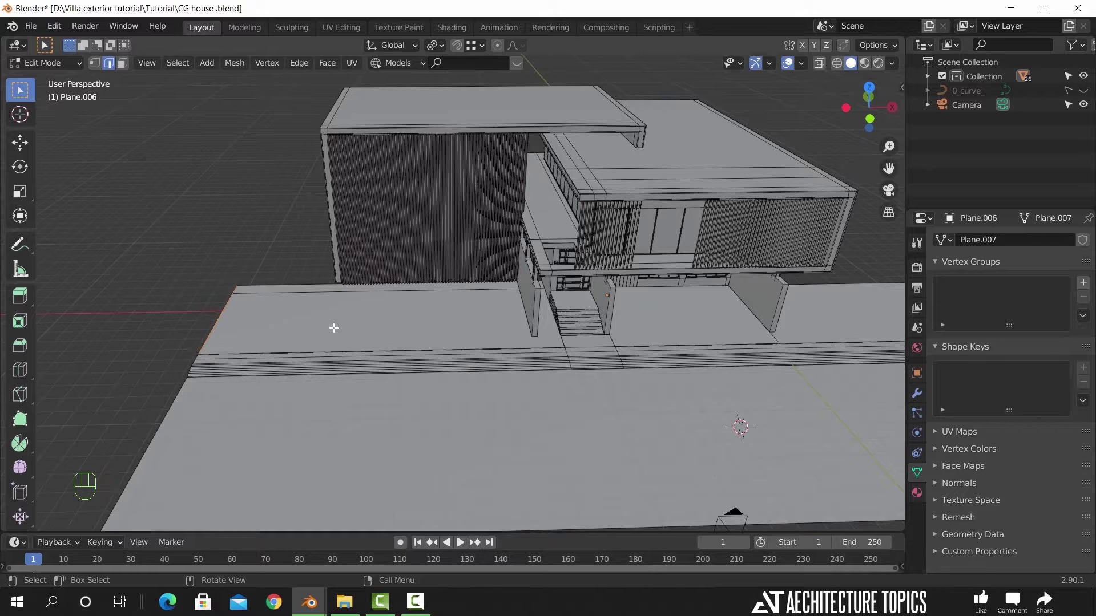
{"action": "key", "text": "g"}
{"action": "key", "text": "x"}
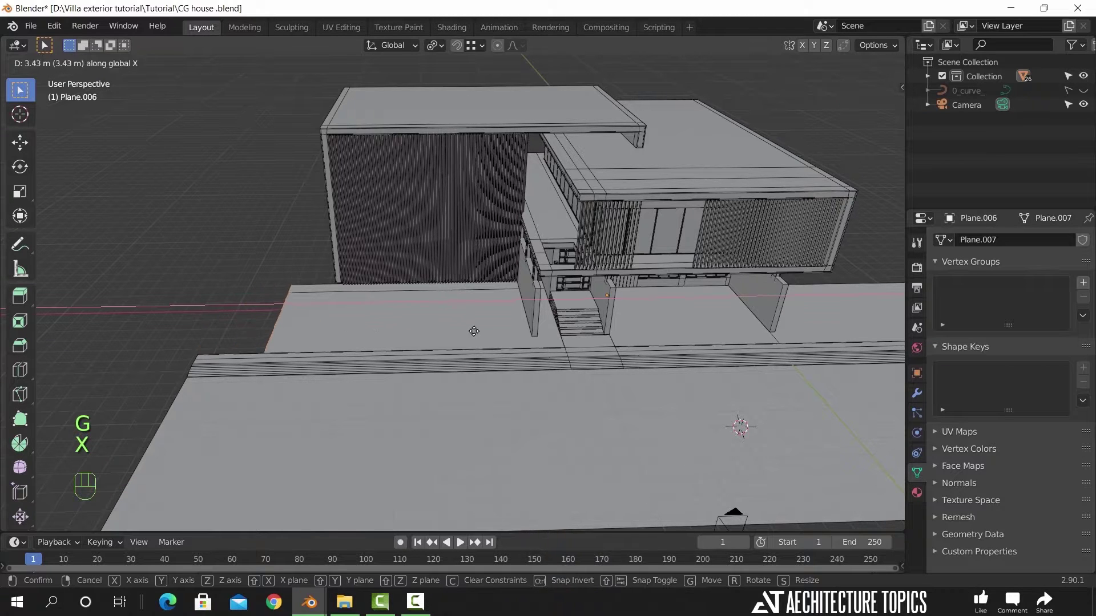
{"action": "left_click", "coordinate": [539, 338]}
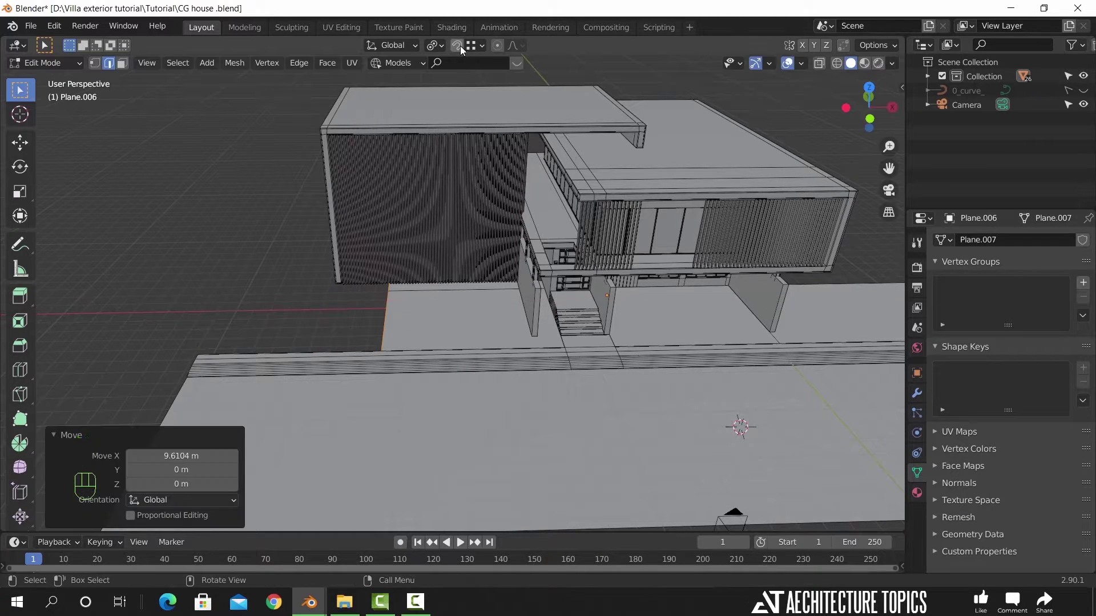
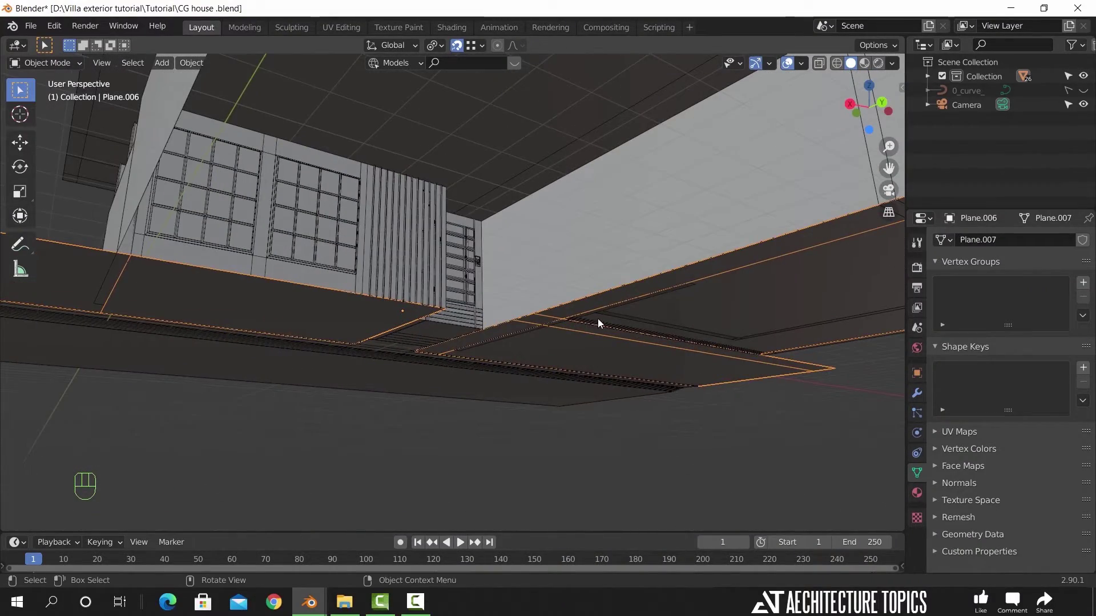
- Select the small floor plane under the ground-floor windows (Plane.009) and frame the view on it
{"action": "left_click_drag", "start_coordinate": [577, 325], "coordinate": [547, 327]}
{"action": "middle_click", "coordinate": [548, 328]}
{"action": "middle_click", "coordinate": [569, 349]}
{"action": "left_click_drag", "start_coordinate": [409, 347], "coordinate": [422, 354]}
{"action": "left_click_drag", "start_coordinate": [363, 332], "coordinate": [410, 349]}
{"action": "left_click", "coordinate": [303, 313]}
{"action": "key", "text": "shift+a"}
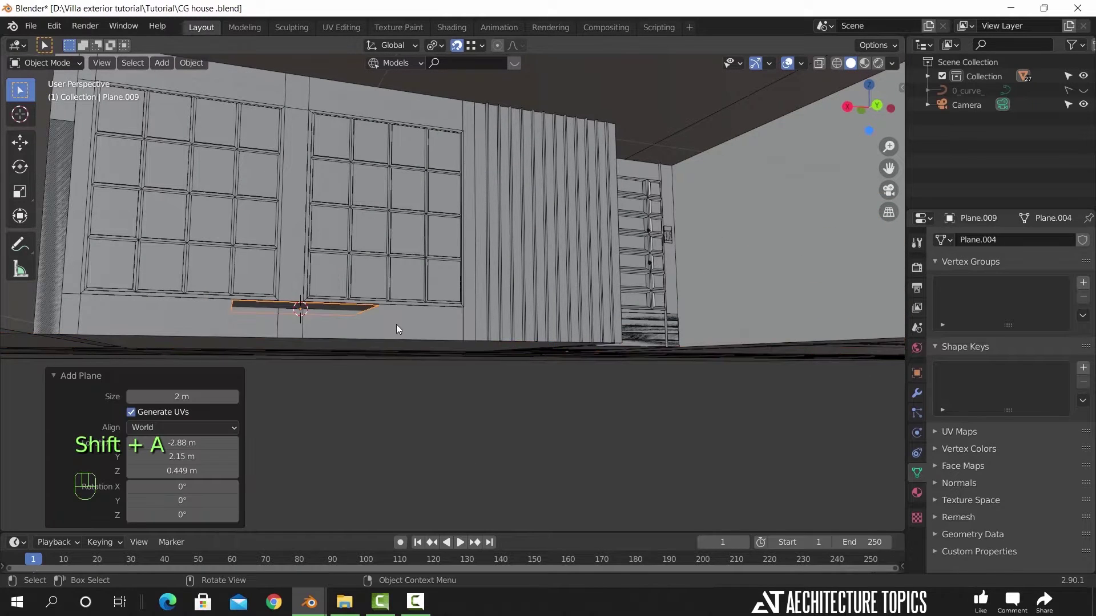
{"action": "left_click_drag", "start_coordinate": [343, 344], "coordinate": [255, 312]}
{"action": "left_click_drag", "start_coordinate": [298, 334], "coordinate": [337, 341]}
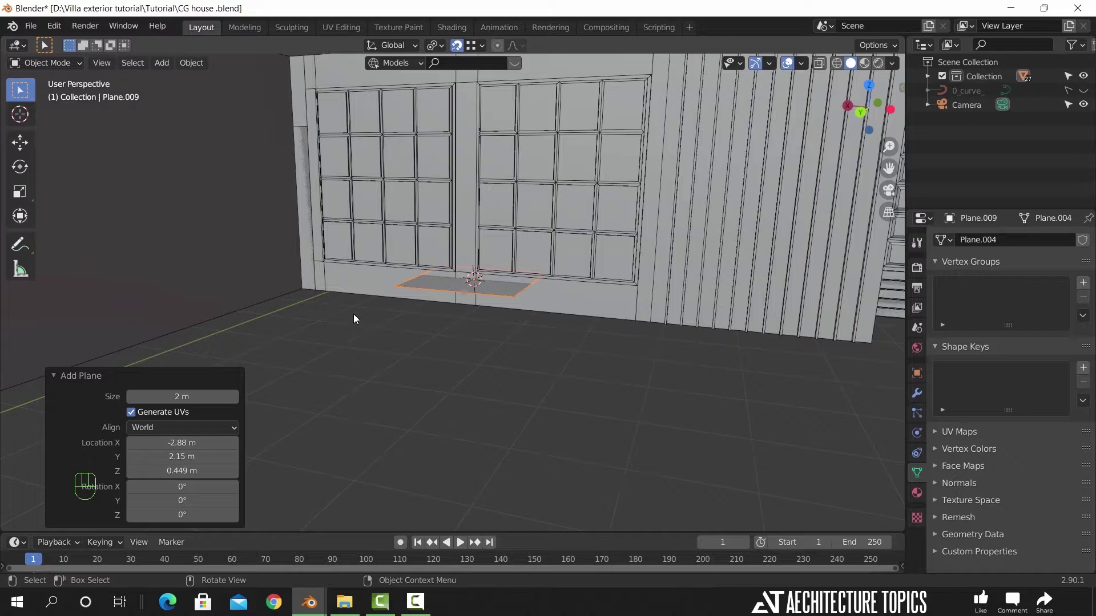
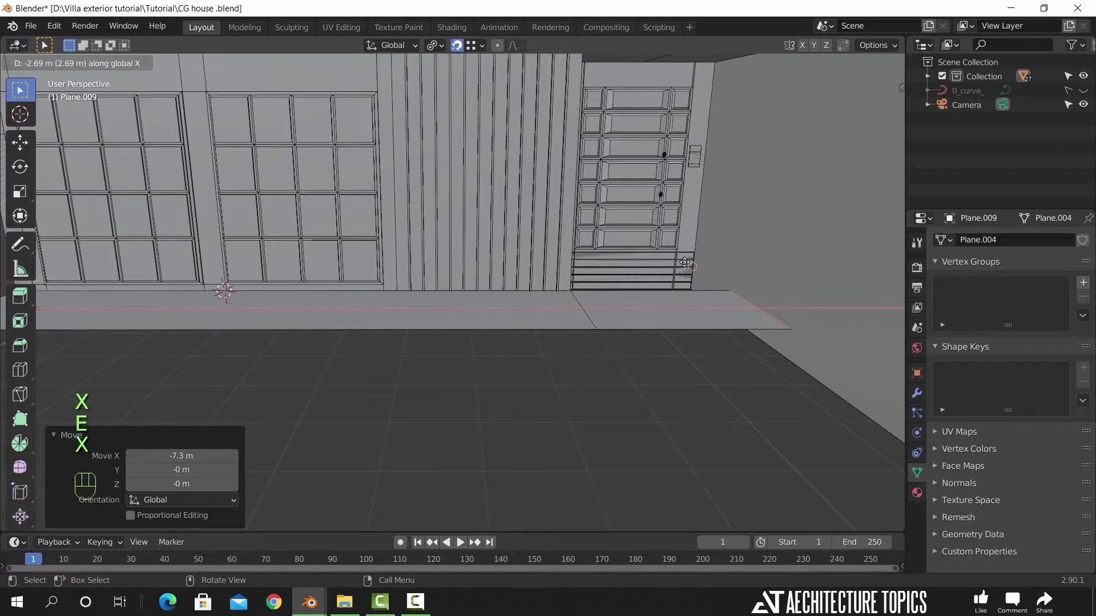
- Stretch the floor strip's edge nearest the steps along X until it reaches the entrance steps
{"action": "left_click", "coordinate": [694, 252]}
{"action": "left_click", "coordinate": [660, 299]}
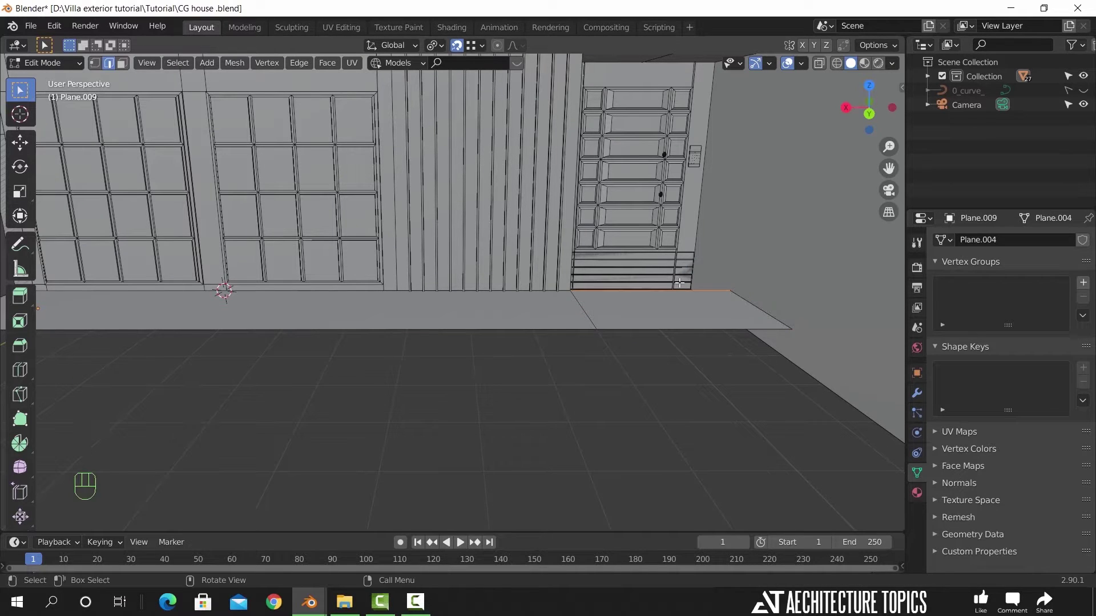
{"action": "key", "text": "e"}
{"action": "key", "text": "y"}
{"action": "left_click_drag", "start_coordinate": [676, 254], "coordinate": [653, 306]}
{"action": "left_click", "coordinate": [645, 336]}
- Adjust a second edge of the floor strip along the same axis to finish its fit
{"action": "left_click_drag", "start_coordinate": [556, 331], "coordinate": [542, 357]}
{"action": "left_click", "coordinate": [528, 353]}
{"action": "left_click_drag", "start_coordinate": [511, 408], "coordinate": [559, 380]}
{"action": "key", "text": "e"}
{"action": "key", "text": "y"}
{"action": "left_click", "coordinate": [499, 240]}
- Return to Object Mode and set the viewport shading to random object colours
{"action": "key", "text": "Tab"}
{"action": "left_click_drag", "start_coordinate": [467, 392], "coordinate": [737, 396]}
{"action": "left_click_drag", "start_coordinate": [483, 393], "coordinate": [447, 394]}
{"action": "left_click", "coordinate": [709, 287]}
{"action": "left_click_drag", "start_coordinate": [463, 353], "coordinate": [551, 359]}
{"action": "left_click_drag", "start_coordinate": [899, 70], "coordinate": [619, 251]}
{"action": "left_click_drag", "start_coordinate": [544, 342], "coordinate": [581, 300]}
{"action": "left_click", "coordinate": [673, 457]}
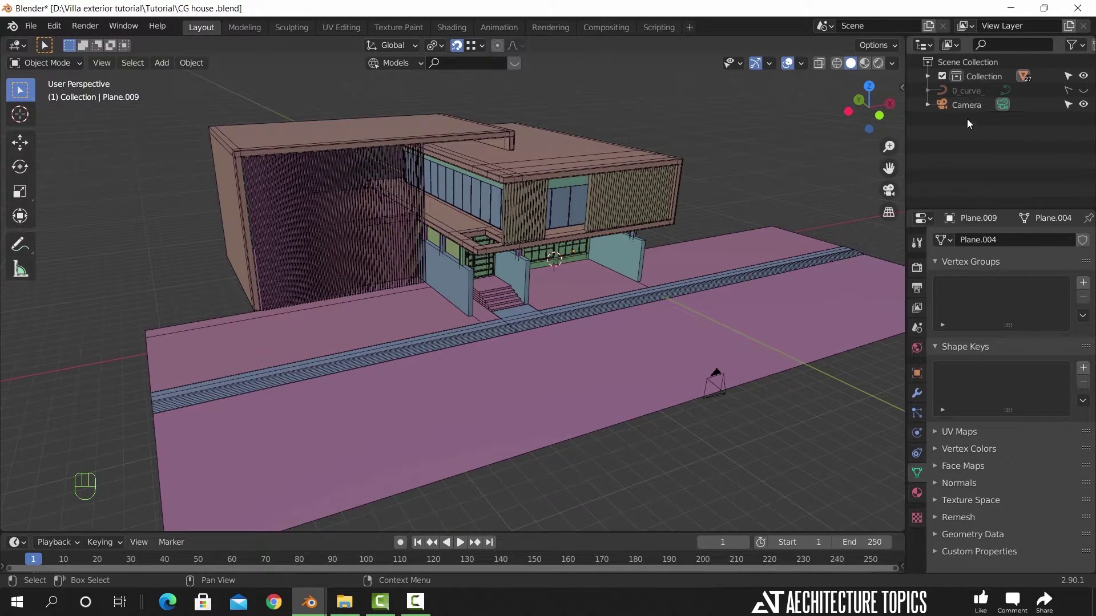
- Add a collection, name the collections Modeling and Models, and place the green wall asset into Models
{"action": "right_click", "coordinate": [975, 125]}
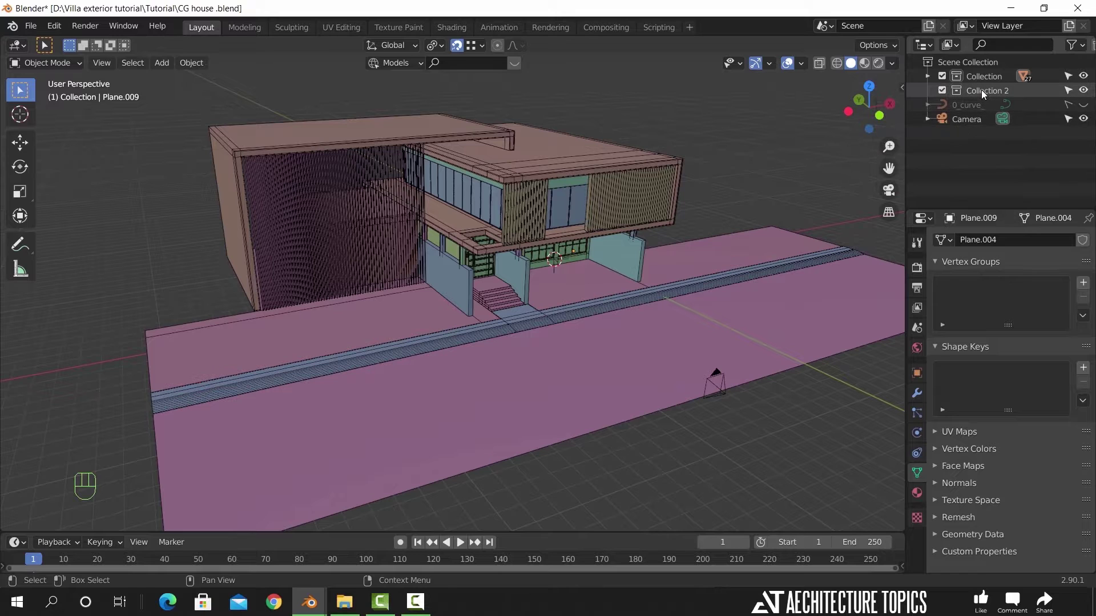
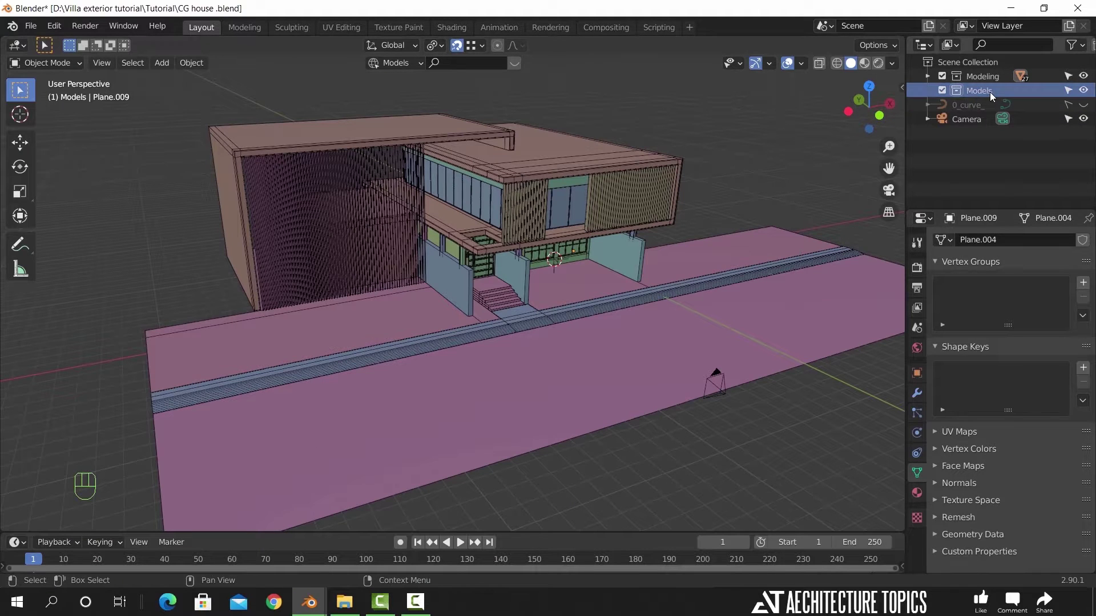
{"action": "left_click_drag", "start_coordinate": [32, 32], "coordinate": [92, 170]}
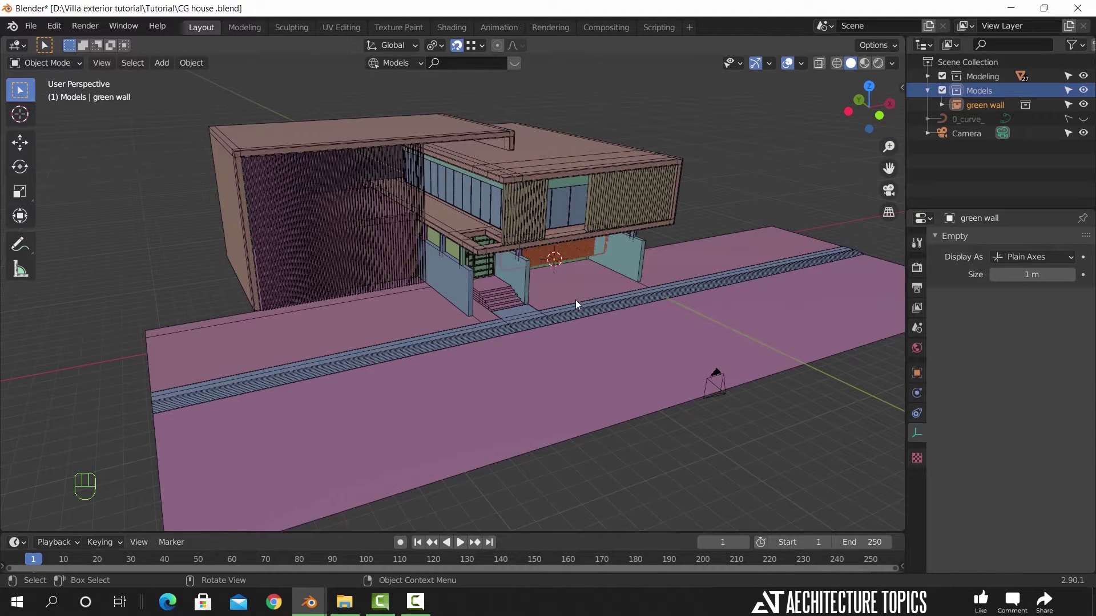
- Move the green wall hedge in the ground plane toward the entrance area
{"action": "key", "text": "g"}
{"action": "key", "text": "shift+z"}
{"action": "left_click", "coordinate": [414, 362]}
{"action": "left_click_drag", "start_coordinate": [425, 370], "coordinate": [483, 368]}
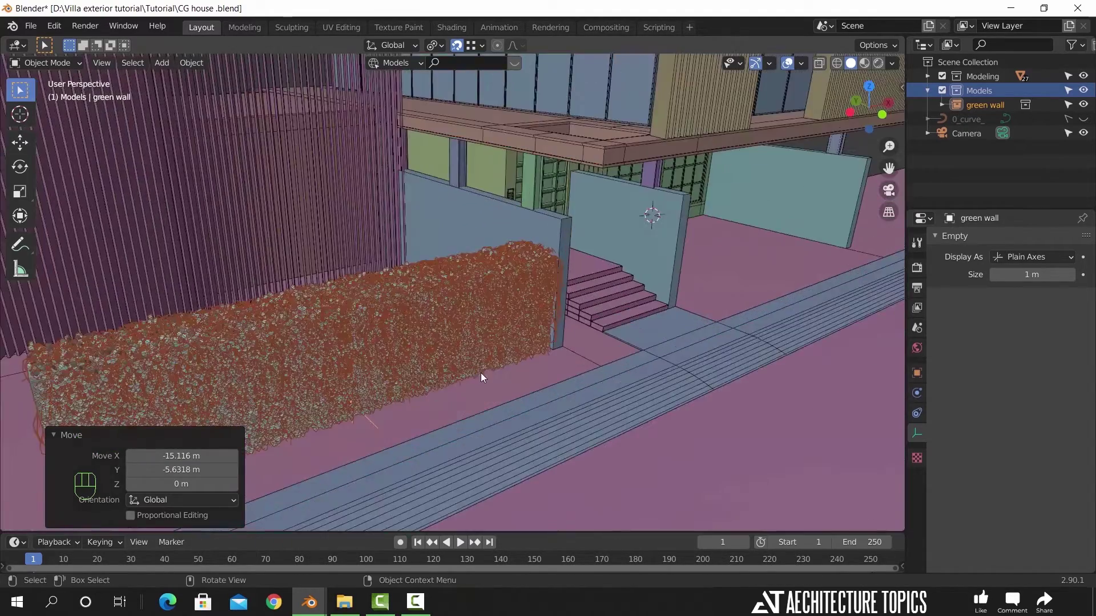
{"action": "left_click_drag", "start_coordinate": [500, 340], "coordinate": [565, 316]}
- Scale the hedge down and drop it beside the low wall left of the steps
{"action": "key", "text": "s"}
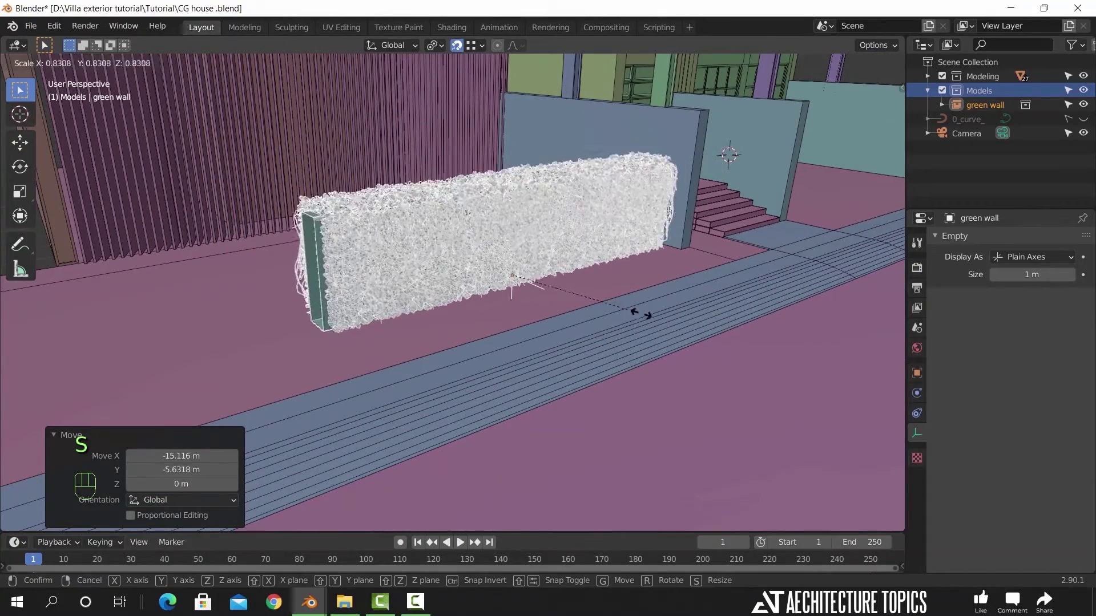
{"action": "key", "text": "s"}
{"action": "left_click", "coordinate": [691, 325]}
{"action": "left_click_drag", "start_coordinate": [672, 322], "coordinate": [593, 363]}
{"action": "key", "text": "g"}
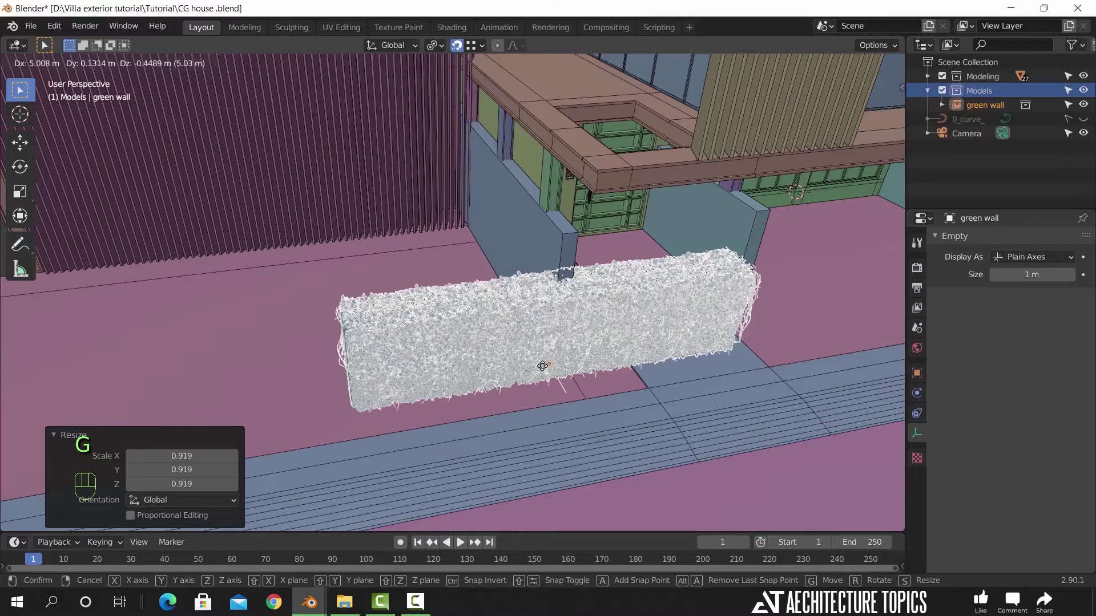
{"action": "left_click", "coordinate": [543, 365]}
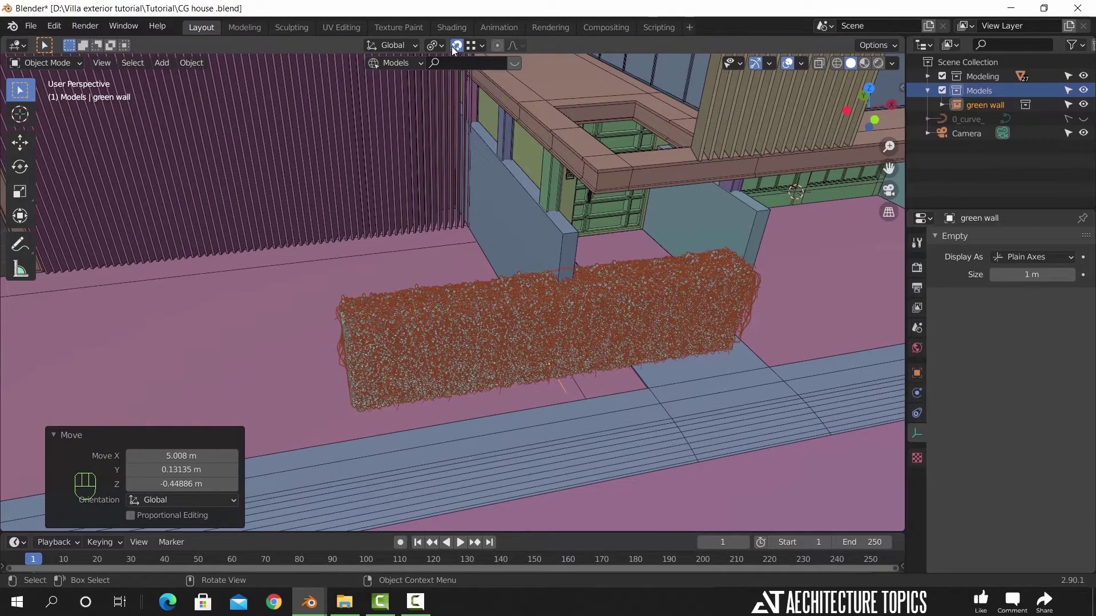
- Slide the hedge along X toward the entrance steps
{"action": "key", "text": "g"}
{"action": "key", "text": "x"}
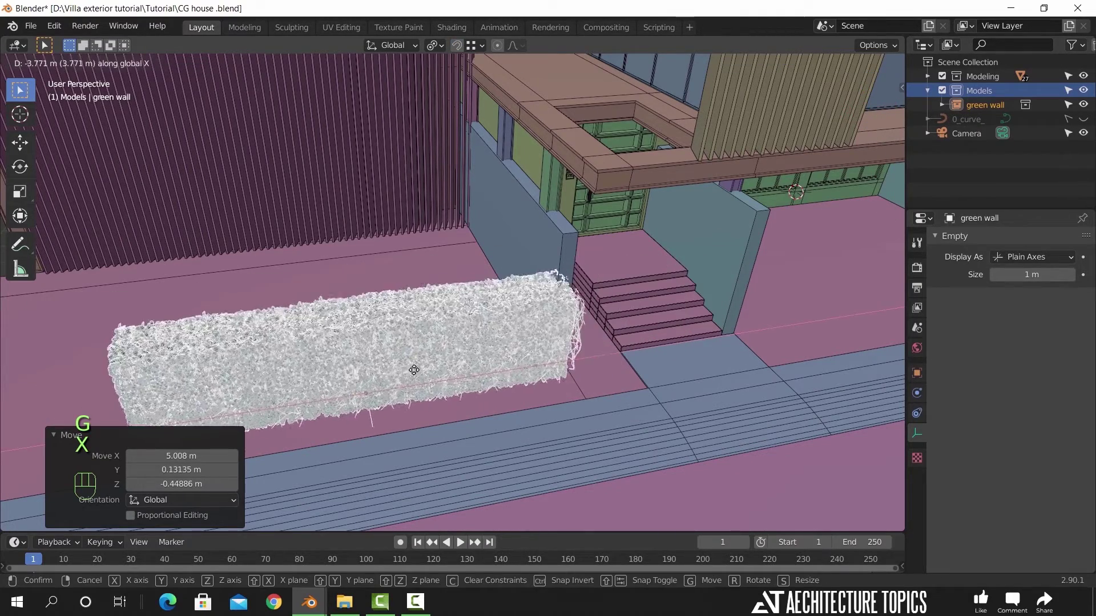
{"action": "left_click_drag", "start_coordinate": [417, 376], "coordinate": [466, 393]}
{"action": "left_click_drag", "start_coordinate": [507, 371], "coordinate": [588, 321]}
{"action": "middle_click", "coordinate": [585, 308]}
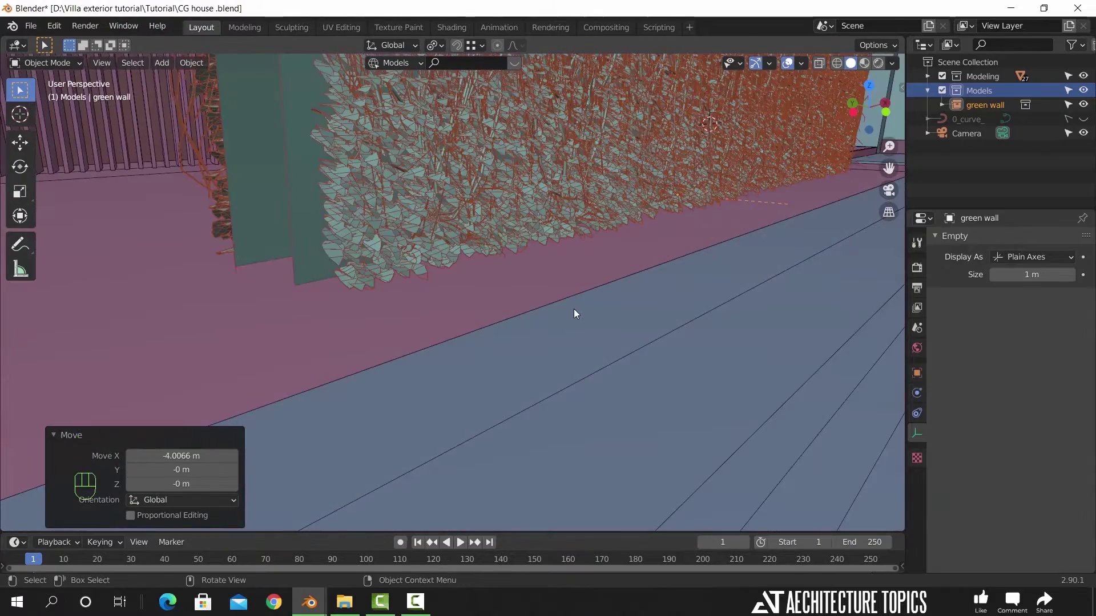
{"action": "left_click_drag", "start_coordinate": [682, 274], "coordinate": [606, 348]}
- Move the hedge along Y so it sits flush against the low wall
{"action": "key", "text": "KP_Decimal"}
{"action": "left_click_drag", "start_coordinate": [579, 365], "coordinate": [580, 368]}
{"action": "left_click_drag", "start_coordinate": [585, 431], "coordinate": [548, 424]}
{"action": "key", "text": "g"}
{"action": "key", "text": "y"}
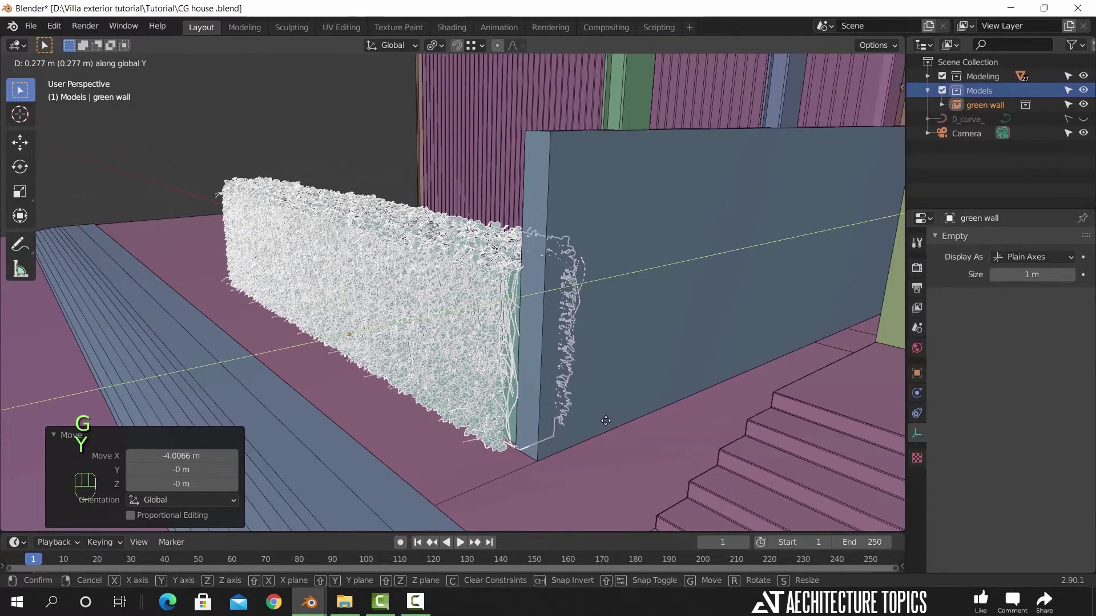
{"action": "left_click", "coordinate": [608, 419]}
{"action": "left_click_drag", "start_coordinate": [539, 433], "coordinate": [639, 426]}
- Check the hedge through the scene camera, then view the right side of the entrance
{"action": "key", "text": "KP_0"}
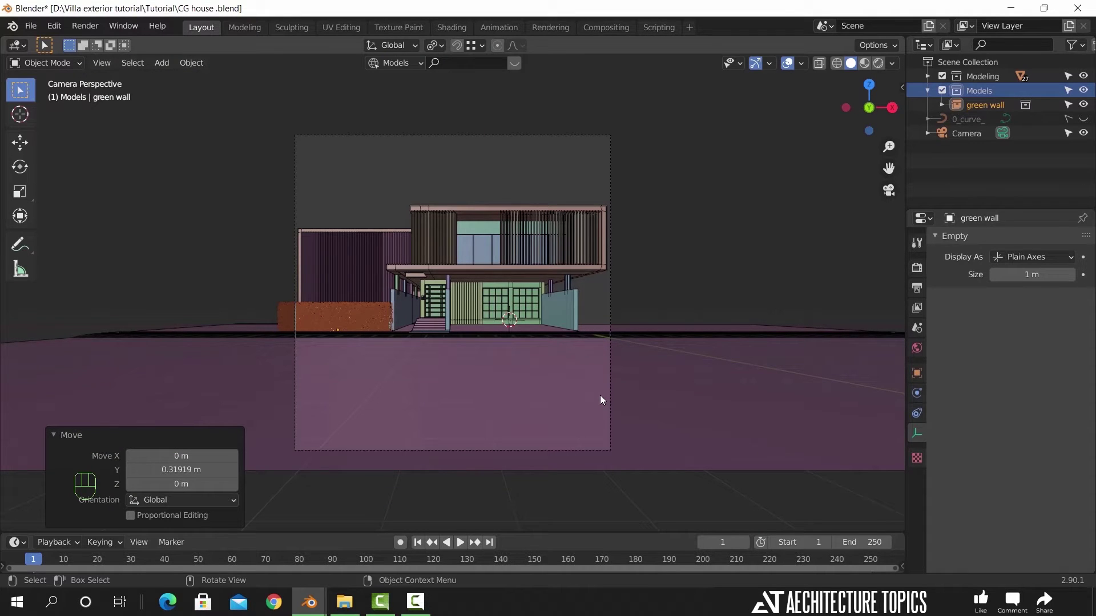
{"action": "left_click_drag", "start_coordinate": [471, 368], "coordinate": [522, 385]}
{"action": "left_click_drag", "start_coordinate": [438, 385], "coordinate": [495, 357]}
{"action": "left_click_drag", "start_coordinate": [393, 395], "coordinate": [285, 371]}
{"action": "left_click_drag", "start_coordinate": [336, 334], "coordinate": [344, 302]}
- Duplicate the green wall hedge and move the copy along X to the other side of the steps
{"action": "key", "text": "g"}
{"action": "key", "text": "x"}
{"action": "left_click_drag", "start_coordinate": [360, 301], "coordinate": [334, 351]}
{"action": "left_click_drag", "start_coordinate": [383, 366], "coordinate": [360, 360]}
{"action": "left_click_drag", "start_coordinate": [476, 416], "coordinate": [358, 395]}
{"action": "key", "text": "shift+d"}
{"action": "key", "text": "x"}
{"action": "left_click", "coordinate": [774, 468]}
- Nudge the copied hedge along X so it lines up beside the front steps
{"action": "left_click_drag", "start_coordinate": [585, 403], "coordinate": [546, 403]}
{"action": "left_click_drag", "start_coordinate": [570, 415], "coordinate": [683, 377]}
{"action": "left_click", "coordinate": [601, 372]}
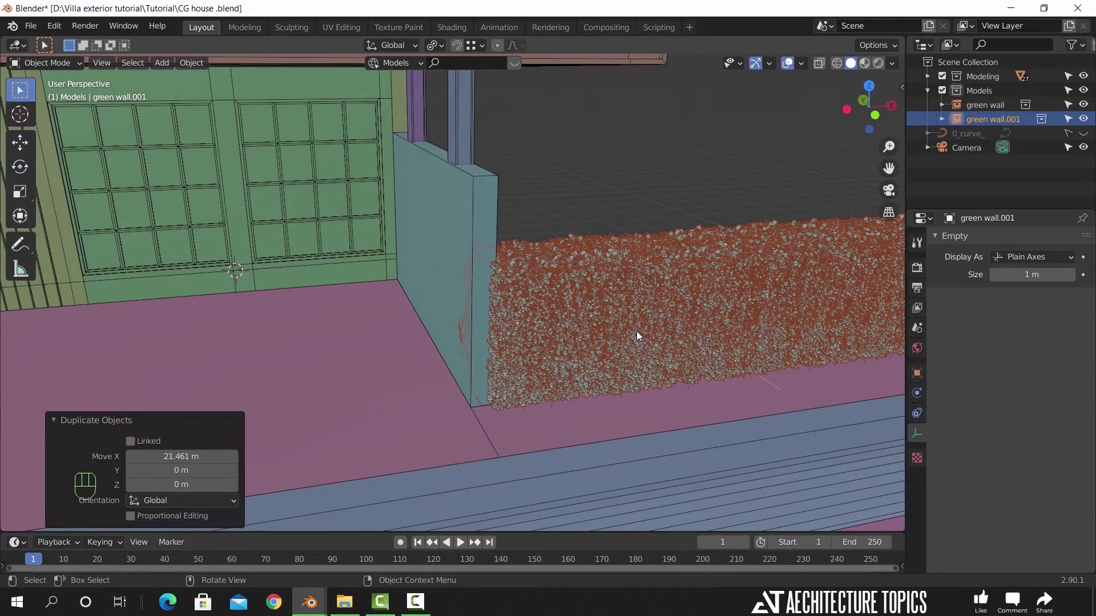
{"action": "left_click_drag", "start_coordinate": [633, 350], "coordinate": [296, 138]}
{"action": "left_click_drag", "start_coordinate": [199, 73], "coordinate": [343, 131]}
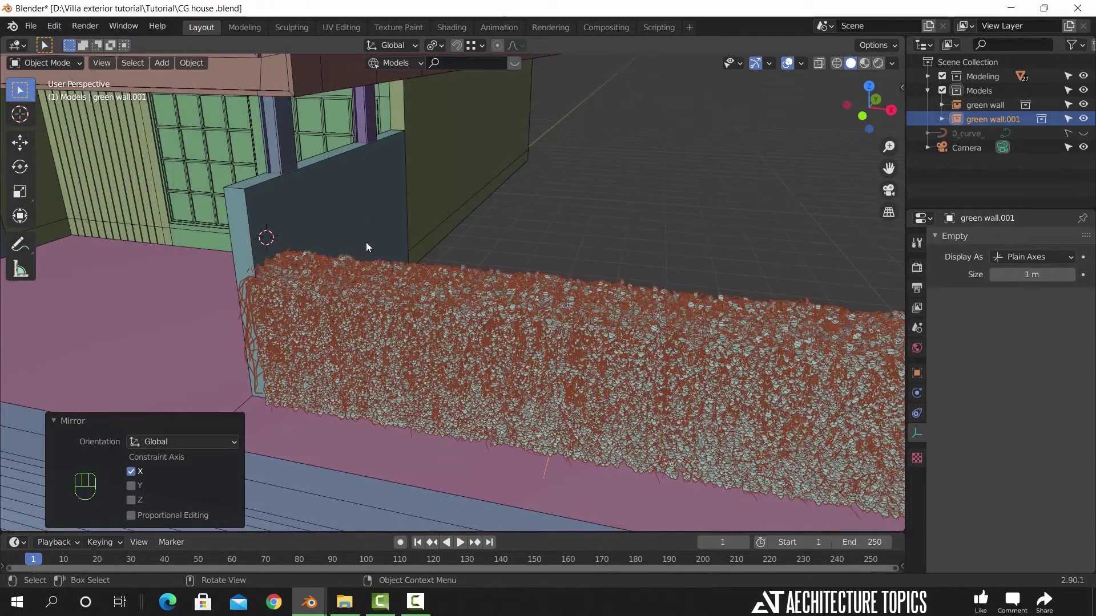
{"action": "left_click_drag", "start_coordinate": [458, 305], "coordinate": [537, 298]}
{"action": "left_click", "coordinate": [499, 297]}
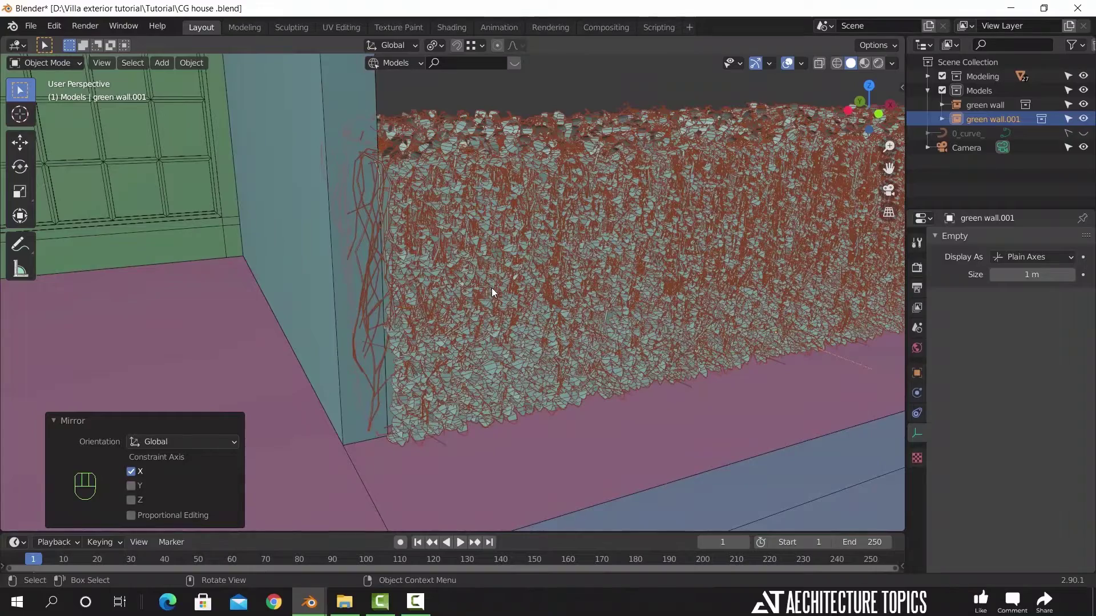
{"action": "key", "text": "g"}
{"action": "key", "text": "x"}
{"action": "left_click", "coordinate": [488, 290]}
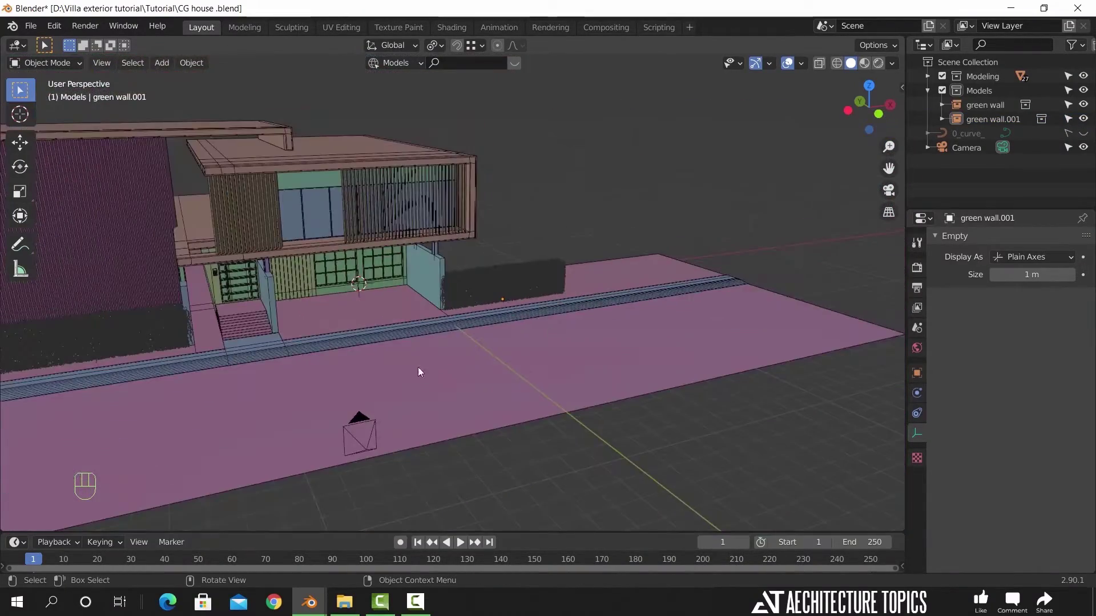
- Link the Palm small collection from Street Models.blend into the Models collection
{"action": "left_click_drag", "start_coordinate": [337, 389], "coordinate": [447, 384]}
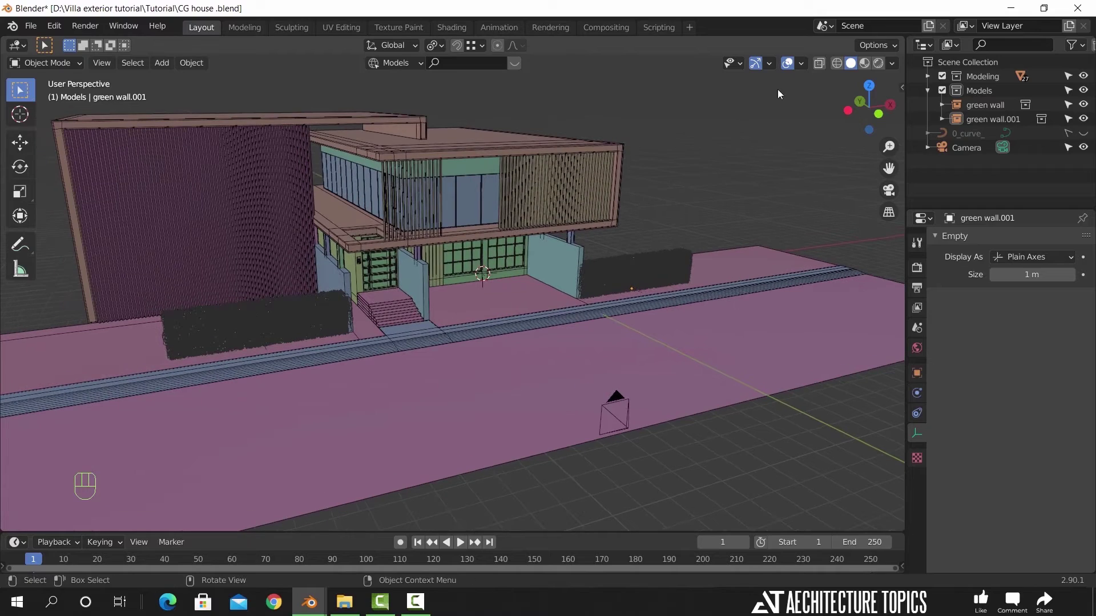
{"action": "left_click_drag", "start_coordinate": [806, 62], "coordinate": [602, 273]}
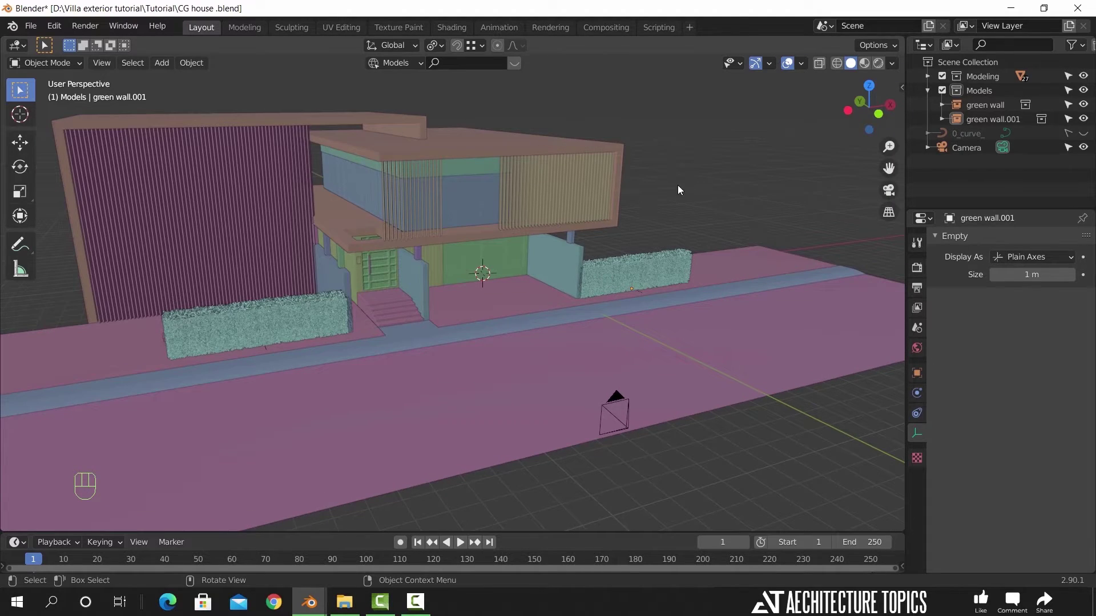
{"action": "left_click_drag", "start_coordinate": [701, 175], "coordinate": [651, 220]}
{"action": "left_click_drag", "start_coordinate": [517, 350], "coordinate": [567, 344]}
{"action": "left_click", "coordinate": [460, 374]}
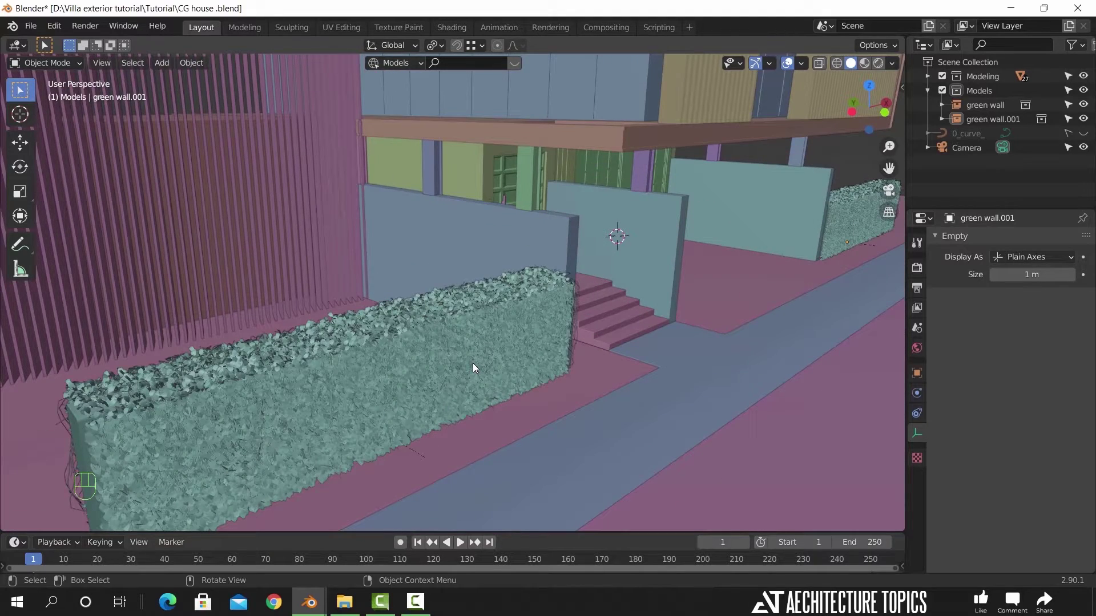
{"action": "left_click_drag", "start_coordinate": [574, 352], "coordinate": [536, 354]}
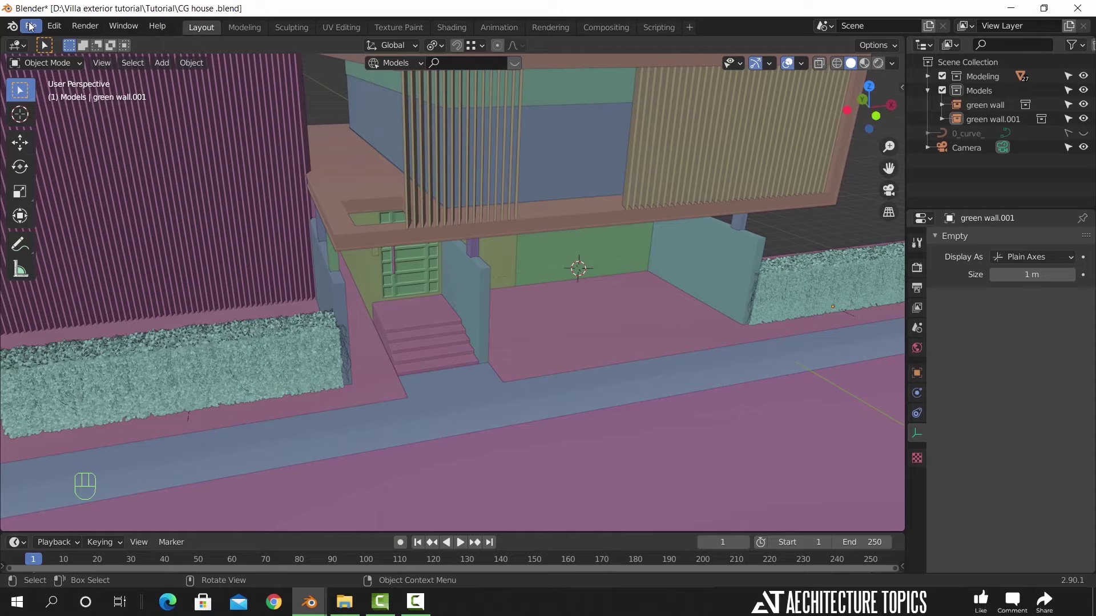
{"action": "left_click_drag", "start_coordinate": [31, 26], "coordinate": [95, 171]}
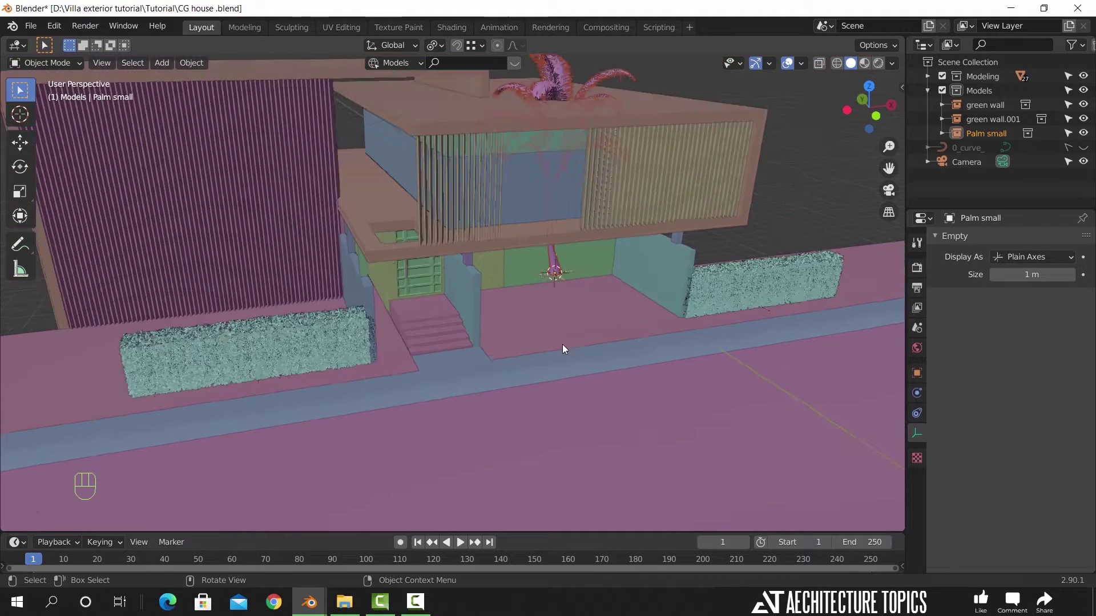
- Drop the linked Palm small horizontally in front of the entrance steps
{"action": "key", "text": "g"}
{"action": "key", "text": "shift+z"}
{"action": "left_click", "coordinate": [461, 445]}
{"action": "left_click_drag", "start_coordinate": [514, 398], "coordinate": [544, 404]}
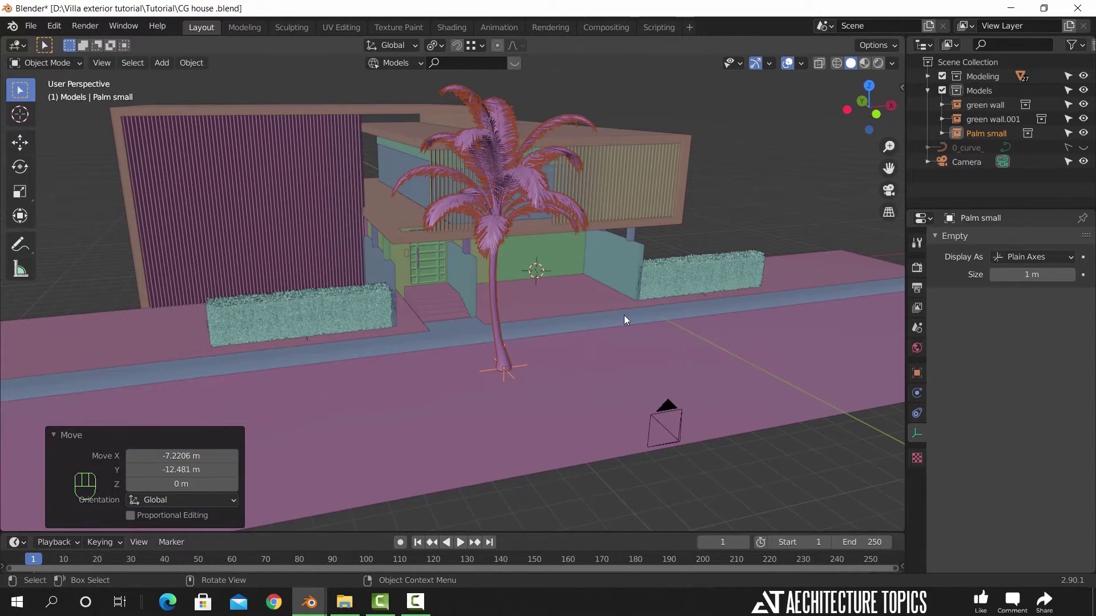
{"action": "key", "text": "s"}
{"action": "left_click", "coordinate": [588, 356]}
{"action": "middle_click", "coordinate": [445, 356]}
{"action": "left_click_drag", "start_coordinate": [391, 364], "coordinate": [418, 375]}
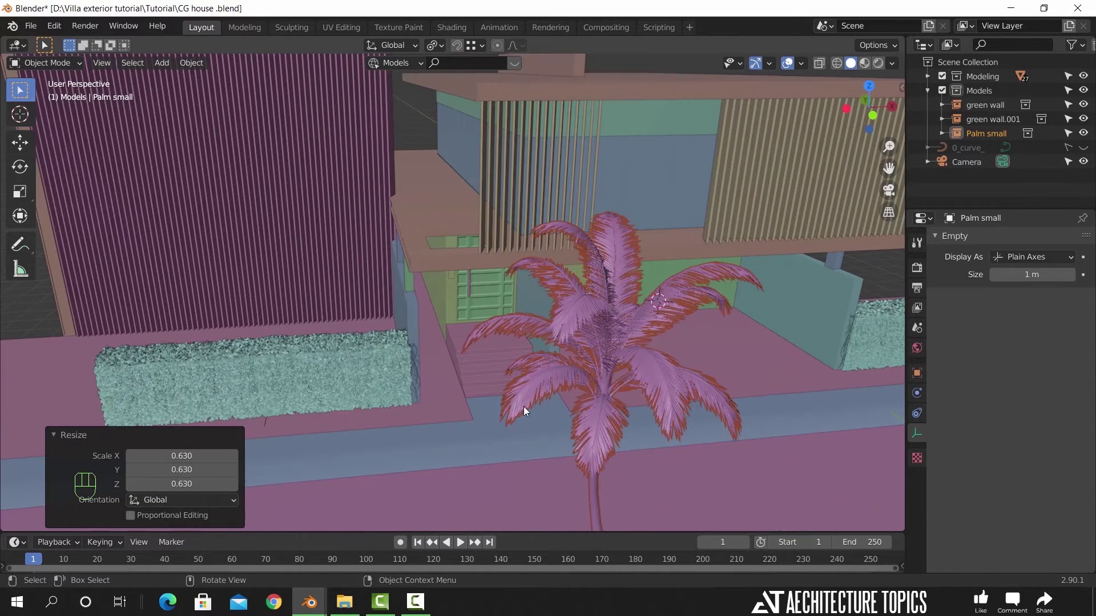
- From top view, shift the palm closer to the steps at its current height
{"action": "key", "text": "KP_7"}
{"action": "key", "text": "z"}
{"action": "left_click_drag", "start_coordinate": [458, 343], "coordinate": [455, 322]}
{"action": "key", "text": "g"}
{"action": "key", "text": "shift+z"}
{"action": "left_click", "coordinate": [489, 231]}
{"action": "left_click_drag", "start_coordinate": [446, 274], "coordinate": [453, 182]}
{"action": "middle_click", "coordinate": [467, 259]}
{"action": "key", "text": "z"}
{"action": "middle_click", "coordinate": [420, 256]}
{"action": "left_click_drag", "start_coordinate": [302, 246], "coordinate": [362, 292]}
{"action": "left_click_drag", "start_coordinate": [386, 308], "coordinate": [387, 268]}
{"action": "left_click_drag", "start_coordinate": [421, 370], "coordinate": [430, 345]}
- Set the palm's base on the ground, slide it just left of the steps and nudge it along Y
{"action": "key", "text": "g"}
{"action": "key", "text": "z"}
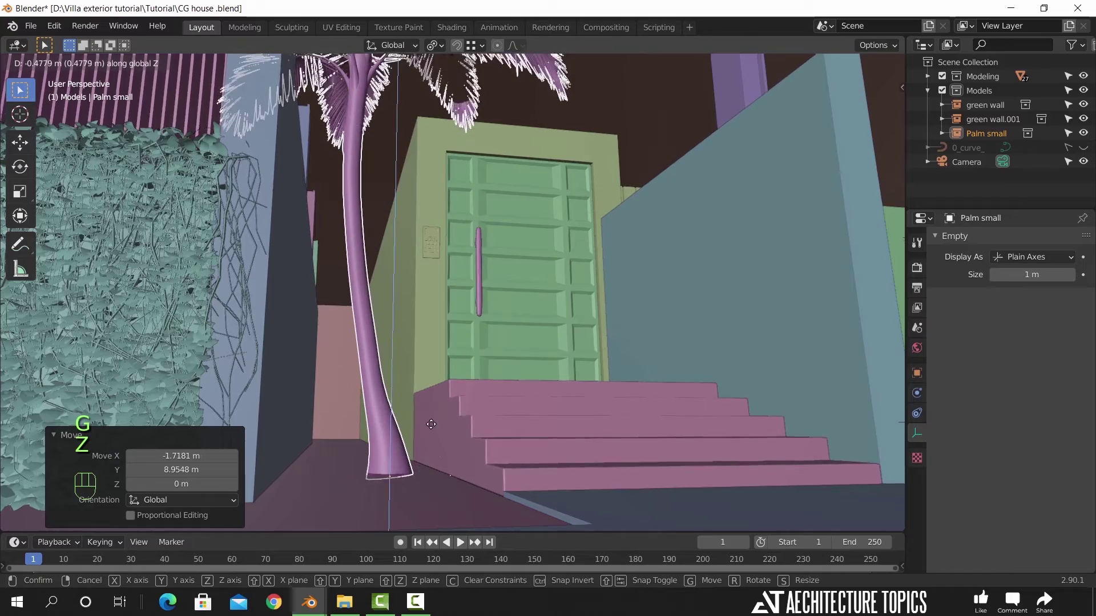
{"action": "left_click", "coordinate": [432, 424]}
{"action": "key", "text": "g"}
{"action": "key", "text": "x"}
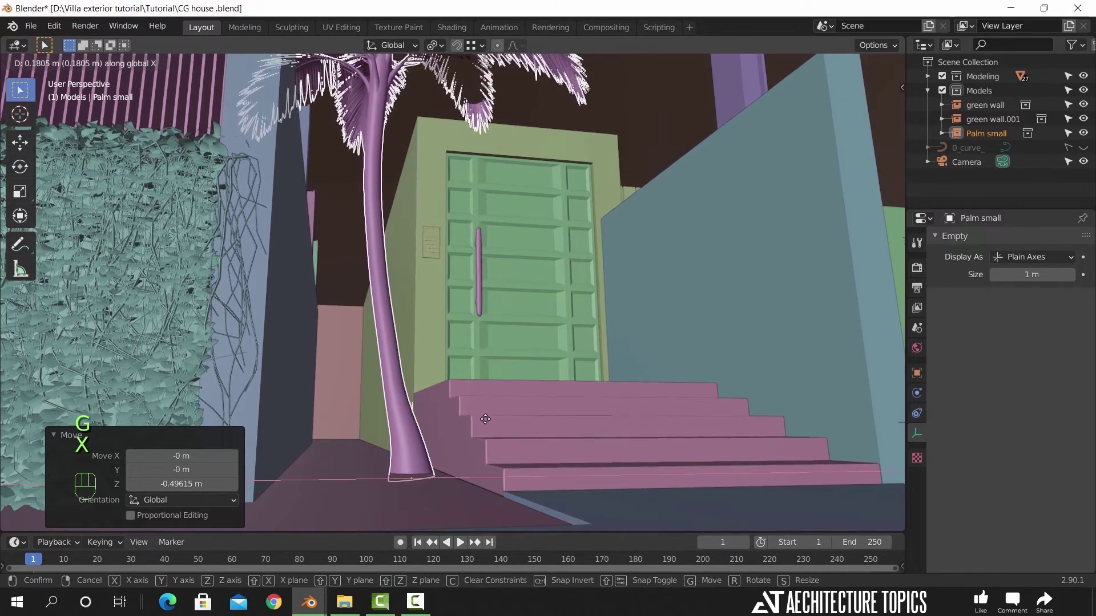
{"action": "left_click", "coordinate": [493, 417]}
{"action": "left_click_drag", "start_coordinate": [487, 274], "coordinate": [458, 321]}
{"action": "left_click_drag", "start_coordinate": [445, 267], "coordinate": [447, 248]}
{"action": "left_click_drag", "start_coordinate": [455, 306], "coordinate": [479, 343]}
{"action": "key", "text": "g"}
{"action": "key", "text": "y"}
{"action": "left_click", "coordinate": [507, 318]}
- Nudge the palm along Y again and adjust its size with a couple of scale tweaks
{"action": "left_click_drag", "start_coordinate": [418, 344], "coordinate": [512, 341]}
{"action": "key", "text": "s"}
{"action": "left_click_drag", "start_coordinate": [627, 371], "coordinate": [569, 332]}
{"action": "middle_click", "coordinate": [531, 346]}
{"action": "key", "text": "g"}
{"action": "key", "text": "y"}
{"action": "left_click", "coordinate": [528, 355]}
{"action": "left_click_drag", "start_coordinate": [431, 339], "coordinate": [446, 312]}
{"action": "middle_click", "coordinate": [407, 314]}
{"action": "middle_click", "coordinate": [408, 341]}
{"action": "left_click_drag", "start_coordinate": [426, 323], "coordinate": [451, 328]}
{"action": "left_click_drag", "start_coordinate": [458, 329], "coordinate": [512, 314]}
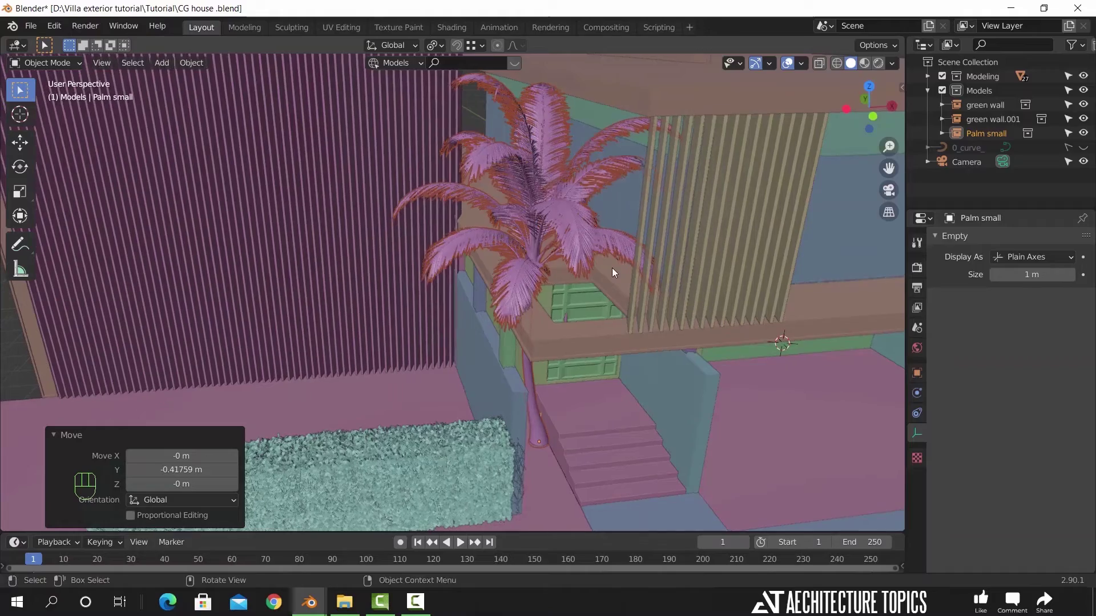
{"action": "key", "text": "s"}
{"action": "left_click", "coordinate": [589, 283]}
{"action": "middle_click", "coordinate": [559, 308]}
{"action": "key", "text": "s"}
{"action": "left_click", "coordinate": [585, 306]}
- Rotate the palm 180° around Z, then fine-tune its heading by eye
{"action": "key", "text": "r"}
{"action": "key", "text": "z"}
{"action": "key", "text": "KP_1"}
{"action": "key", "text": "KP_8"}
{"action": "key", "text": "KP_0"}
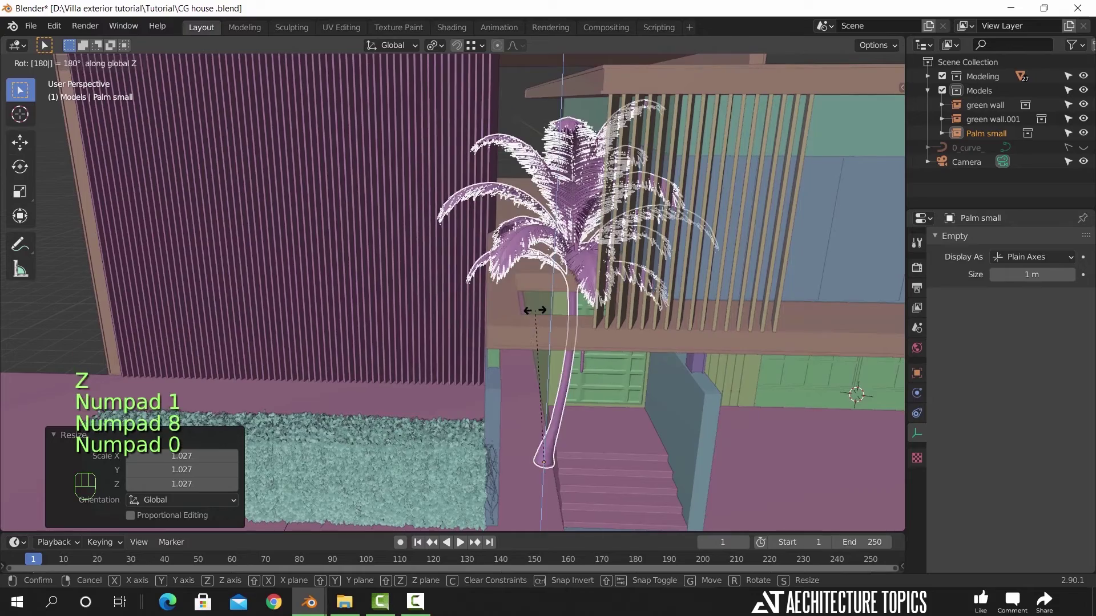
{"action": "key", "text": "r"}
{"action": "key", "text": "z"}
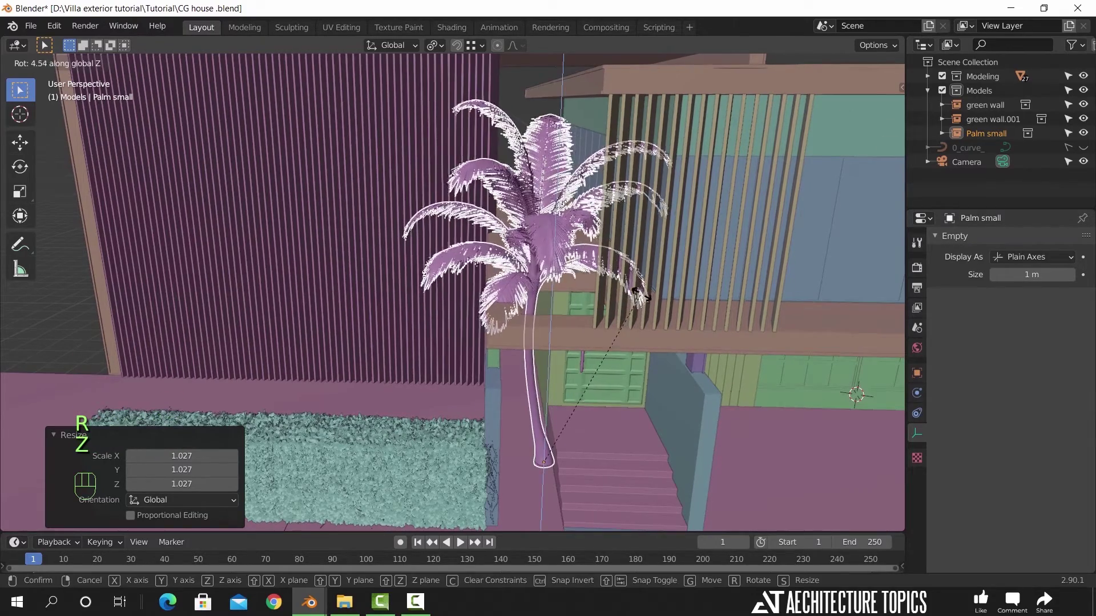
{"action": "left_click", "coordinate": [646, 295]}
{"action": "left_click_drag", "start_coordinate": [616, 363], "coordinate": [614, 339]}
{"action": "middle_click", "coordinate": [594, 344]}
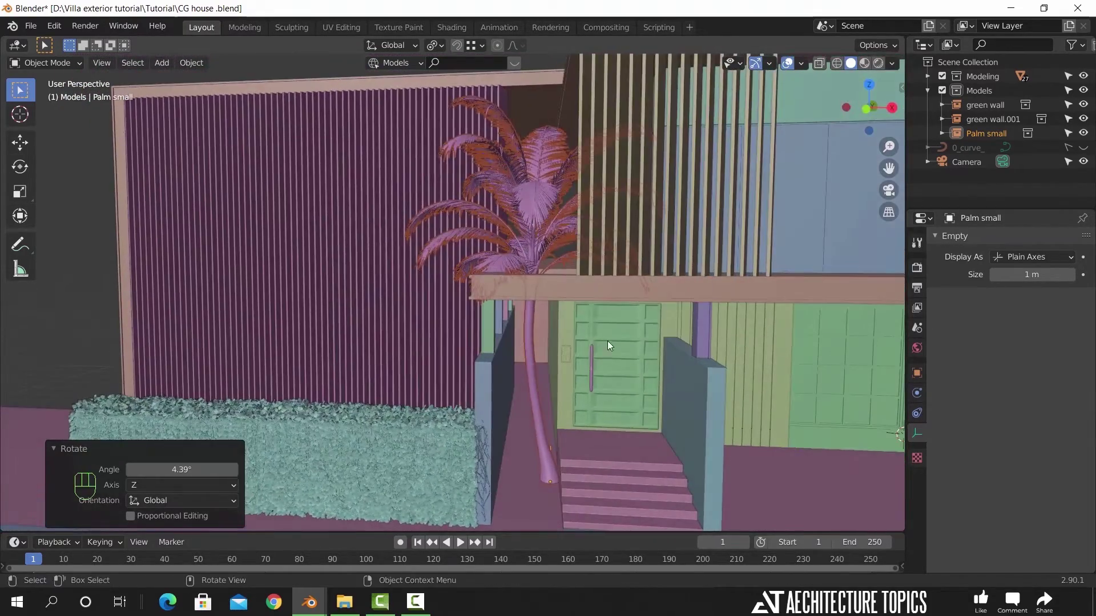
- Enlarge the palm slightly and tilt it around the Y axis, checking it against the house front
{"action": "key", "text": "s"}
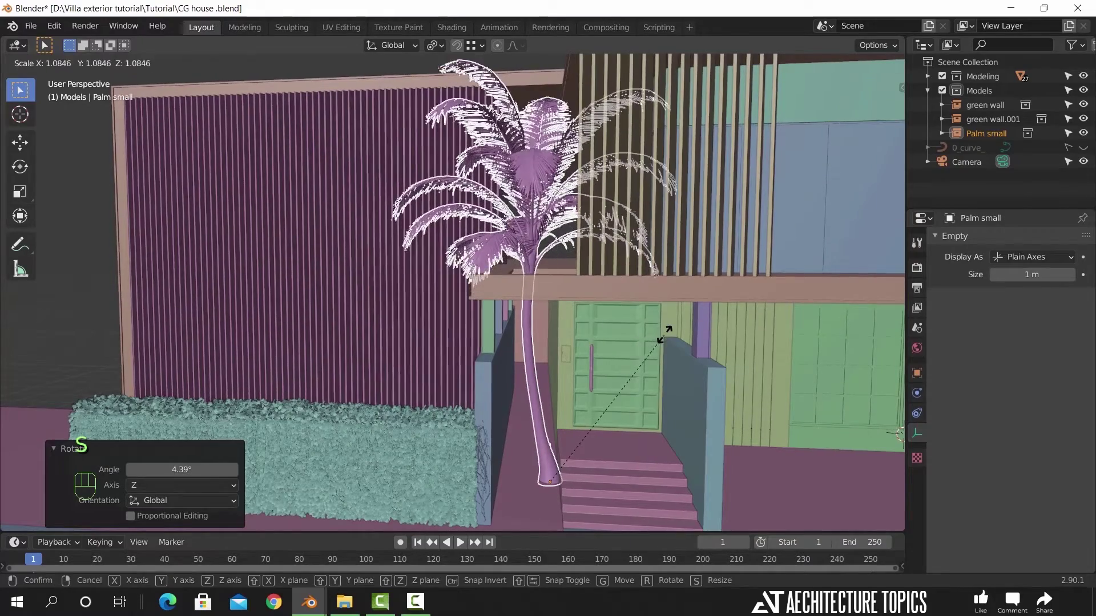
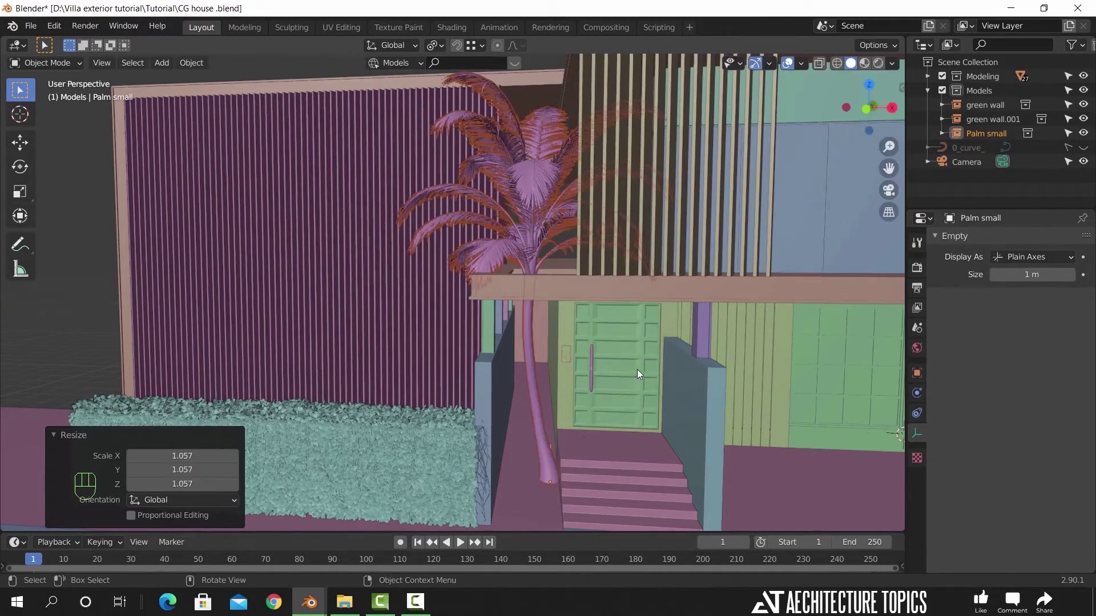
{"action": "key", "text": "r"}
{"action": "key", "text": "x"}
{"action": "key", "text": "y"}
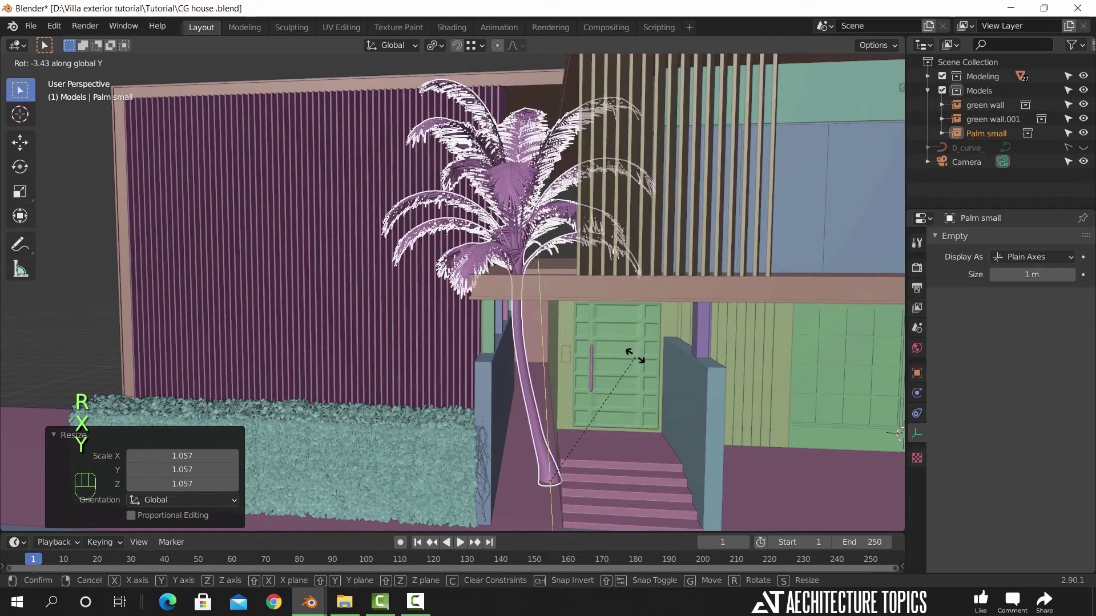
{"action": "left_click", "coordinate": [635, 358]}
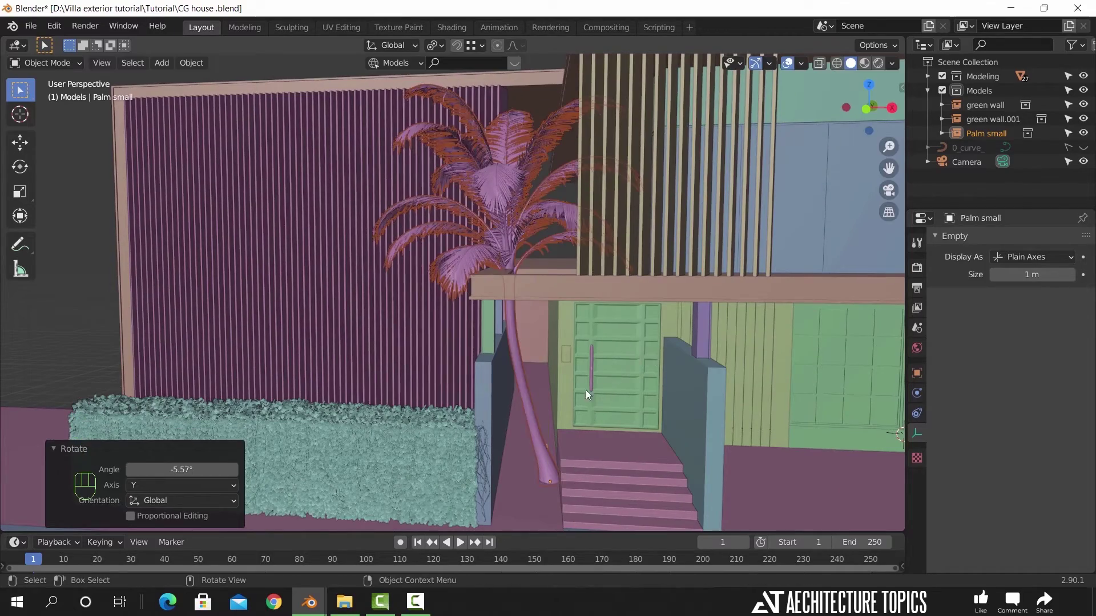
{"action": "left_click_drag", "start_coordinate": [597, 385], "coordinate": [610, 413]}
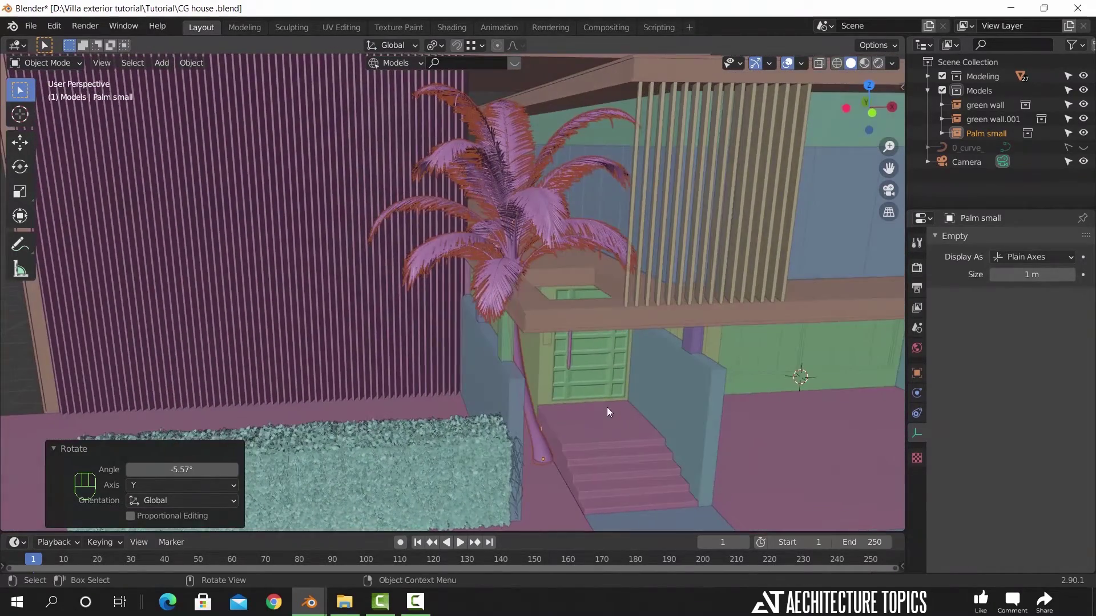
{"action": "left_click_drag", "start_coordinate": [560, 364], "coordinate": [560, 366]}
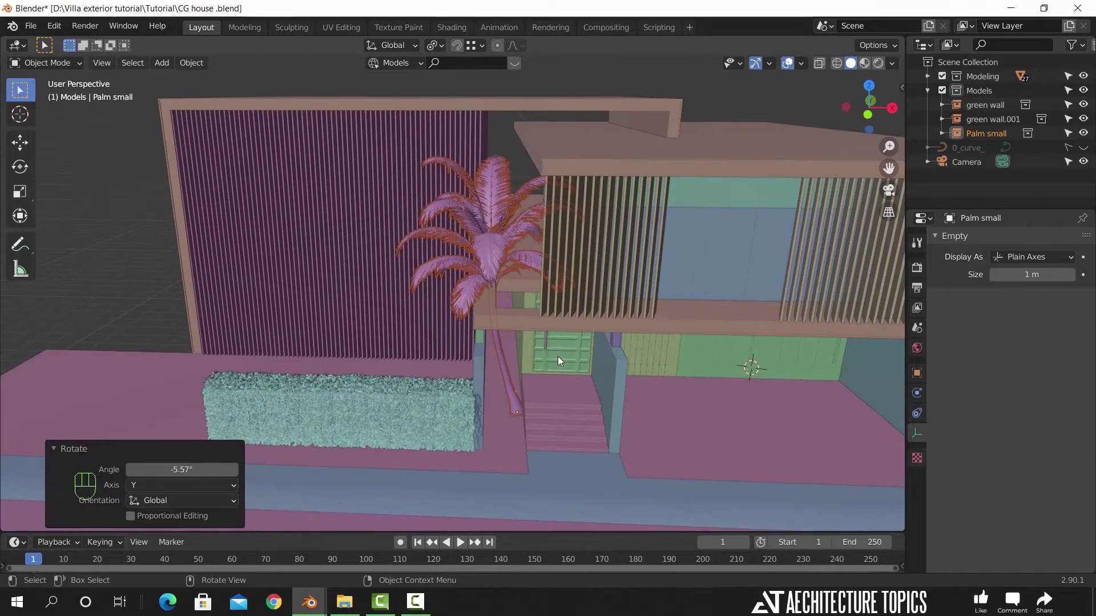
{"action": "left_click", "coordinate": [571, 74]}
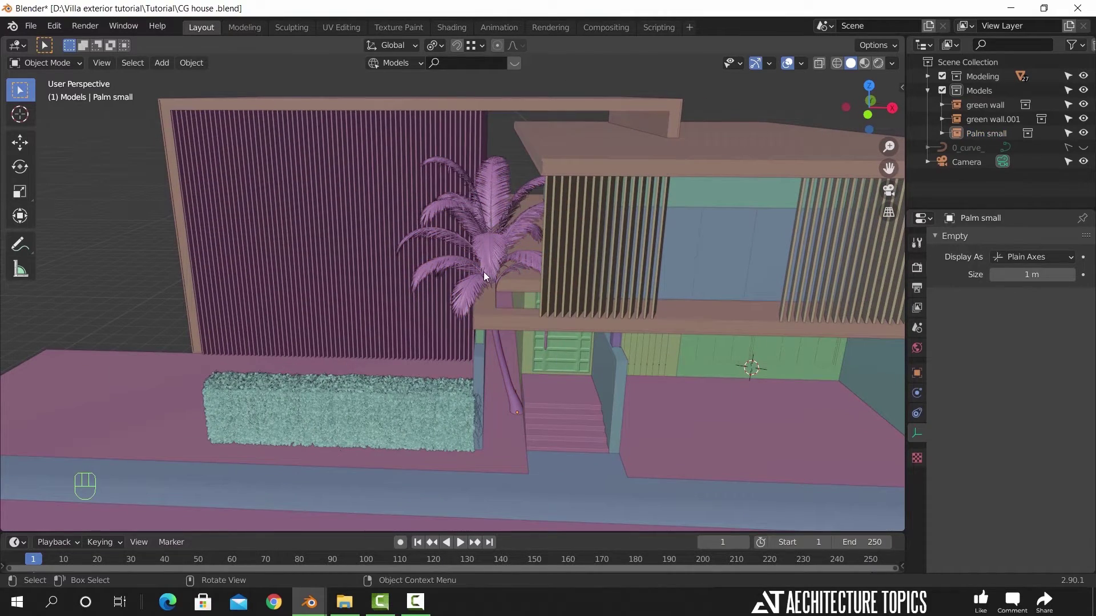
{"action": "left_click_drag", "start_coordinate": [431, 332], "coordinate": [490, 330]}
- Duplicate the palm into the left hedge and shrink the copy a little
{"action": "key", "text": "shift+d"}
{"action": "key", "text": "shift+z"}
{"action": "left_click", "coordinate": [326, 337]}
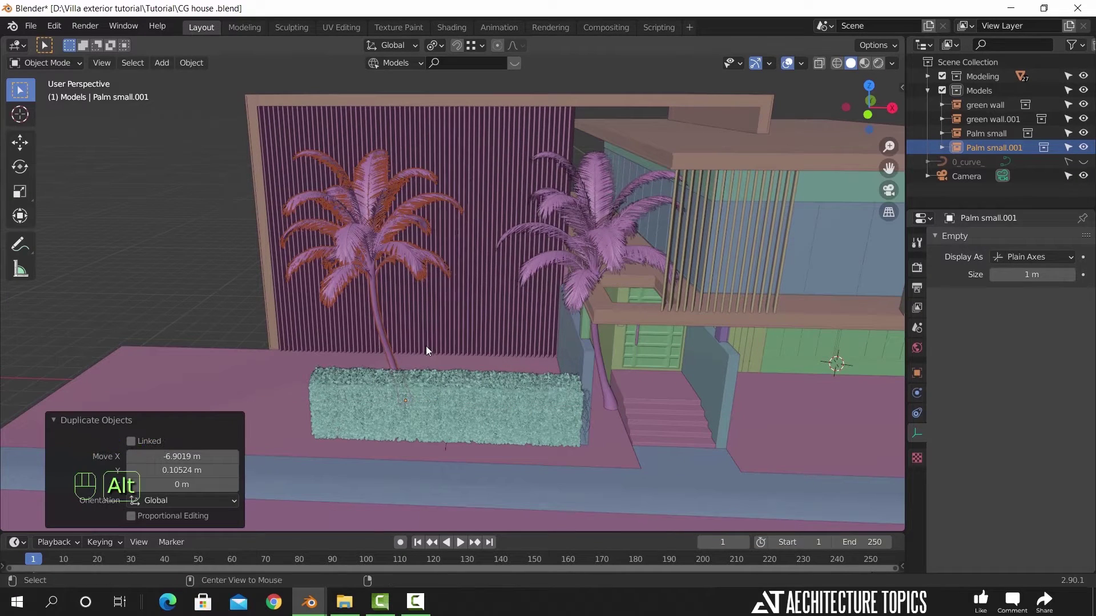
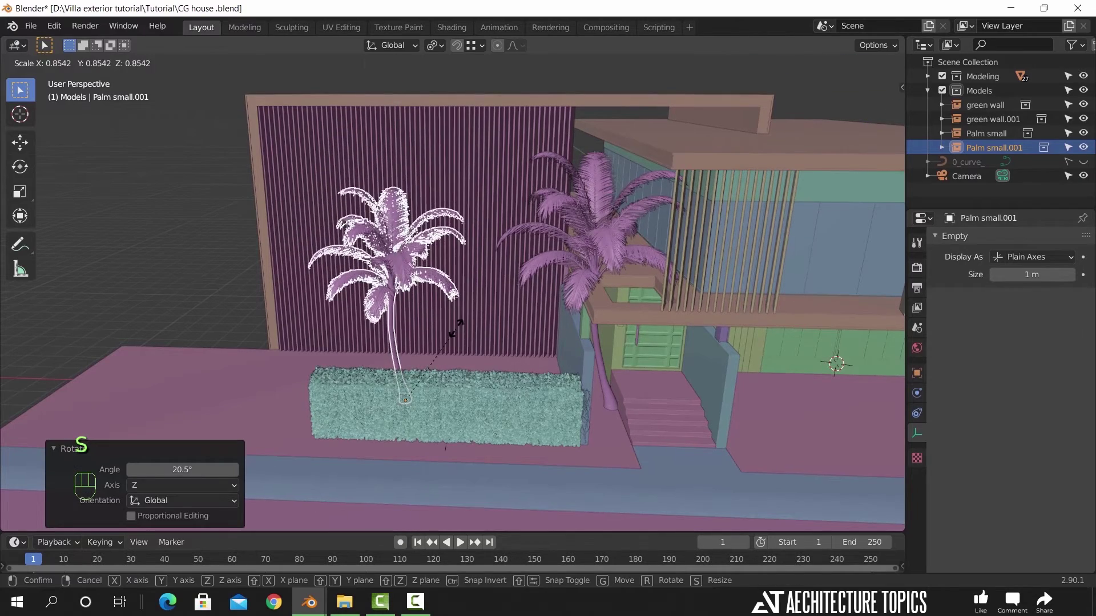
{"action": "left_click_drag", "start_coordinate": [459, 333], "coordinate": [498, 365]}
{"action": "left_click_drag", "start_coordinate": [440, 363], "coordinate": [394, 365]}
- Duplicate again into the right hedge as Palm small.002 and view it through the camera
{"action": "key", "text": "shift+d"}
{"action": "key", "text": "shift+z"}
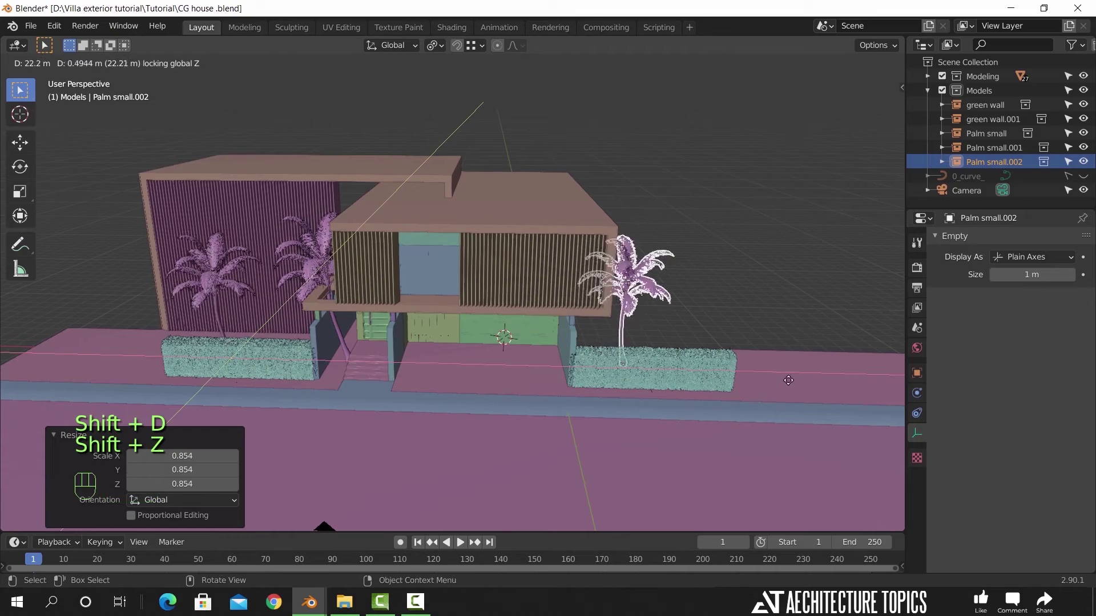
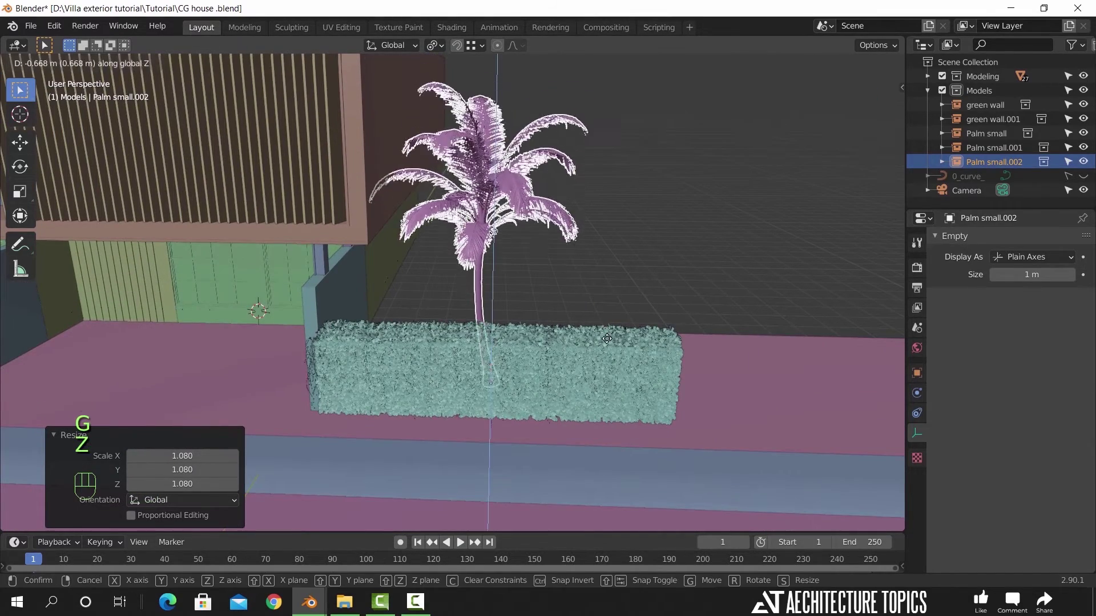
{"action": "left_click", "coordinate": [616, 367]}
{"action": "left_click_drag", "start_coordinate": [509, 342], "coordinate": [529, 330]}
{"action": "key", "text": "KP_0"}
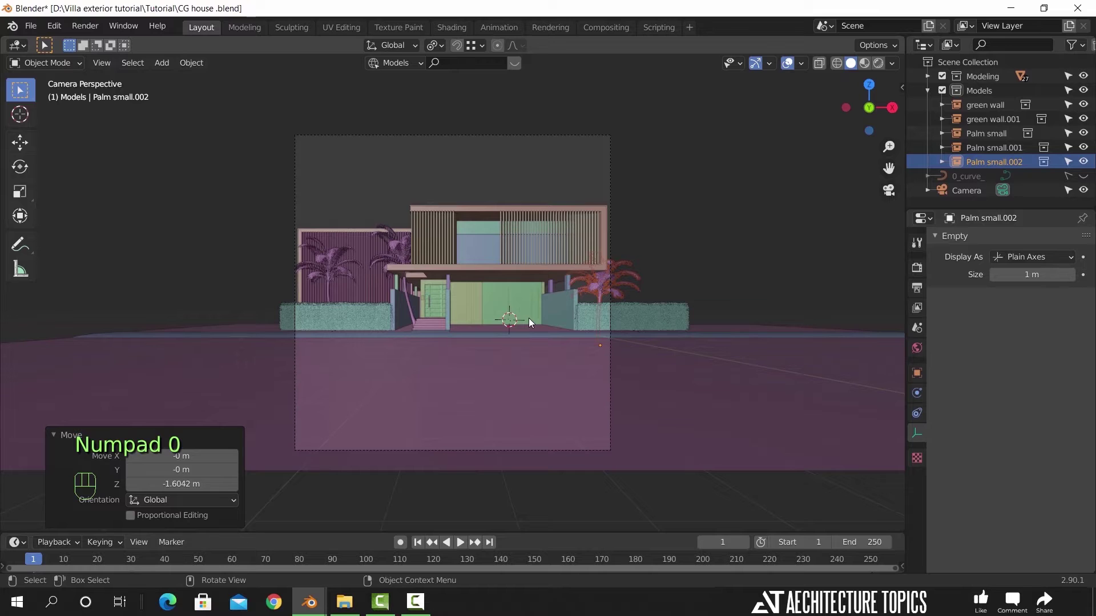
- Shrink Palm small.002 slightly and slide the camera along Y
{"action": "key", "text": "s"}
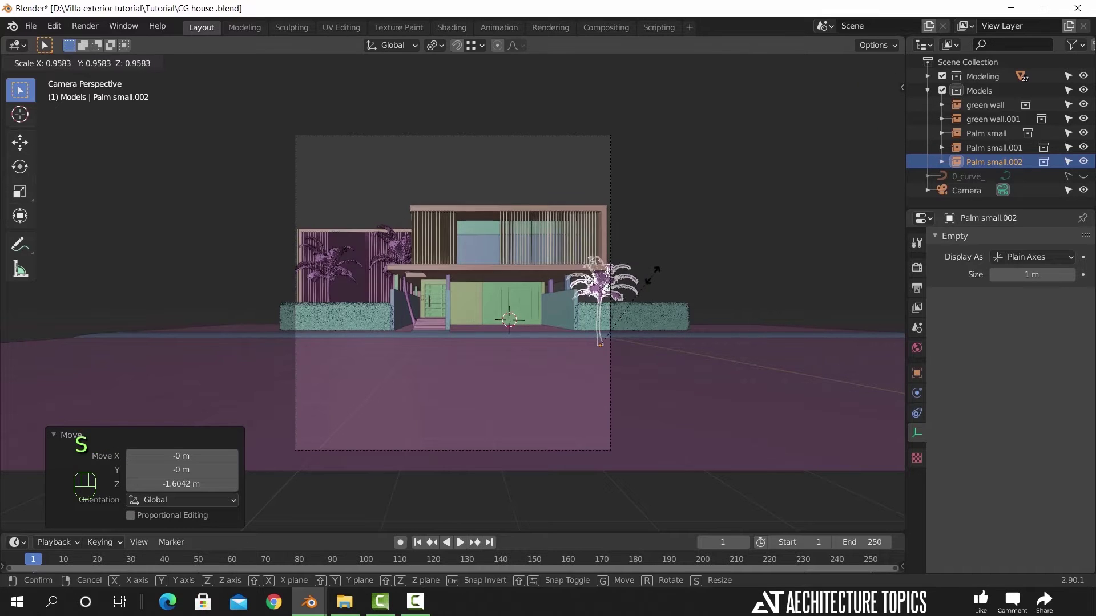
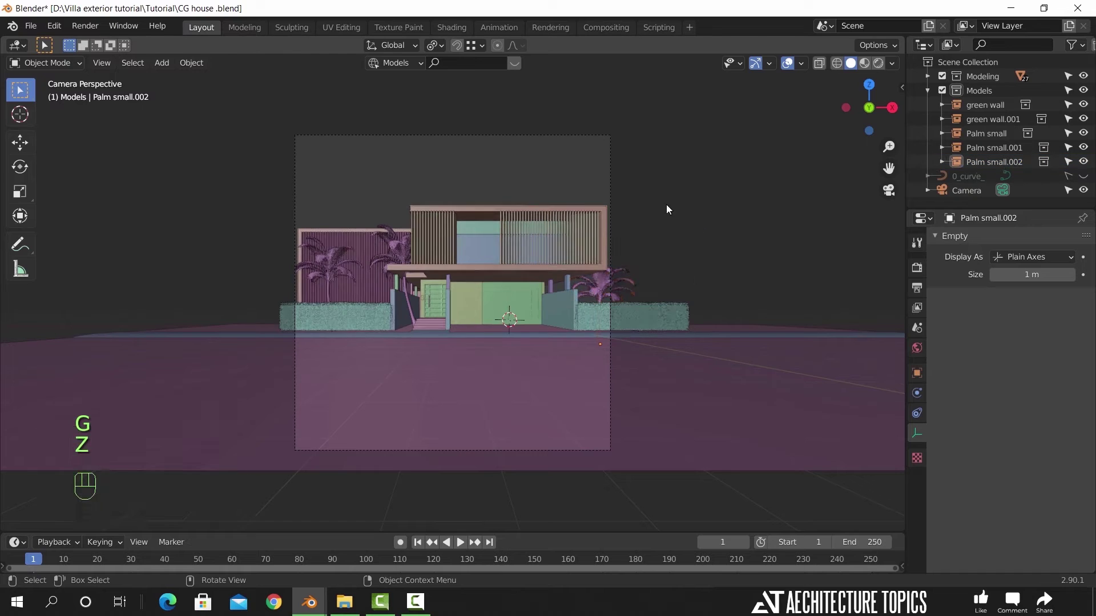
{"action": "left_click", "coordinate": [610, 192]}
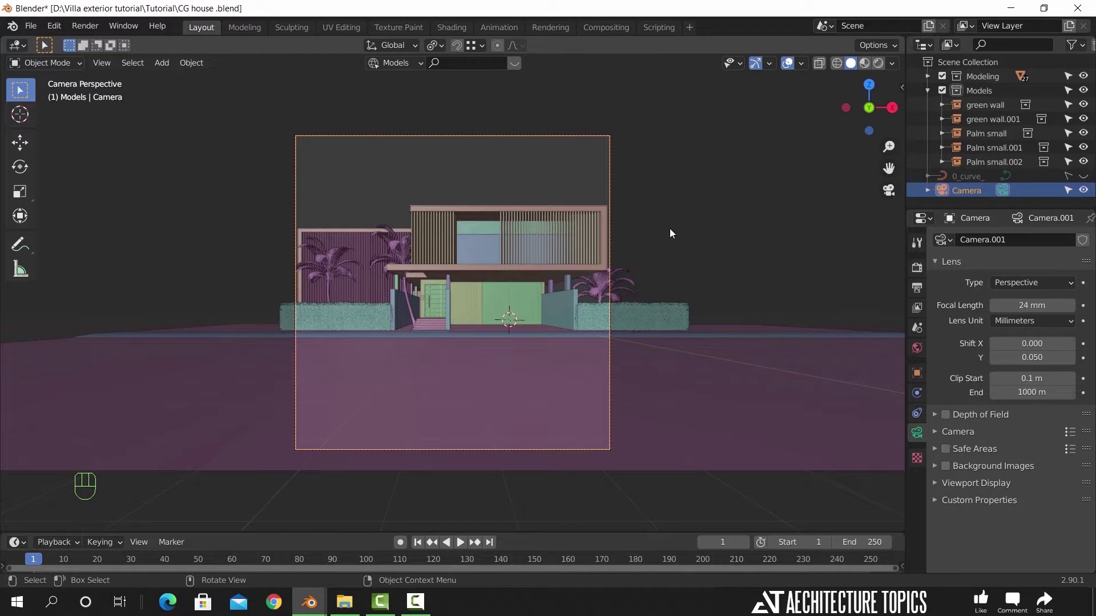
{"action": "key", "text": "g"}
{"action": "key", "text": "y"}
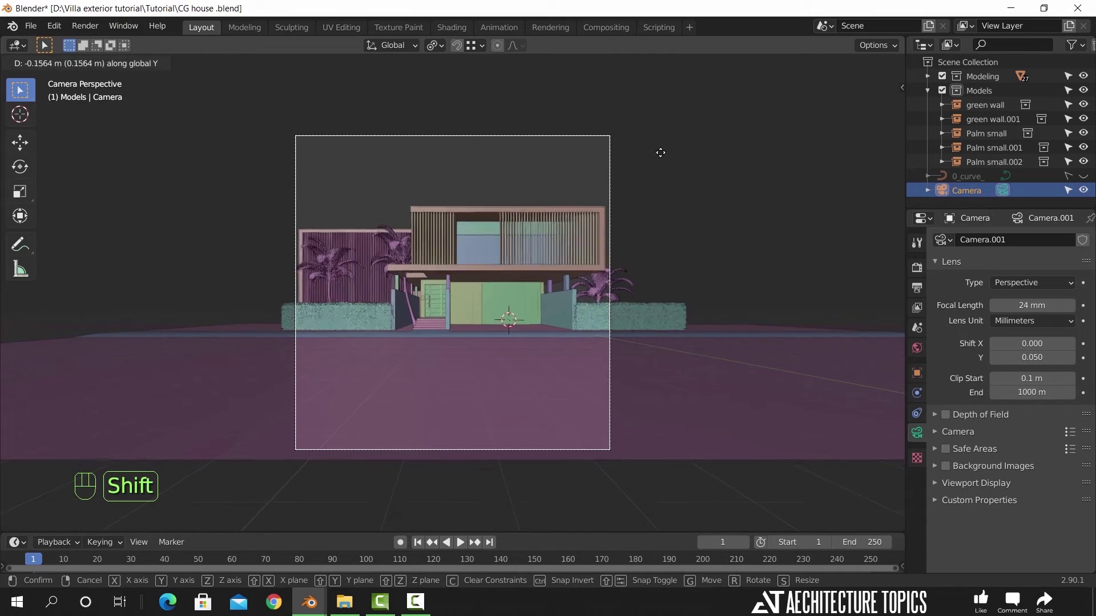
{"action": "left_click", "coordinate": [659, 143]}
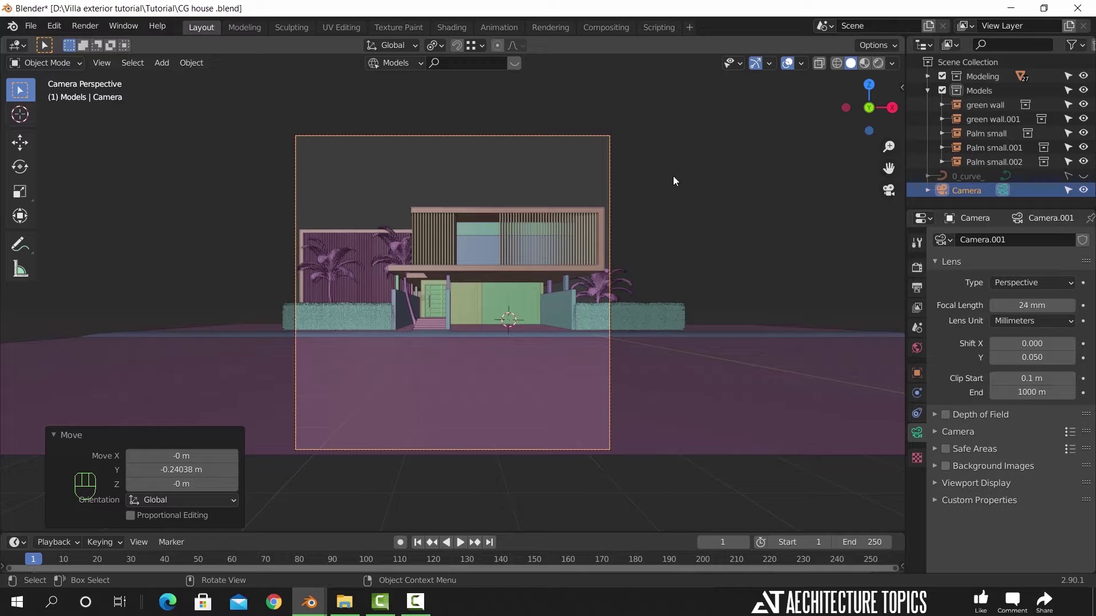
- Move the ground plane Plane.008 back along Y
{"action": "key", "text": "Tab"}
{"action": "left_click", "coordinate": [710, 464]}
{"action": "left_click_drag", "start_coordinate": [637, 438], "coordinate": [638, 419]}
{"action": "left_click_drag", "start_coordinate": [635, 439], "coordinate": [667, 447]}
{"action": "key", "text": "g"}
{"action": "key", "text": "y"}
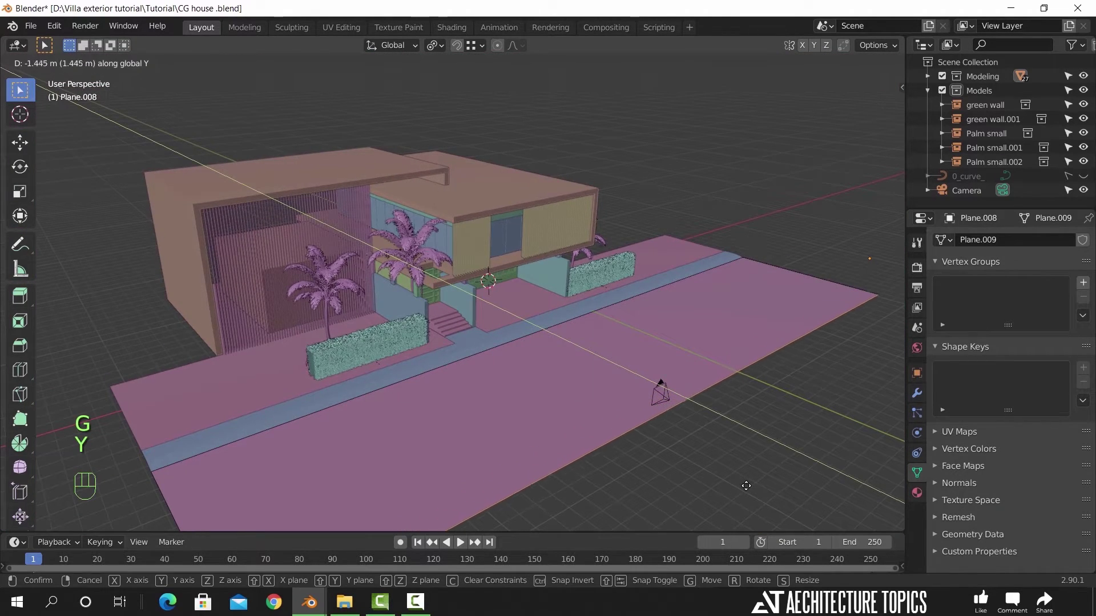
{"action": "left_click", "coordinate": [749, 485]}
{"action": "key", "text": "Tab"}
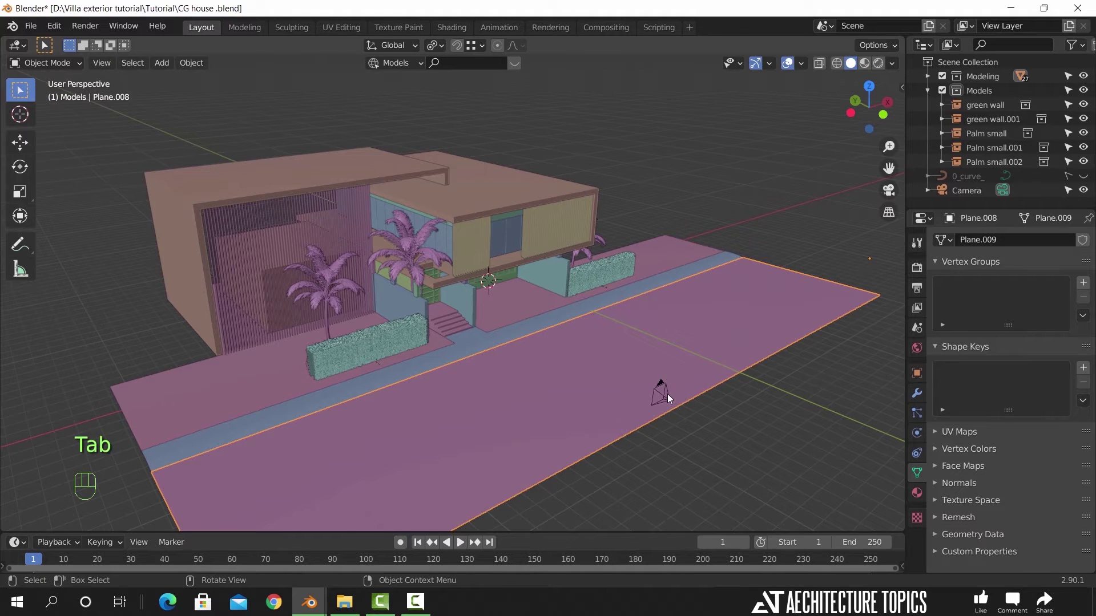
- Pull the camera about 0.68 m farther back along Y to reframe the villa
{"action": "key", "text": "KP_0"}
{"action": "left_click", "coordinate": [611, 208]}
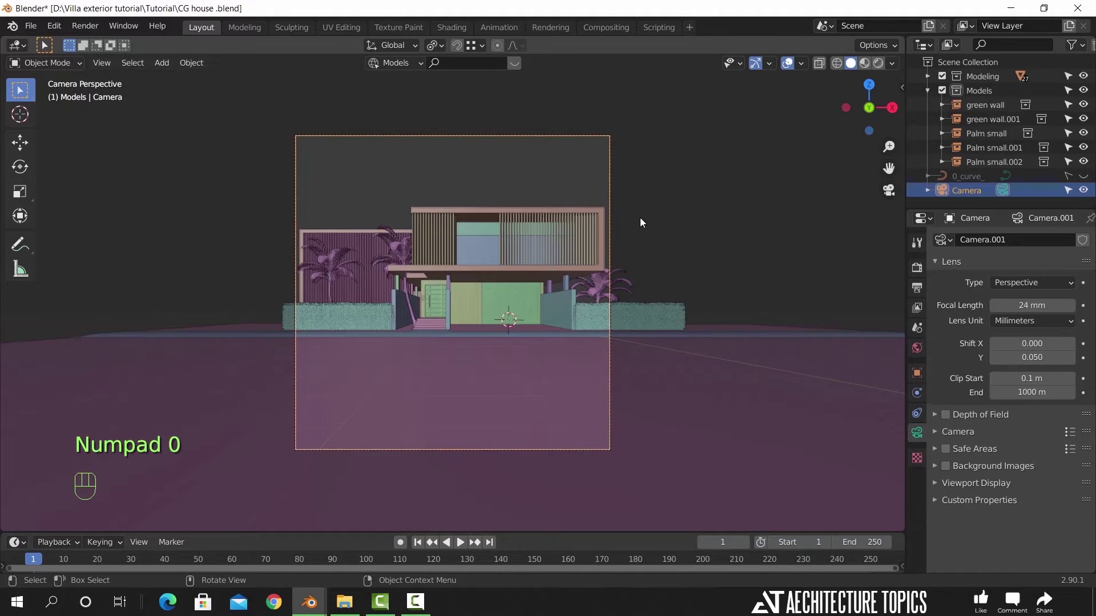
{"action": "key", "text": "g"}
{"action": "key", "text": "y"}
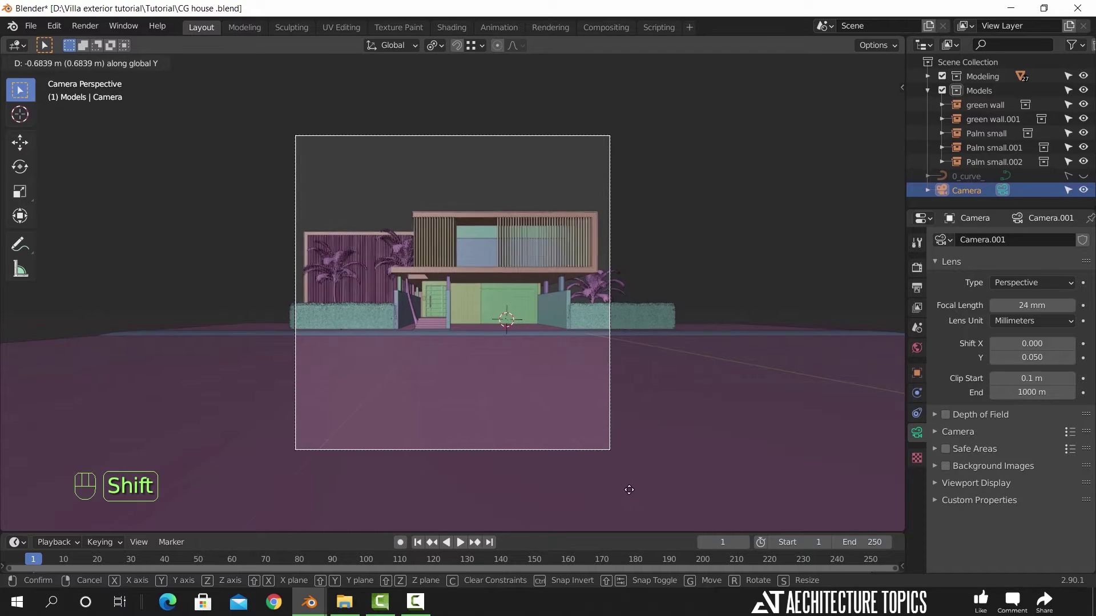
{"action": "left_click", "coordinate": [630, 489]}
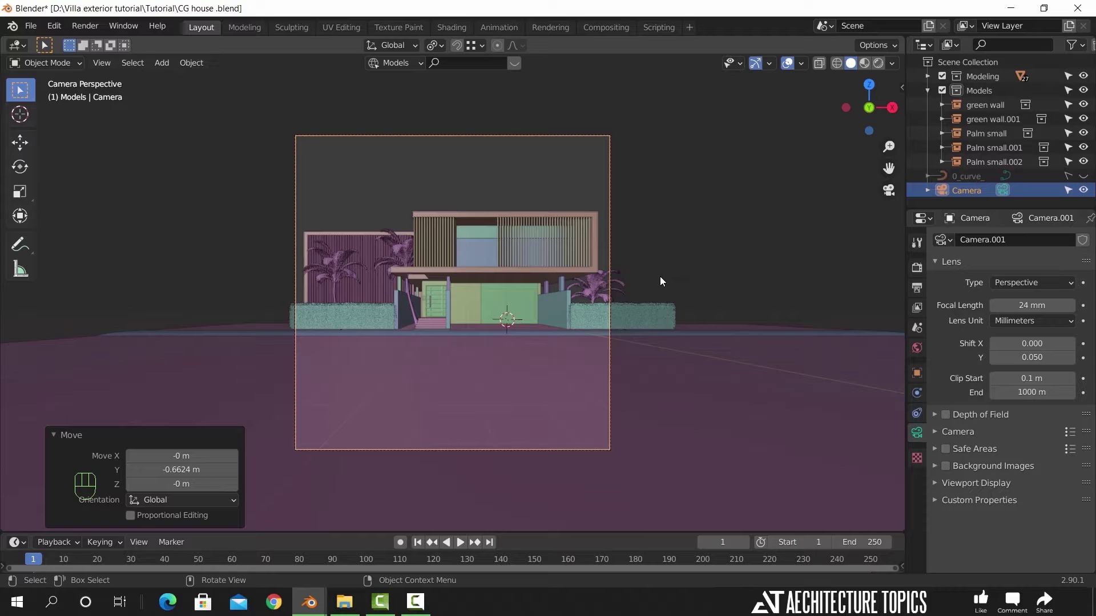
{"action": "left_click_drag", "start_coordinate": [511, 377], "coordinate": [556, 384]}
{"action": "middle_click", "coordinate": [649, 385]}
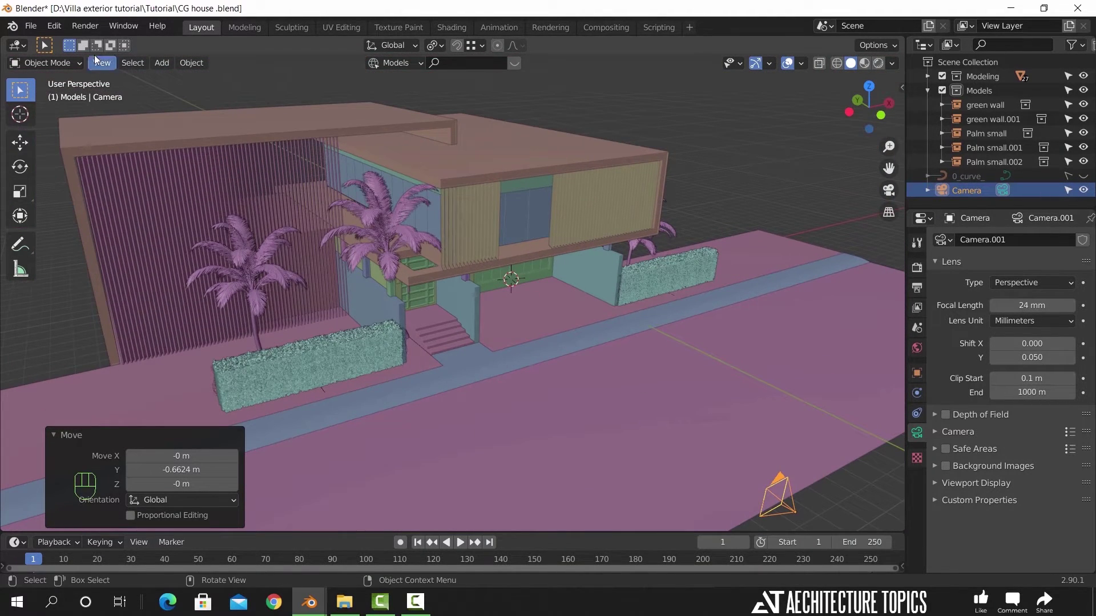
- Link the Palm big collection, drop it in the front garden and scale it
{"action": "left_click_drag", "start_coordinate": [38, 31], "coordinate": [100, 173]}
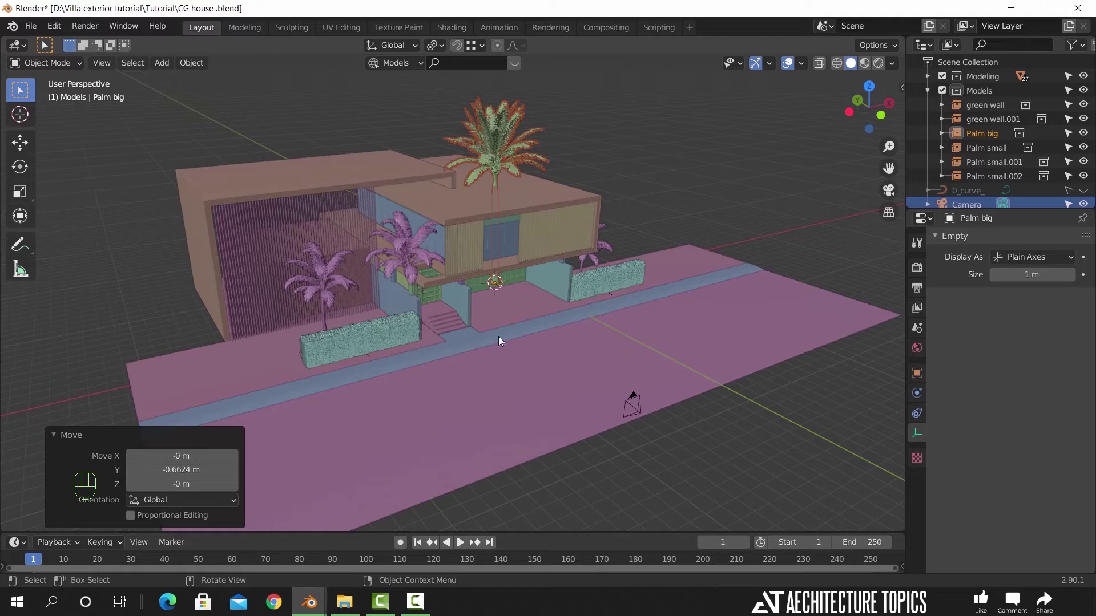
{"action": "left_click_drag", "start_coordinate": [473, 336], "coordinate": [537, 337]}
{"action": "key", "text": "g"}
{"action": "key", "text": "shift+z"}
{"action": "left_click", "coordinate": [427, 391]}
{"action": "key", "text": "s"}
{"action": "left_click", "coordinate": [471, 358]}
{"action": "left_click_drag", "start_coordinate": [416, 353], "coordinate": [470, 338]}
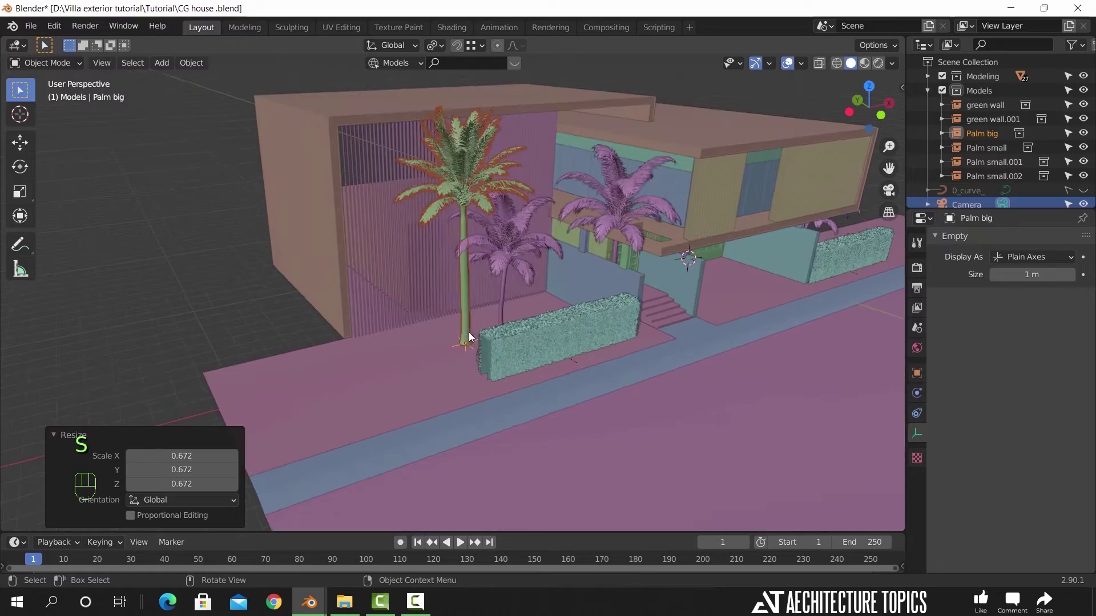
- Slide the big palm horizontally to stand beside the left hedge
{"action": "key", "text": "g"}
{"action": "key", "text": "shift+z"}
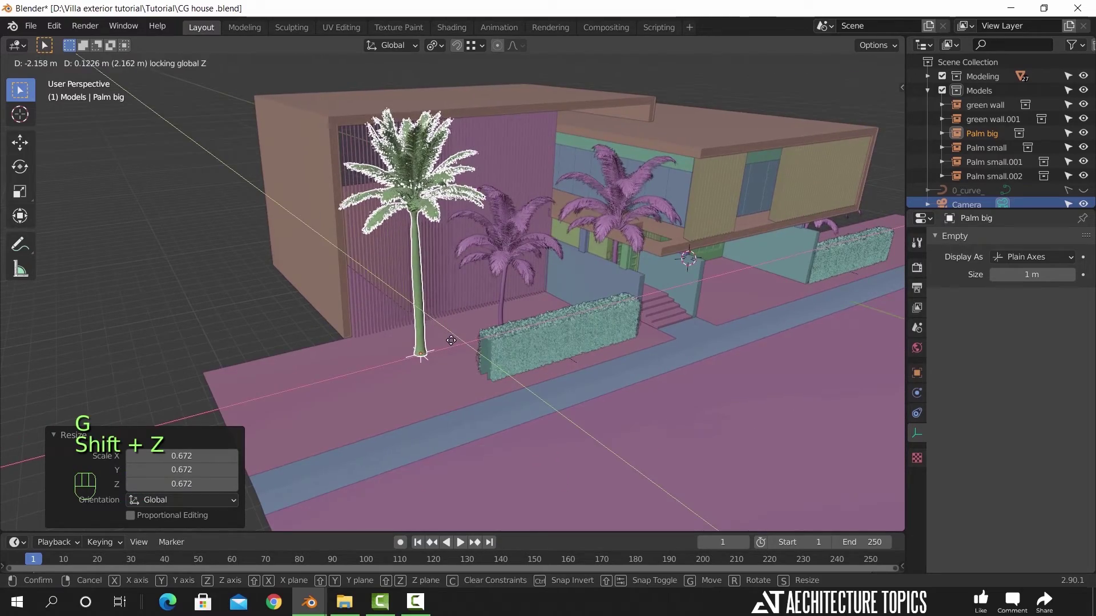
{"action": "left_click", "coordinate": [454, 345]}
{"action": "left_click_drag", "start_coordinate": [480, 345], "coordinate": [448, 349]}
{"action": "key", "text": "g"}
{"action": "key", "text": "shift+z"}
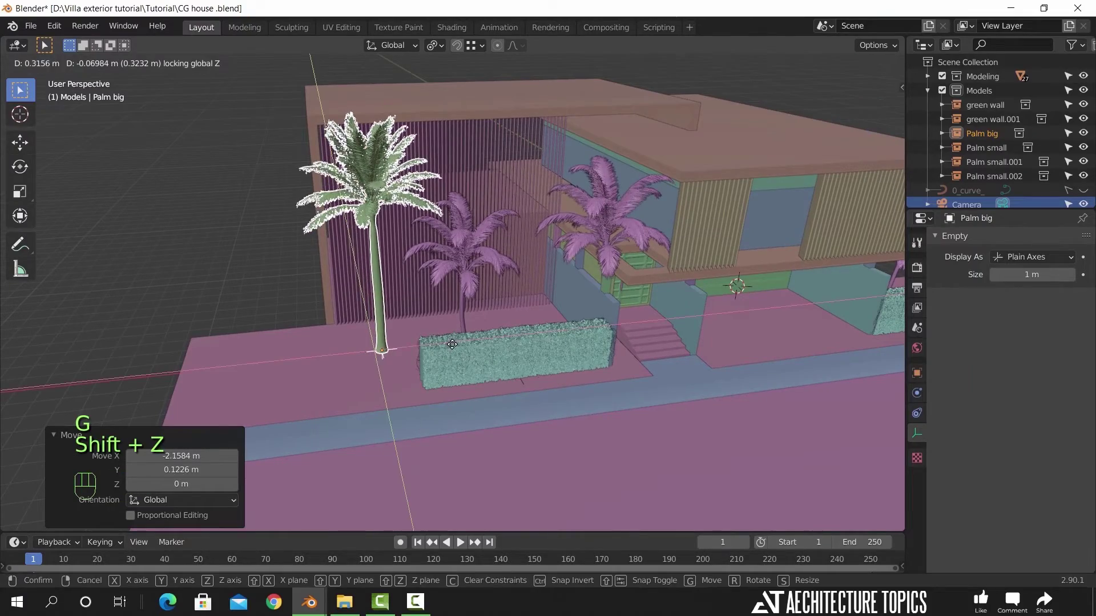
{"action": "left_click", "coordinate": [453, 343]}
{"action": "left_click_drag", "start_coordinate": [464, 352], "coordinate": [477, 342]}
{"action": "left_click_drag", "start_coordinate": [344, 316], "coordinate": [357, 323]}
{"action": "middle_click", "coordinate": [402, 355]}
- Duplicate it as Palm big.001 beside the right hedge, adjust, and check through the camera
{"action": "key", "text": "shift+d"}
{"action": "key", "text": "shift+z"}
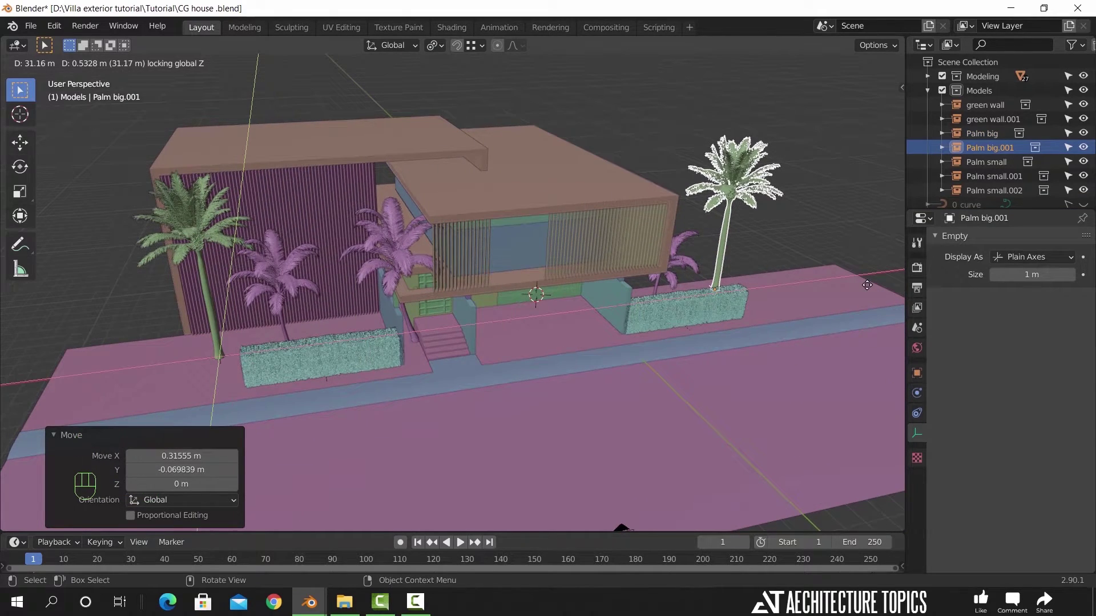
{"action": "left_click", "coordinate": [870, 287]}
{"action": "left_click_drag", "start_coordinate": [781, 320], "coordinate": [743, 404]}
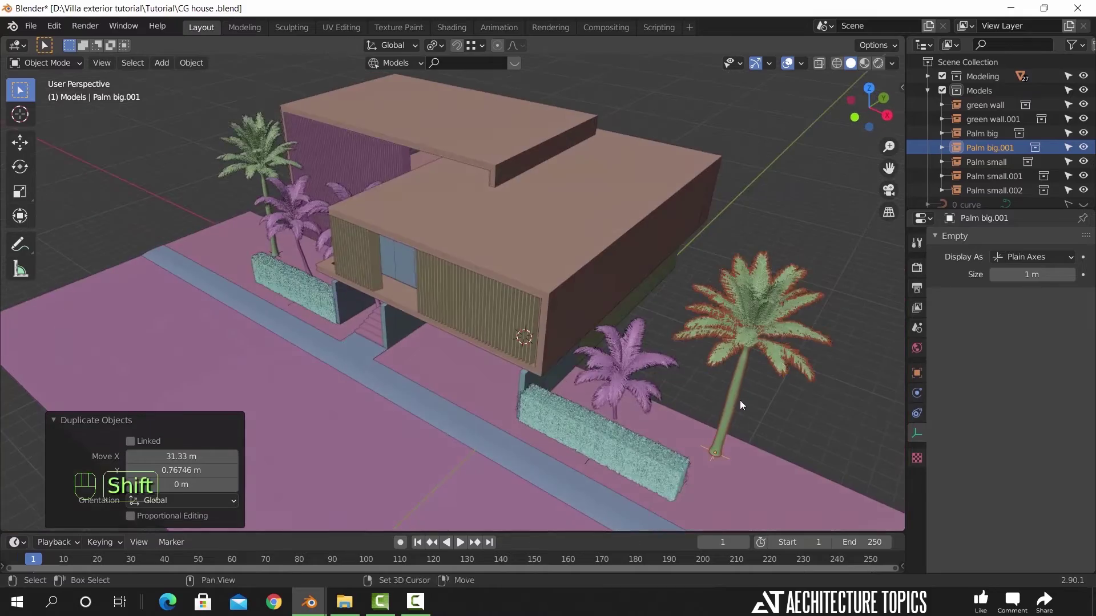
{"action": "left_click_drag", "start_coordinate": [673, 378], "coordinate": [610, 332]}
{"action": "key", "text": "g"}
{"action": "key", "text": "shift+z"}
{"action": "left_click", "coordinate": [664, 372]}
{"action": "left_click", "coordinate": [415, 398]}
{"action": "left_click_drag", "start_coordinate": [429, 396], "coordinate": [449, 398]}
{"action": "key", "text": "KP_0"}
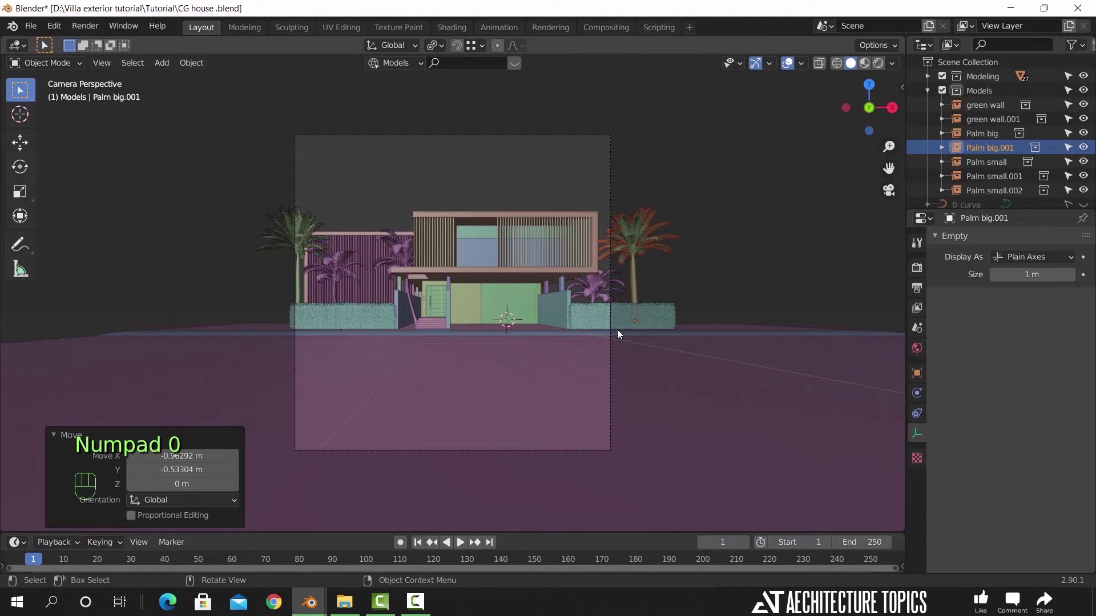
- Select the left tall palm (Palm big) and make small scale and X-position tweaks
{"action": "key", "text": "s"}
{"action": "left_click", "coordinate": [664, 276]}
{"action": "key", "text": "g"}
{"action": "key", "text": "x"}
{"action": "left_click", "coordinate": [661, 277]}
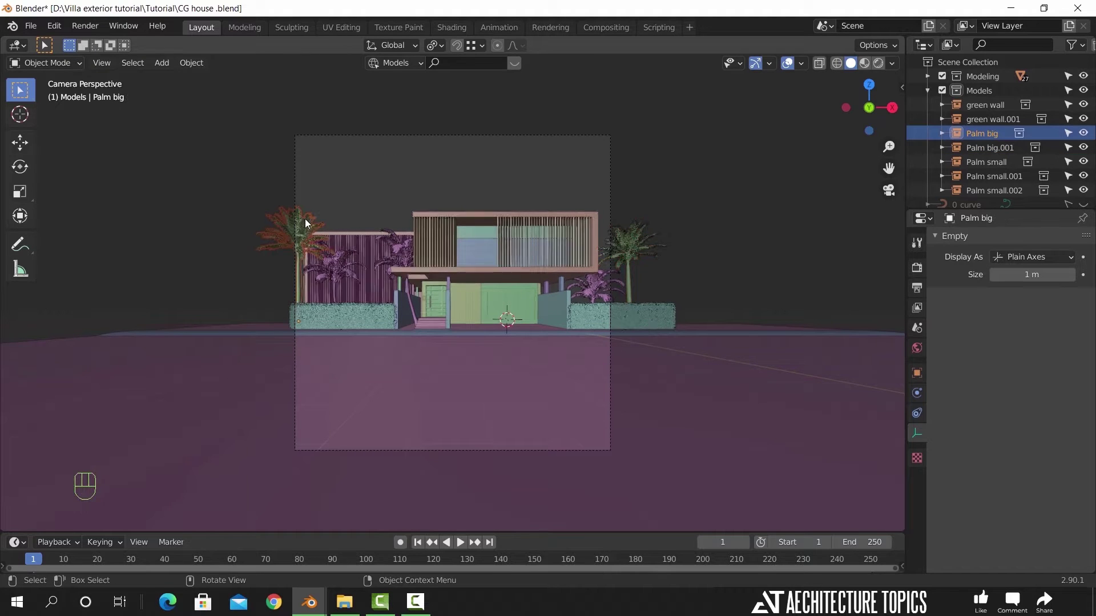
{"action": "key", "text": "s"}
{"action": "left_click", "coordinate": [367, 209]}
{"action": "left_click_drag", "start_coordinate": [269, 341], "coordinate": [416, 300]}
{"action": "left_click_drag", "start_coordinate": [248, 322], "coordinate": [390, 333]}
- Duplicate it as Palm big.002, enlarge the copy slightly and slide it along X beside the original
{"action": "key", "text": "shift+d"}
{"action": "key", "text": "shift+z"}
{"action": "left_click_drag", "start_coordinate": [164, 243], "coordinate": [197, 253]}
{"action": "key", "text": "s"}
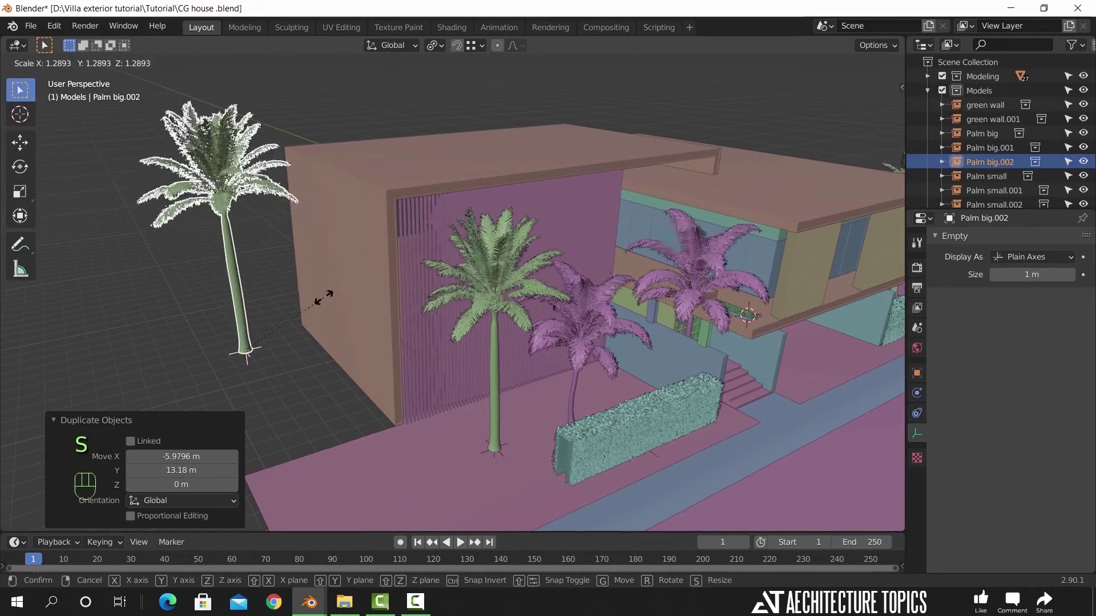
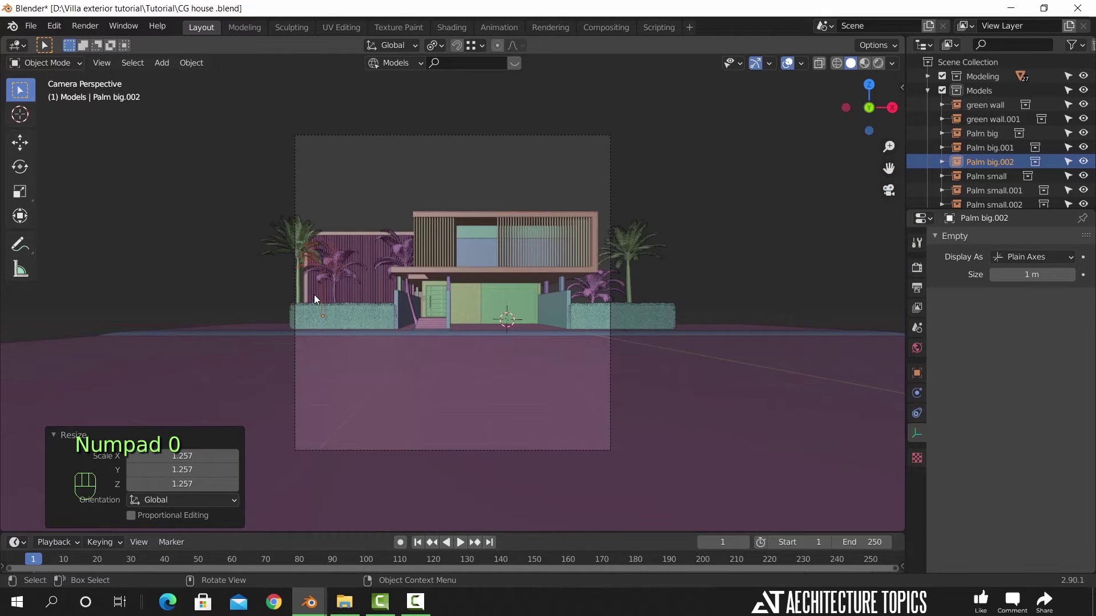
{"action": "key", "text": "g"}
{"action": "key", "text": "x"}
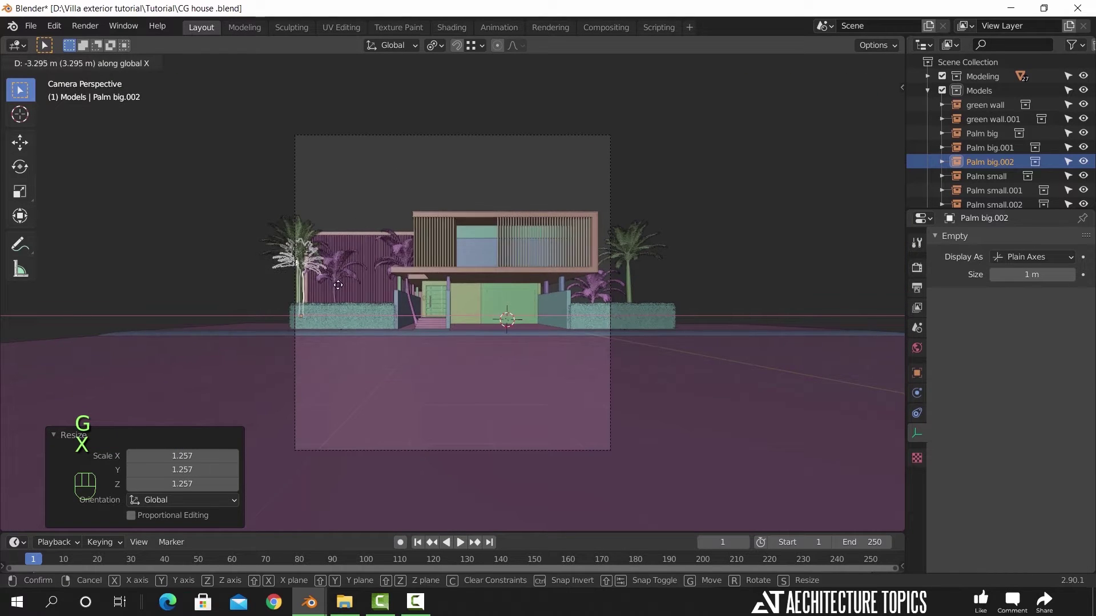
{"action": "left_click", "coordinate": [343, 289]}
{"action": "key", "text": "s"}
{"action": "left_click", "coordinate": [360, 220]}
{"action": "left_click", "coordinate": [284, 271]}
{"action": "key", "text": "s"}
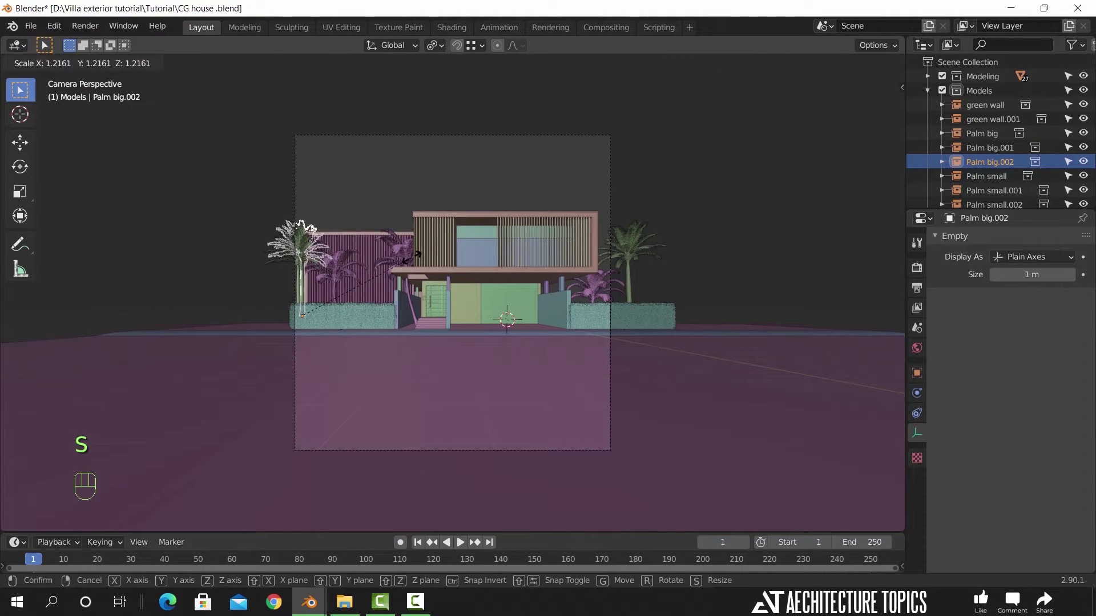
{"action": "left_click", "coordinate": [415, 263]}
- Shift Palm small.001 about 0.52 m along X, then orbit in toward the house front
{"action": "left_click", "coordinate": [382, 199]}
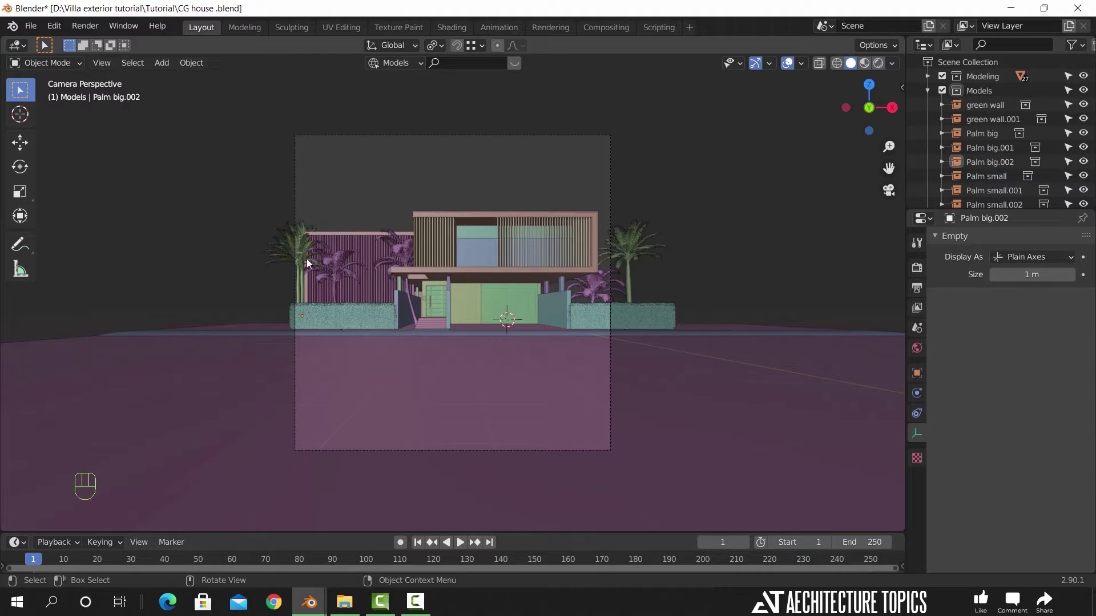
{"action": "left_click", "coordinate": [300, 259]}
{"action": "key", "text": "g"}
{"action": "key", "text": "x"}
{"action": "left_click", "coordinate": [386, 320]}
{"action": "key", "text": "g"}
{"action": "key", "text": "x"}
{"action": "left_click_drag", "start_coordinate": [379, 300], "coordinate": [322, 266]}
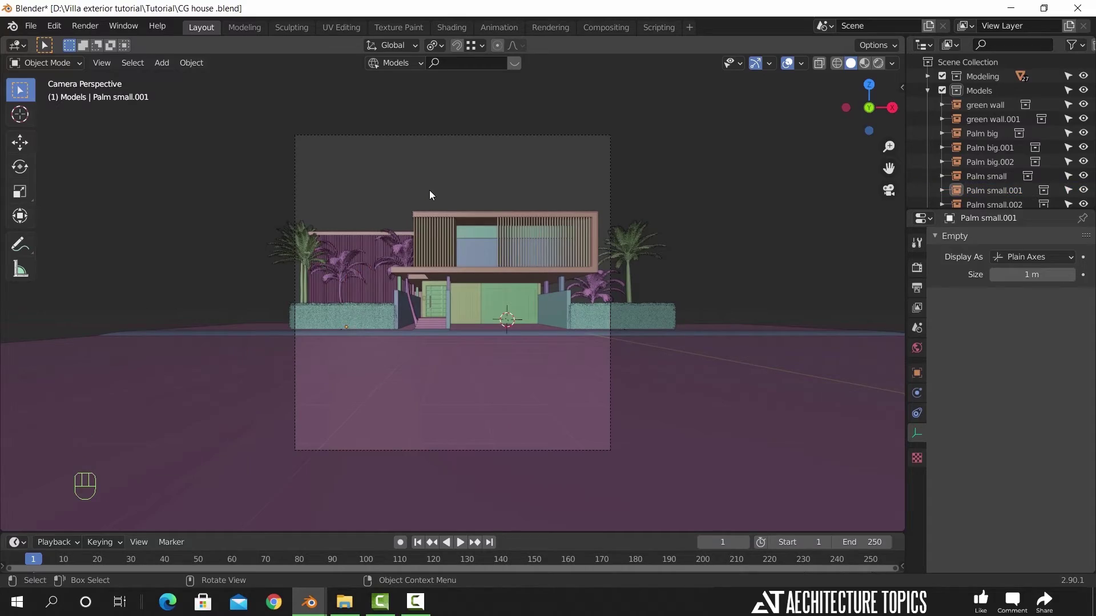
{"action": "left_click_drag", "start_coordinate": [397, 298], "coordinate": [441, 308]}
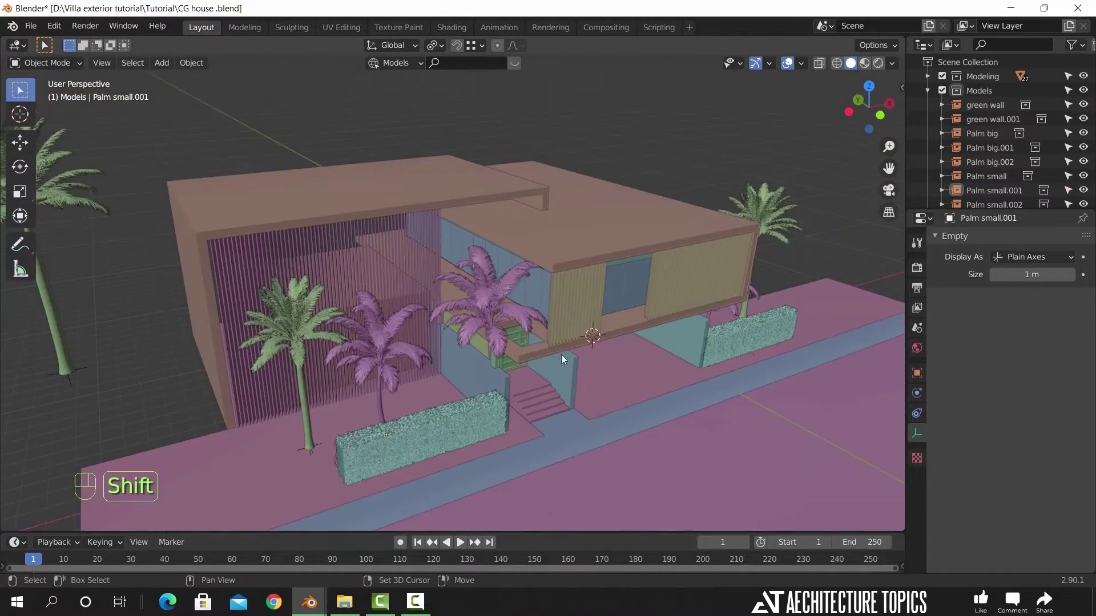
{"action": "left_click_drag", "start_coordinate": [560, 357], "coordinate": [477, 315]}
{"action": "left_click_drag", "start_coordinate": [463, 323], "coordinate": [362, 297]}
{"action": "left_click_drag", "start_coordinate": [308, 293], "coordinate": [381, 316]}
- Bring a linked Bush model into the scene and move it level toward the front steps
{"action": "left_click_drag", "start_coordinate": [366, 320], "coordinate": [361, 311]}
{"action": "left_click_drag", "start_coordinate": [333, 301], "coordinate": [349, 308]}
{"action": "left_click_drag", "start_coordinate": [341, 323], "coordinate": [373, 320]}
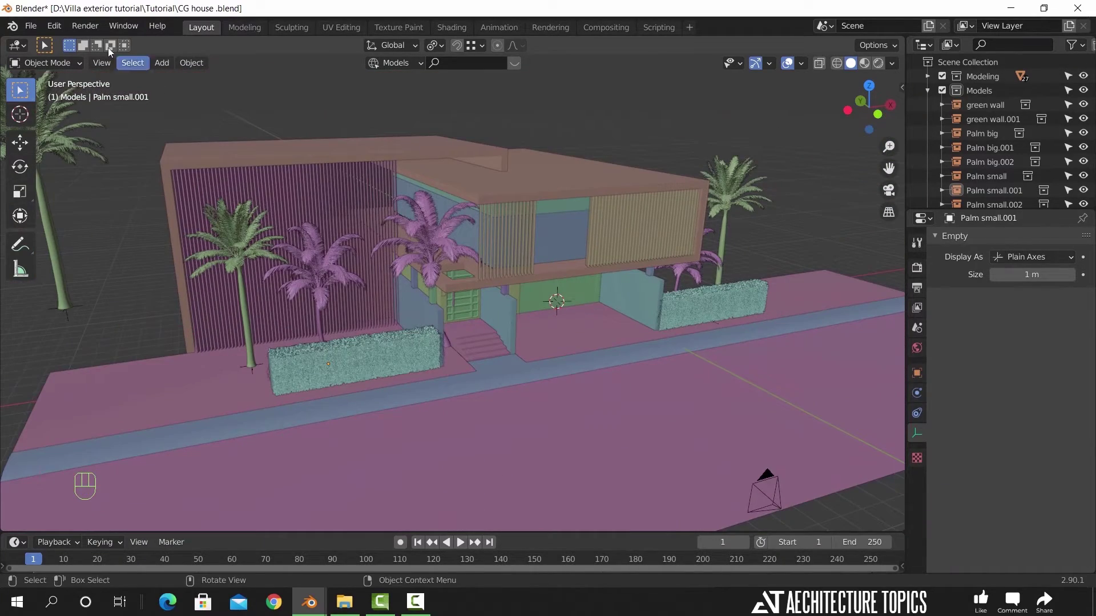
{"action": "left_click_drag", "start_coordinate": [41, 35], "coordinate": [100, 173]}
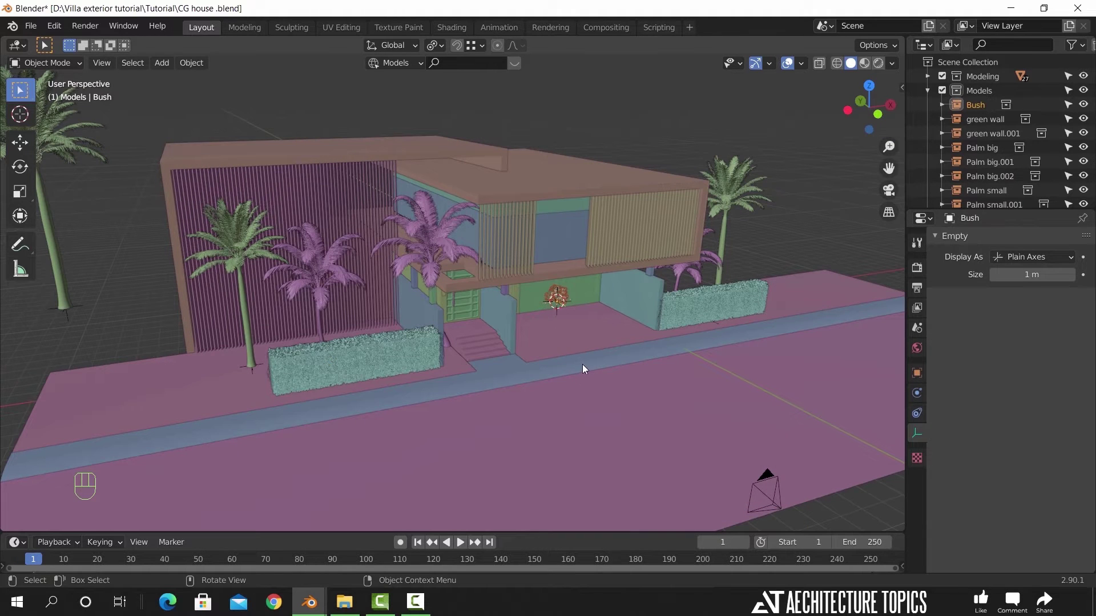
{"action": "key", "text": "g"}
{"action": "key", "text": "shift+z"}
{"action": "left_click", "coordinate": [490, 460]}
- Scale the bush down into a small clump sized for the side of the steps
{"action": "key", "text": "s"}
{"action": "left_click", "coordinate": [546, 420]}
{"action": "left_click_drag", "start_coordinate": [532, 416], "coordinate": [475, 384]}
{"action": "left_click_drag", "start_coordinate": [366, 384], "coordinate": [440, 368]}
{"action": "key", "text": "s"}
{"action": "left_click", "coordinate": [428, 380]}
{"action": "middle_click", "coordinate": [406, 402]}
{"action": "left_click_drag", "start_coordinate": [534, 446], "coordinate": [495, 371]}
- Position the bush clump against the steps and set its height to rest on the ground
{"action": "key", "text": "g"}
{"action": "key", "text": "shift+z"}
{"action": "left_click", "coordinate": [262, 207]}
{"action": "key", "text": "g"}
{"action": "key", "text": "z"}
{"action": "left_click", "coordinate": [517, 332]}
{"action": "middle_click", "coordinate": [454, 327]}
{"action": "middle_click", "coordinate": [366, 271]}
{"action": "key", "text": "KP_Decimal"}
{"action": "middle_click", "coordinate": [512, 335]}
{"action": "key", "text": "g"}
{"action": "key", "text": "z"}
{"action": "left_click", "coordinate": [551, 426]}
- Nudge the clump into place and duplicate it along Y as the next bush in the row
{"action": "left_click_drag", "start_coordinate": [543, 380], "coordinate": [545, 405]}
{"action": "key", "text": "g"}
{"action": "key", "text": "shift+z"}
{"action": "left_click", "coordinate": [593, 345]}
{"action": "key", "text": "shift+d"}
{"action": "key", "text": "y"}
{"action": "left_click", "coordinate": [524, 307]}
- Repeat the duplication for more clumps (Bush.001–.004) and move selected ones along X
{"action": "key", "text": "shift+r"}
{"action": "key", "text": "shift+r"}
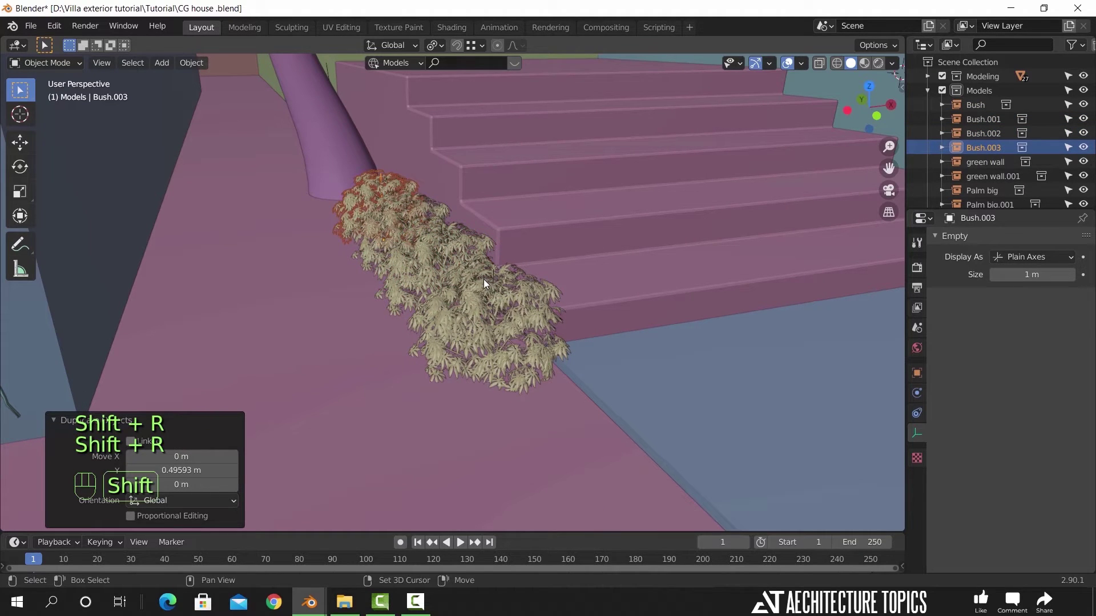
{"action": "key", "text": "shift+r"}
{"action": "left_click", "coordinate": [496, 332]}
{"action": "left_click", "coordinate": [333, 223]}
{"action": "key", "text": "g"}
{"action": "key", "text": "x"}
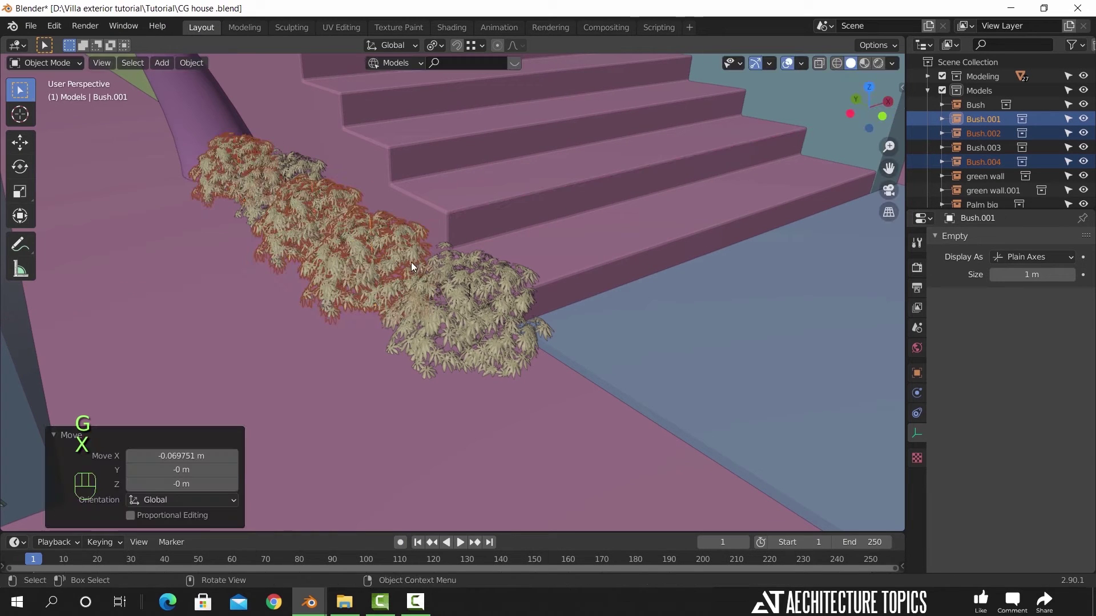
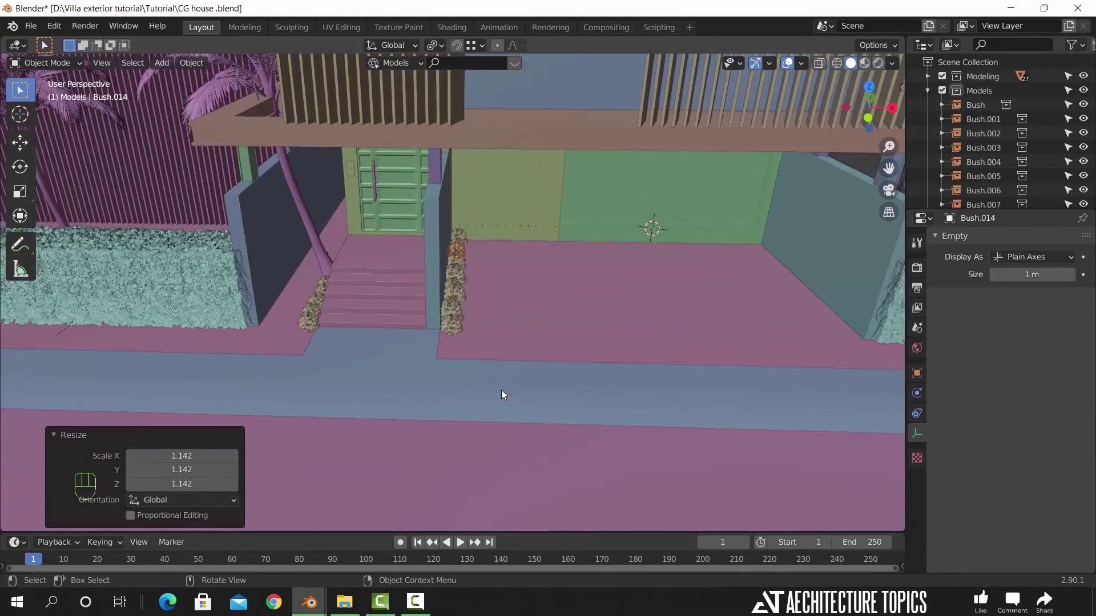
- Check the bushes beside the entrance steps, then link the Trash can from Street Models into the scene
{"action": "left_click_drag", "start_coordinate": [527, 404], "coordinate": [500, 389]}
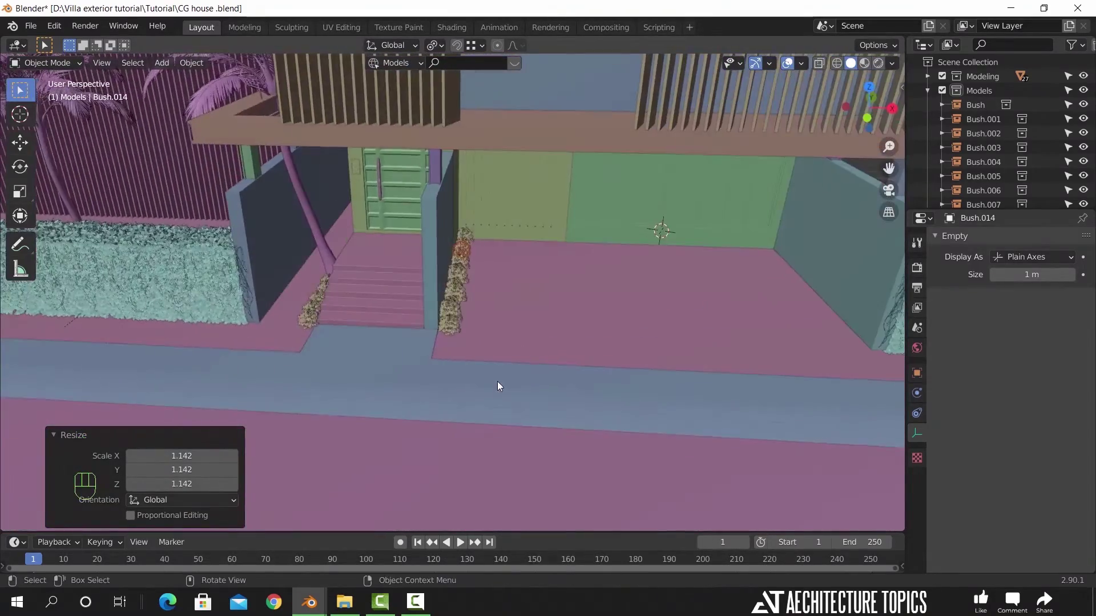
{"action": "left_click_drag", "start_coordinate": [380, 377], "coordinate": [424, 369]}
{"action": "left_click", "coordinate": [426, 330]}
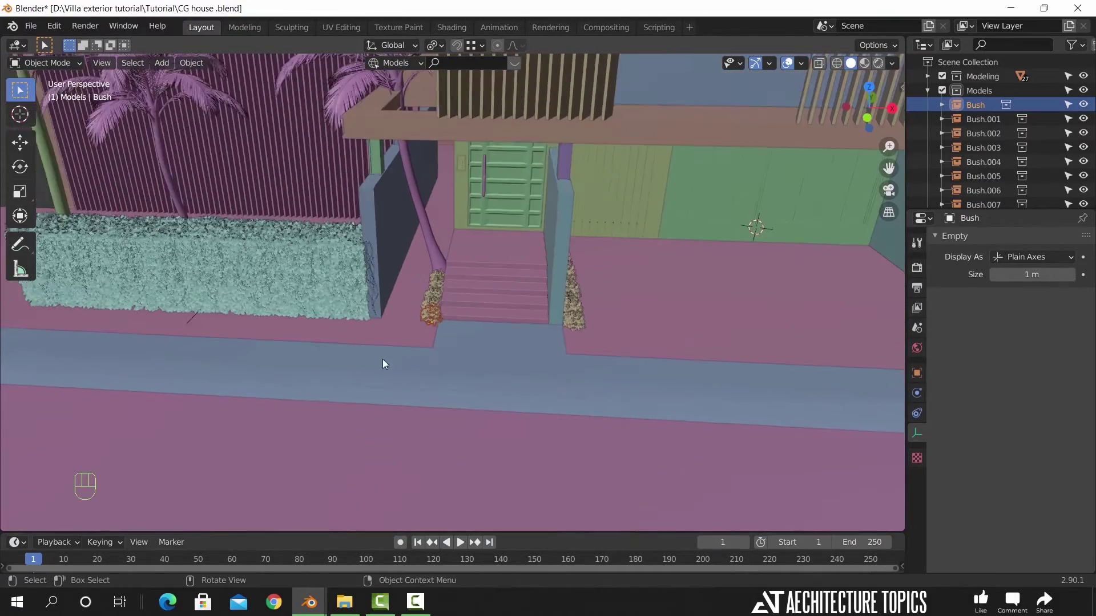
{"action": "left_click_drag", "start_coordinate": [316, 371], "coordinate": [377, 353]}
{"action": "left_click_drag", "start_coordinate": [425, 407], "coordinate": [461, 401]}
{"action": "left_click_drag", "start_coordinate": [36, 30], "coordinate": [89, 169]}
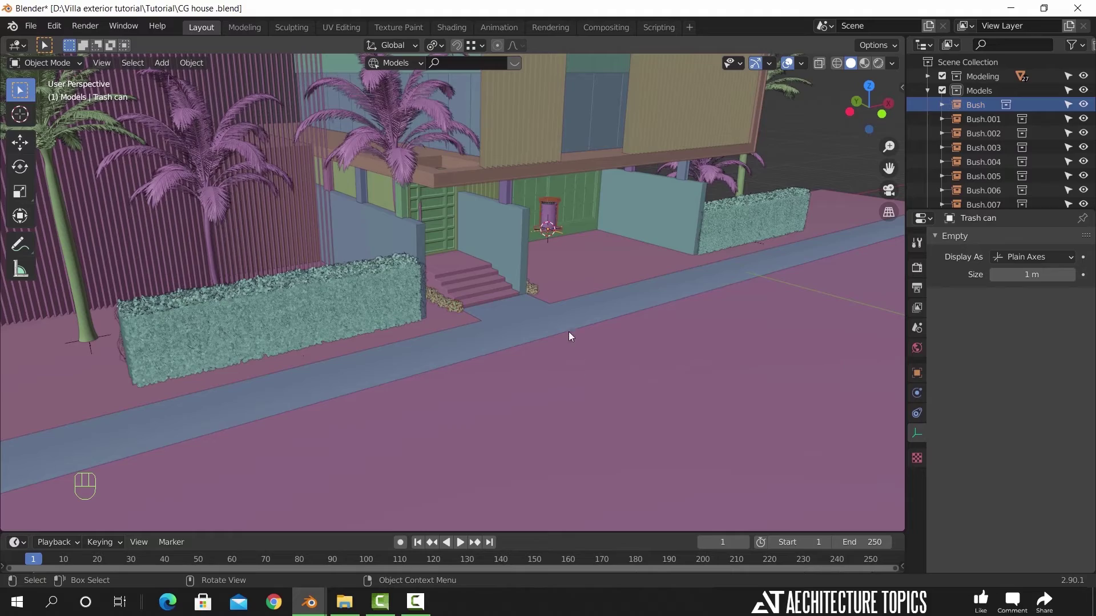
- Move the trash can level across the ground to beside the left hedge
{"action": "key", "text": "g"}
{"action": "key", "text": "shift+z"}
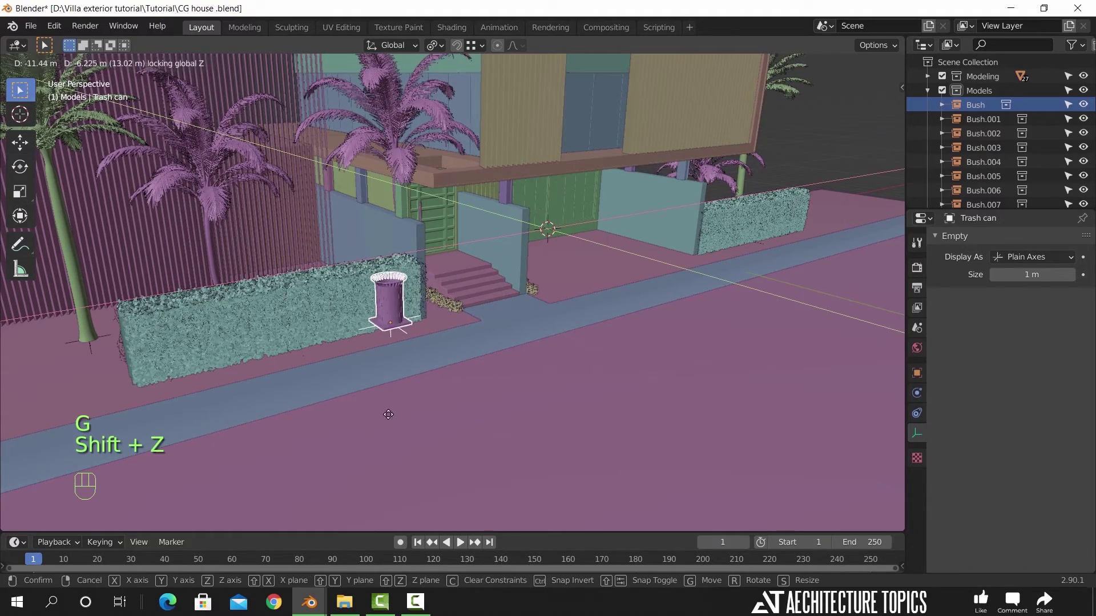
{"action": "left_click", "coordinate": [379, 413]}
{"action": "left_click_drag", "start_coordinate": [363, 371], "coordinate": [362, 364]}
{"action": "left_click_drag", "start_coordinate": [387, 359], "coordinate": [435, 345]}
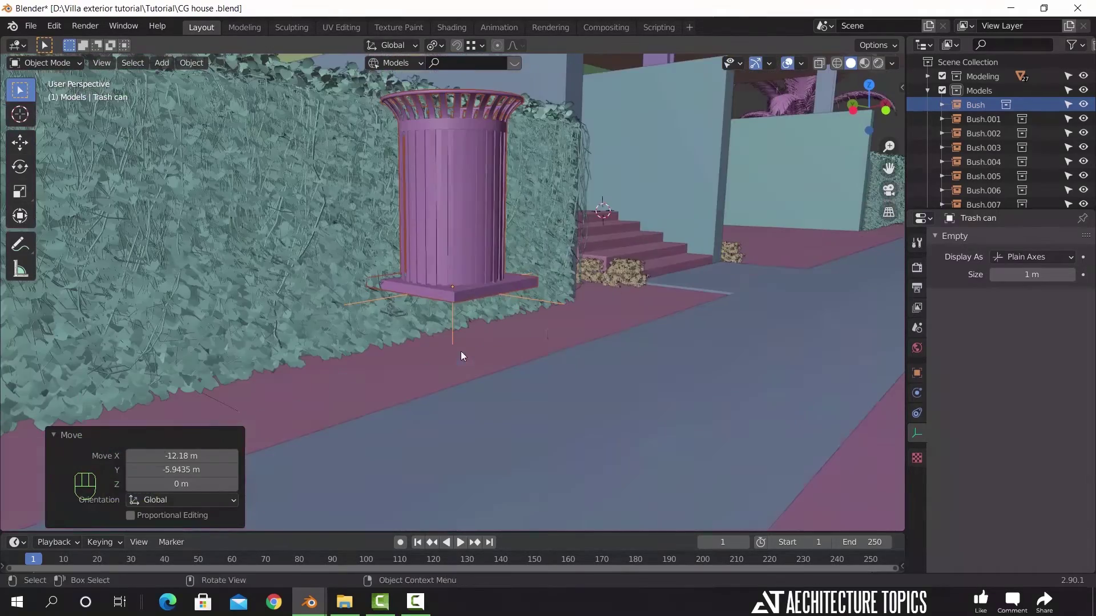
- Lower the trash can onto the sidewalk and set it in front of the left hedge
{"action": "key", "text": "g"}
{"action": "key", "text": "z"}
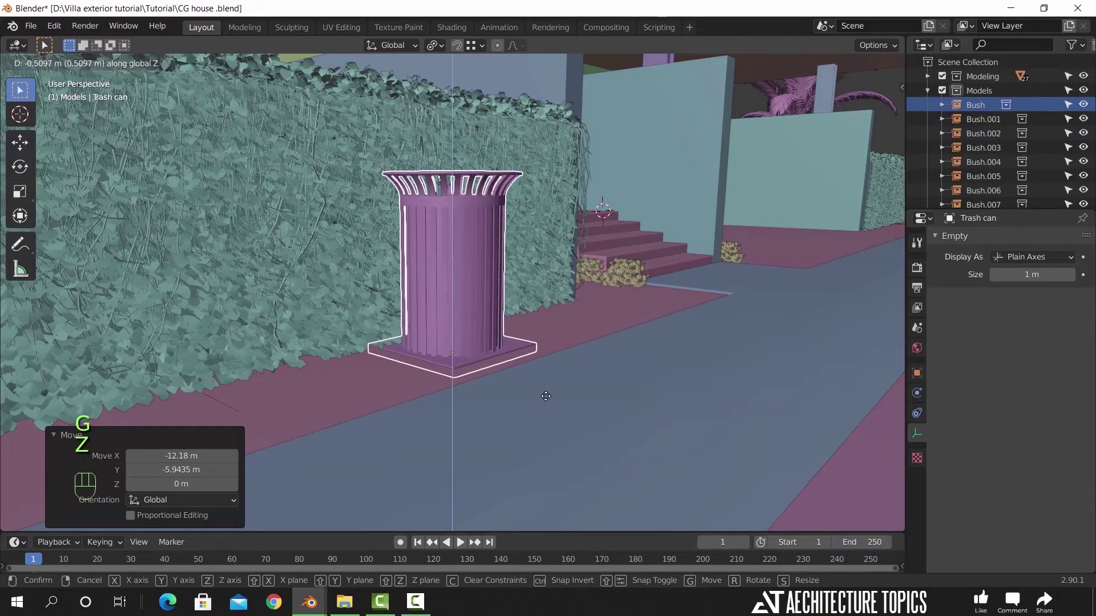
{"action": "left_click_drag", "start_coordinate": [546, 391], "coordinate": [578, 338]}
{"action": "left_click_drag", "start_coordinate": [567, 360], "coordinate": [564, 409]}
{"action": "left_click_drag", "start_coordinate": [563, 393], "coordinate": [605, 334]}
{"action": "key", "text": "s"}
{"action": "left_click", "coordinate": [624, 373]}
{"action": "key", "text": "g"}
{"action": "key", "text": "shift+z"}
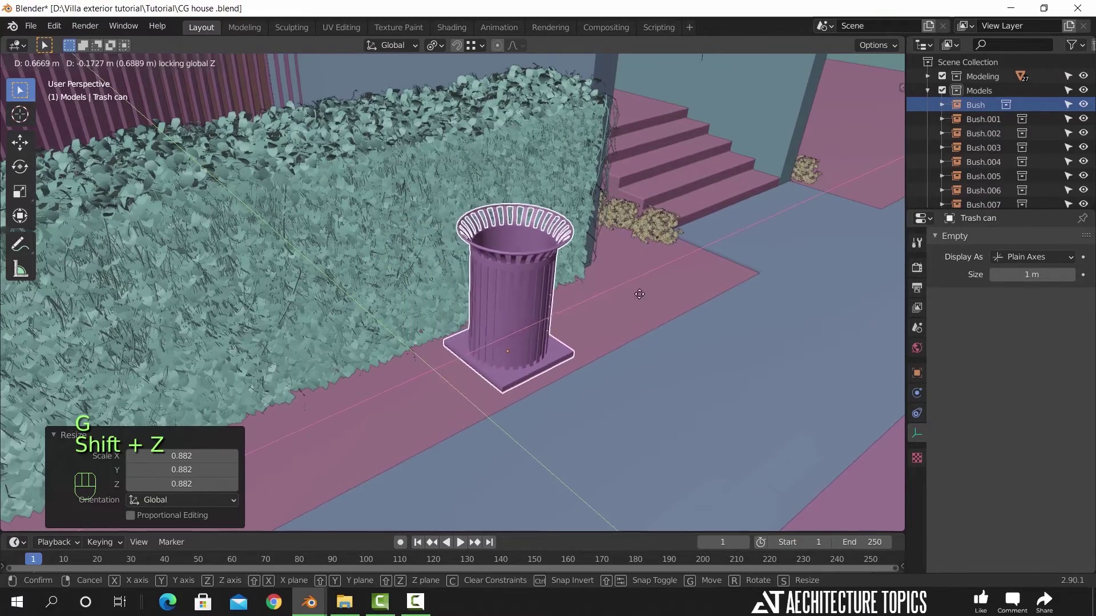
{"action": "left_click", "coordinate": [685, 270]}
- Duplicate it as Trash can.001 and slide the copy along X to the right hedge
{"action": "middle_click", "coordinate": [599, 369]}
{"action": "key", "text": "KP_Decimal"}
{"action": "left_click_drag", "start_coordinate": [555, 375], "coordinate": [536, 371]}
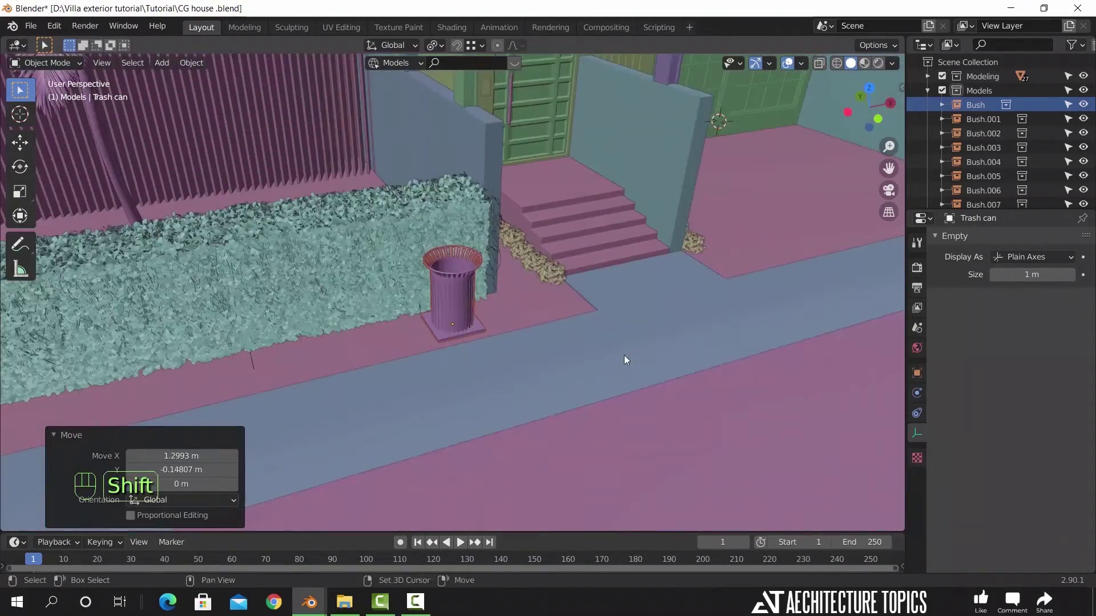
{"action": "left_click_drag", "start_coordinate": [430, 390], "coordinate": [328, 388]}
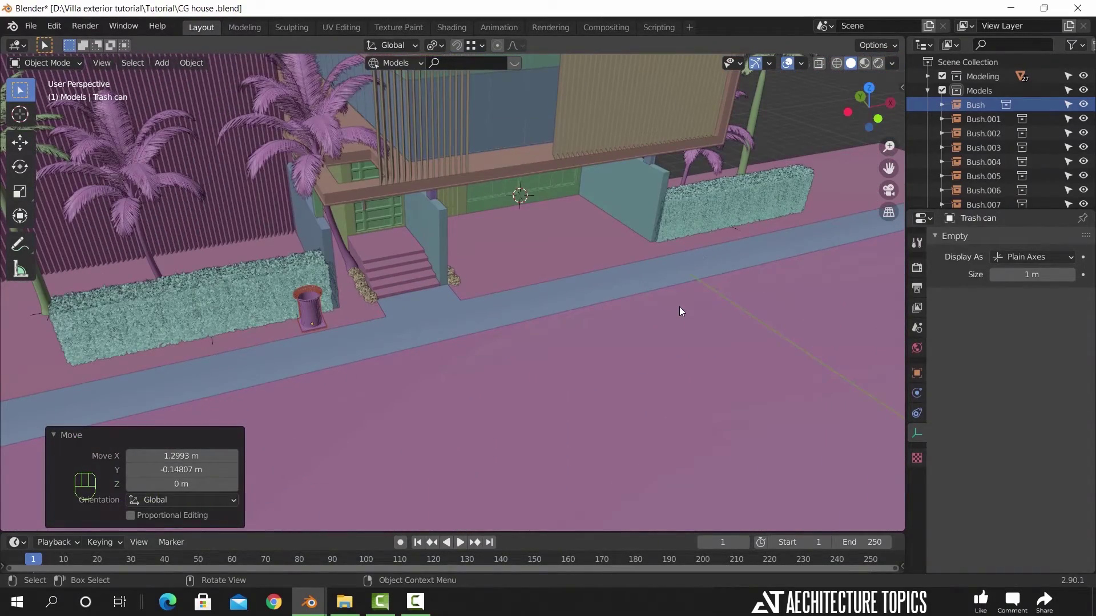
{"action": "key", "text": "shift+d"}
{"action": "key", "text": "x"}
{"action": "left_click_drag", "start_coordinate": [834, 271], "coordinate": [769, 298]}
{"action": "left_click_drag", "start_coordinate": [552, 368], "coordinate": [459, 379]}
{"action": "key", "text": "g"}
{"action": "key", "text": "x"}
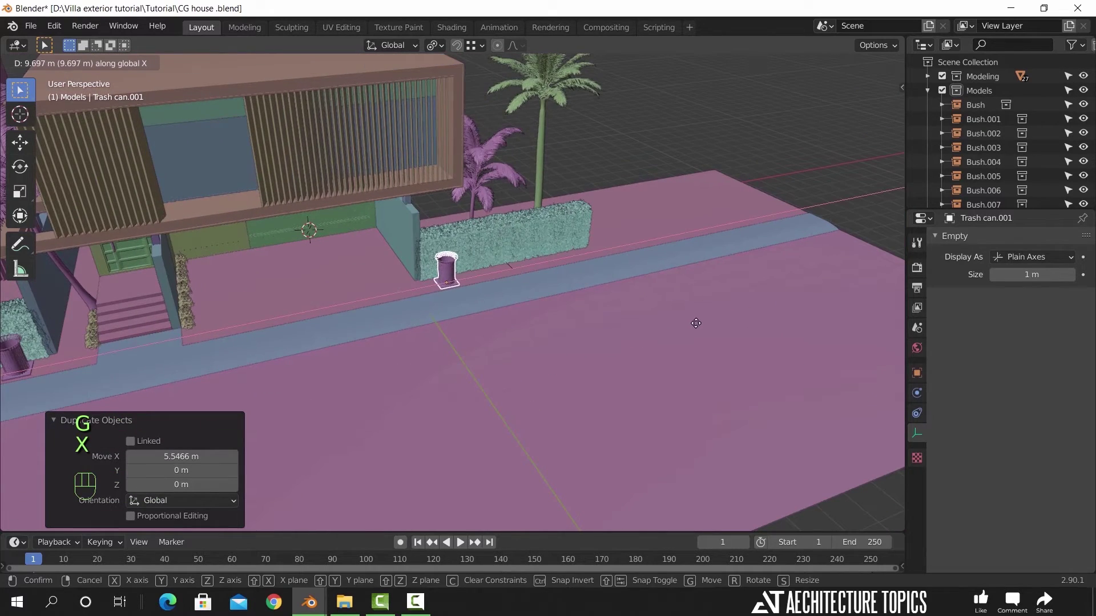
{"action": "left_click", "coordinate": [695, 329]}
- Check both trash cans through the scene camera and collapse the Models collection
{"action": "left_click_drag", "start_coordinate": [402, 363], "coordinate": [624, 306]}
{"action": "left_click_drag", "start_coordinate": [517, 382], "coordinate": [465, 362]}
{"action": "key", "text": "KP_0"}
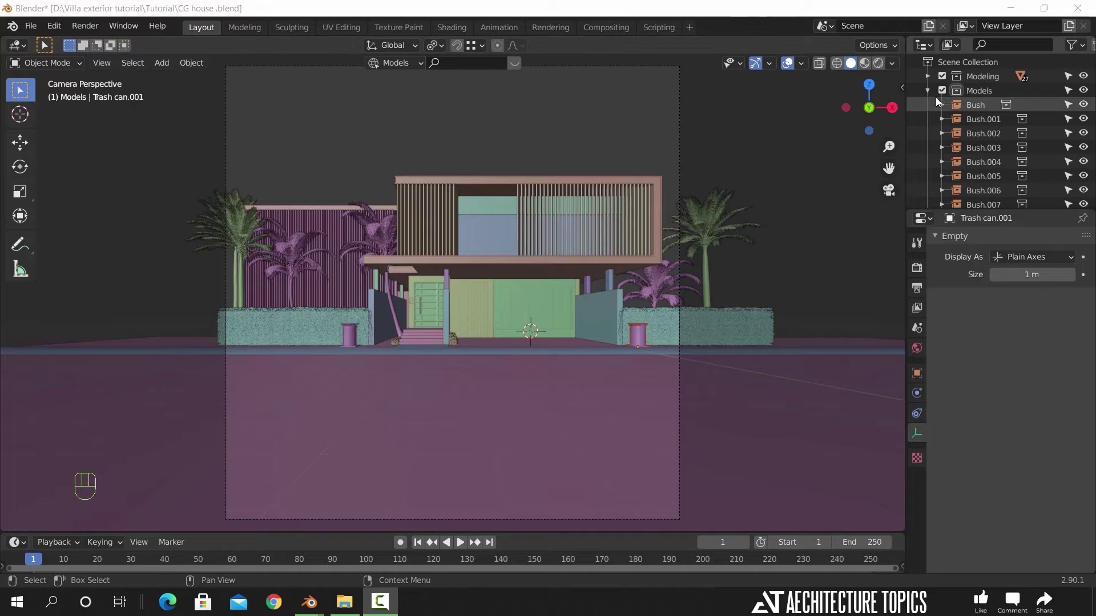
{"action": "left_click", "coordinate": [931, 95]}
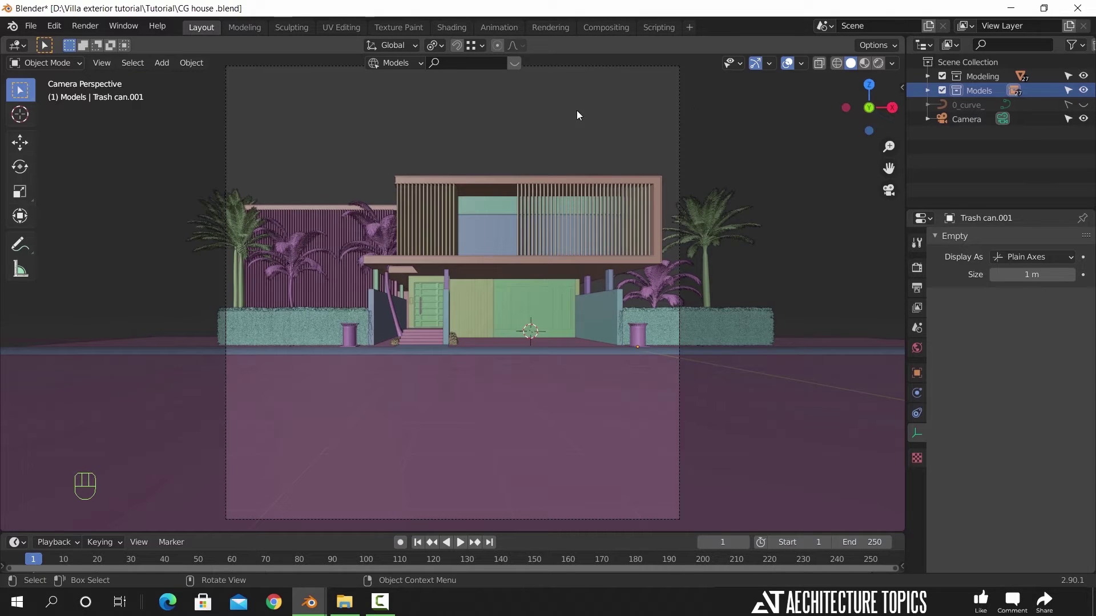
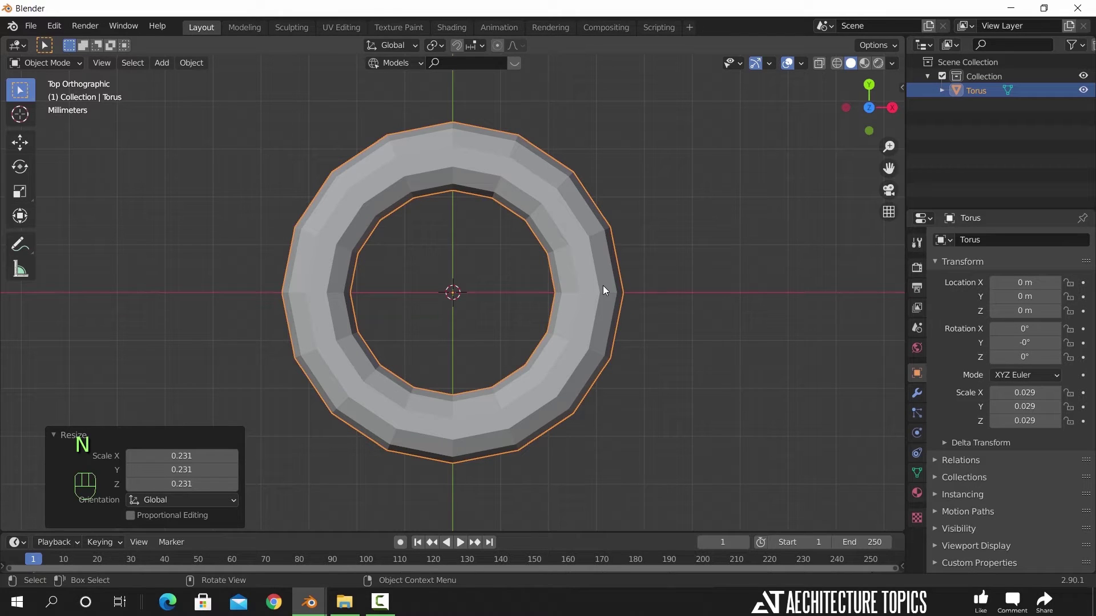
- Delete the right half of the torus and shift the remaining half left of the centre line
{"action": "left_click", "coordinate": [603, 291]}
{"action": "key", "text": "Tab"}
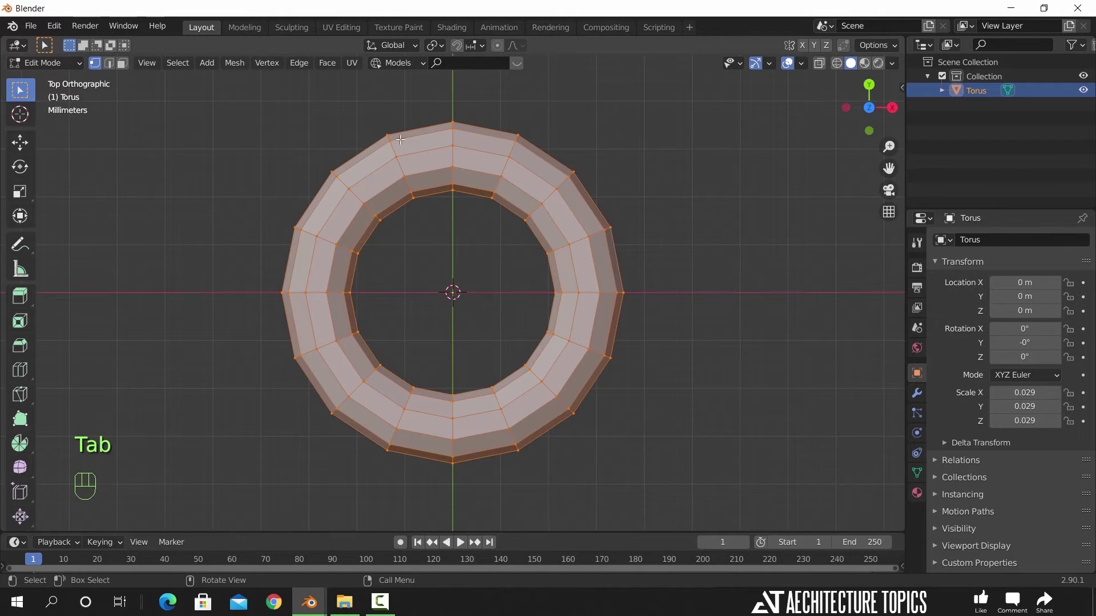
{"action": "key", "text": "z"}
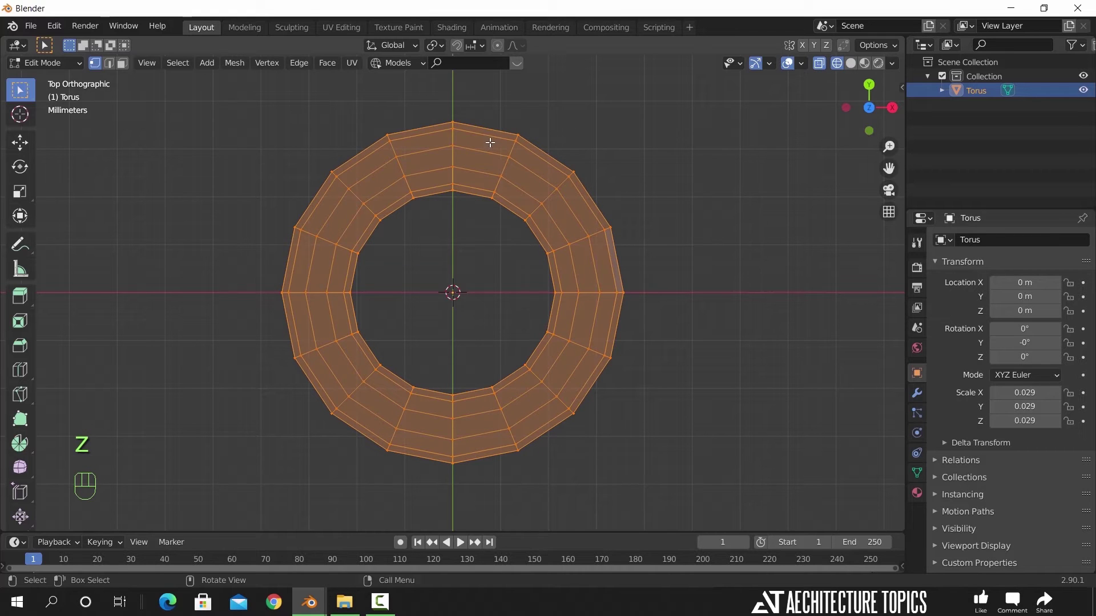
{"action": "left_click", "coordinate": [482, 130]}
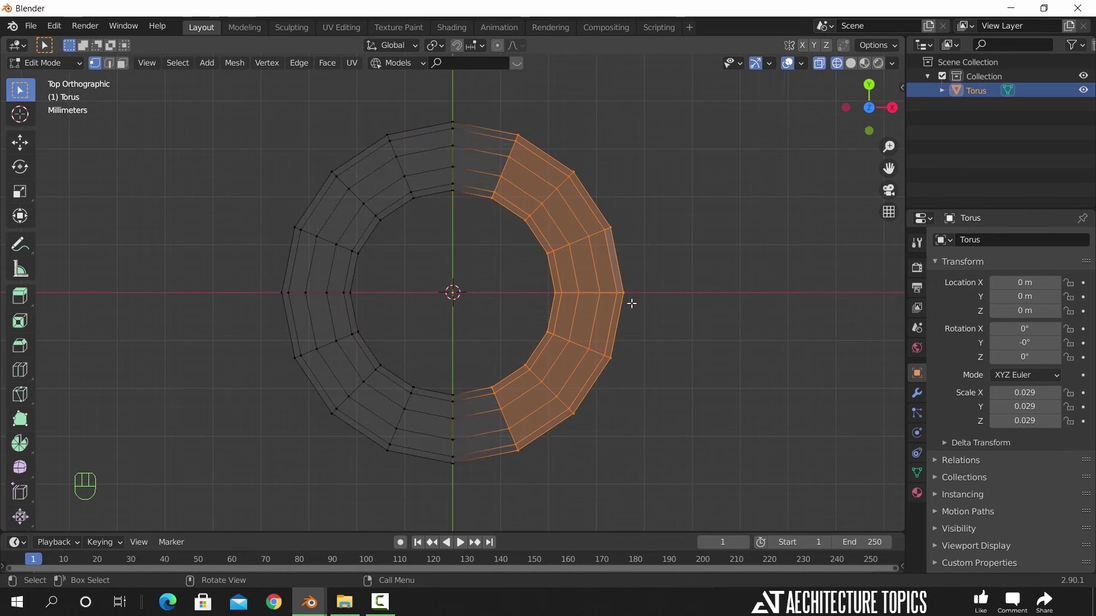
{"action": "key", "text": "x"}
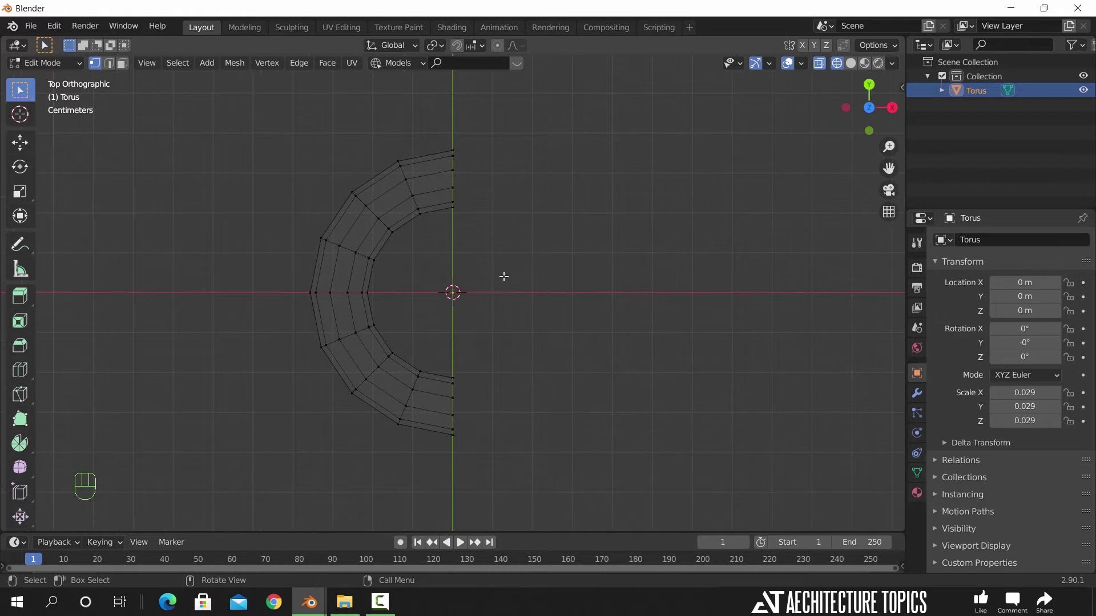
{"action": "key", "text": "a"}
{"action": "key", "text": "g"}
{"action": "key", "text": "x"}
{"action": "left_click_drag", "start_coordinate": [537, 271], "coordinate": [491, 354]}
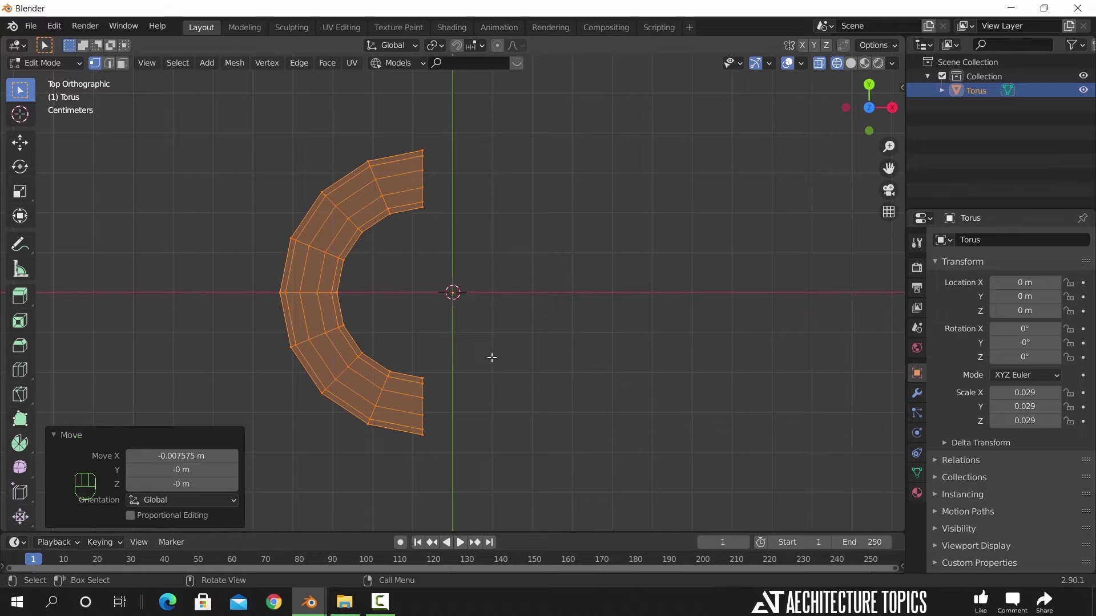
{"action": "key", "text": "g"}
{"action": "key", "text": "x"}
{"action": "key", "text": "Tab"}
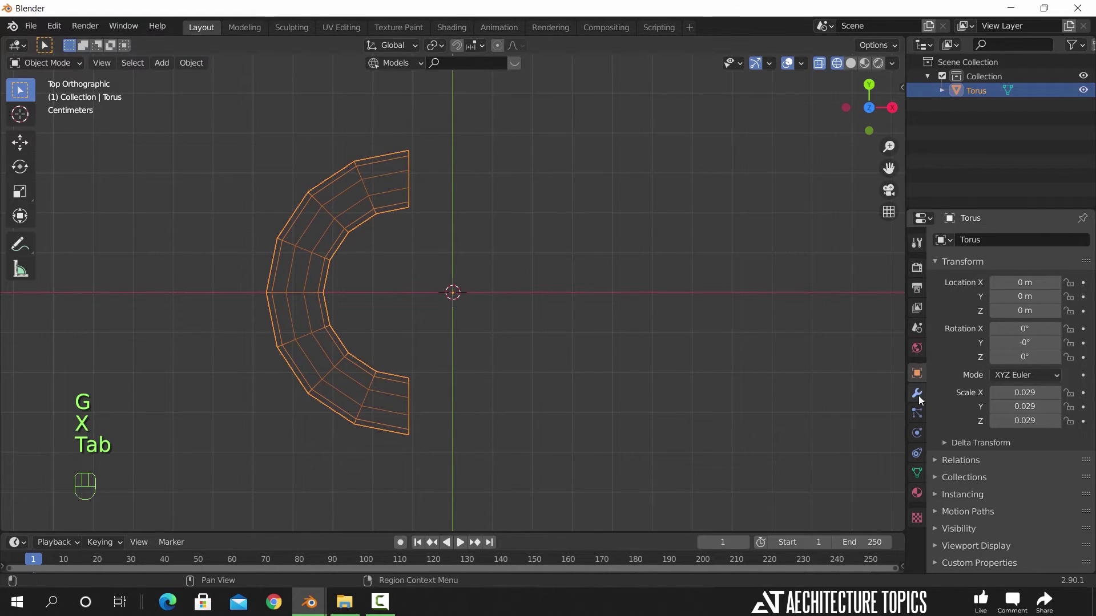
- Add a Mirror modifier with Clipping and snap the open end loops to the centre line
{"action": "left_click_drag", "start_coordinate": [968, 250], "coordinate": [822, 384]}
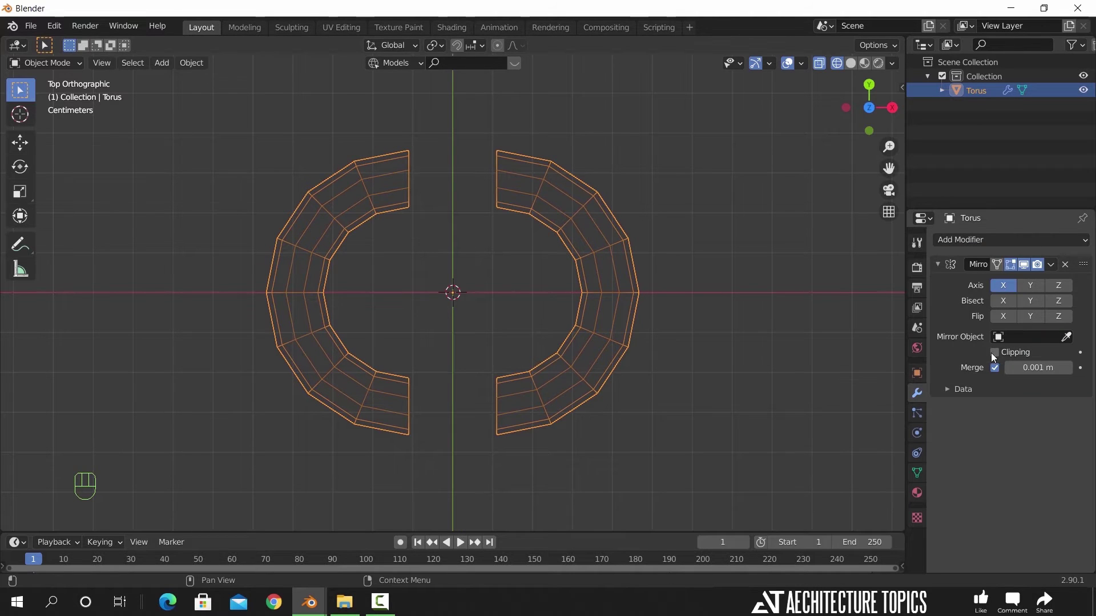
{"action": "left_click", "coordinate": [996, 357]}
{"action": "key", "text": "Tab"}
{"action": "left_click", "coordinate": [391, 136]}
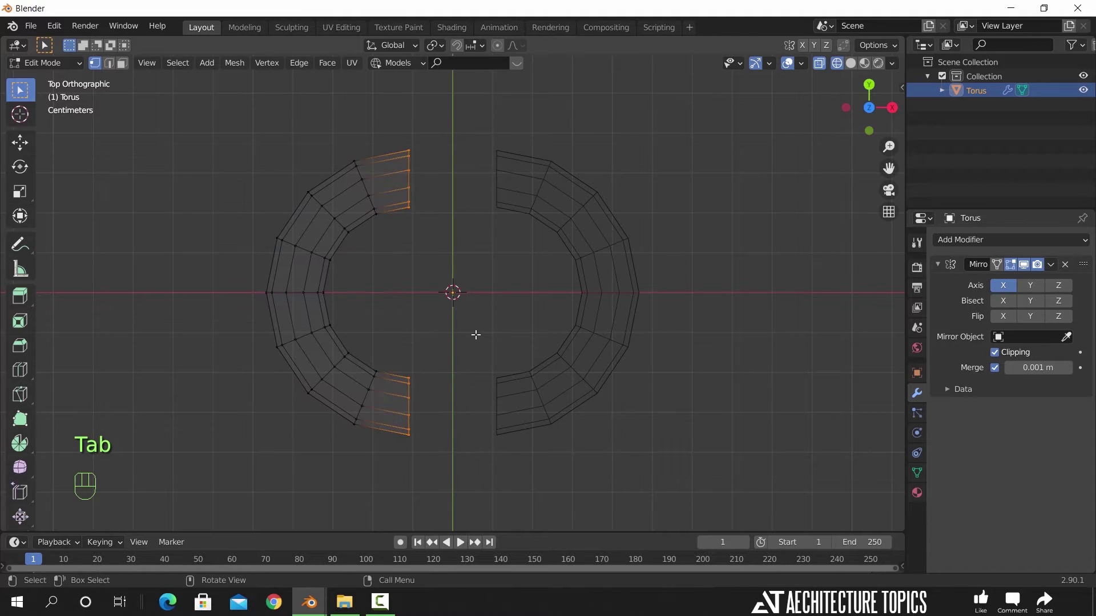
{"action": "key", "text": "g"}
{"action": "key", "text": "x"}
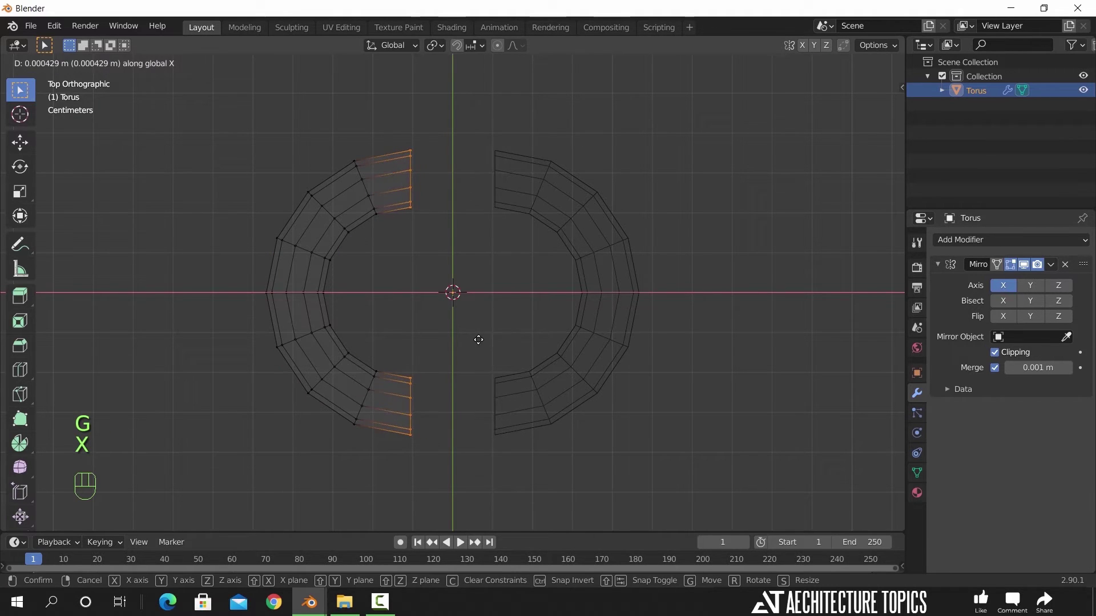
{"action": "left_click", "coordinate": [561, 345]}
- Apply the Mirror modifier so the elongated oval link is permanent geometry
{"action": "key", "text": "Tab"}
{"action": "left_click_drag", "start_coordinate": [1055, 265], "coordinate": [1040, 285]}
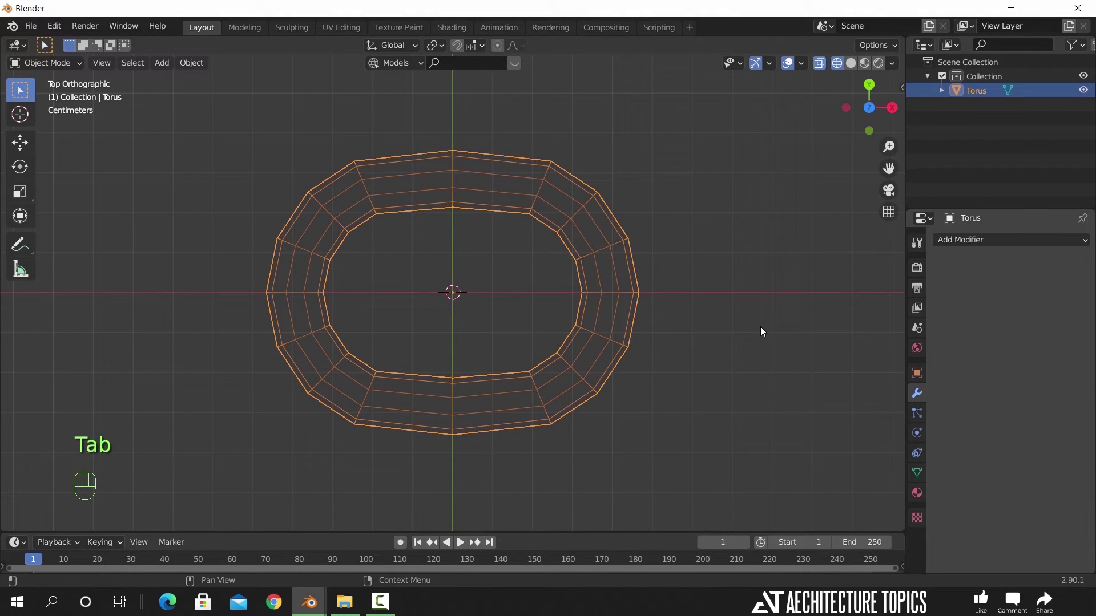
{"action": "left_click_drag", "start_coordinate": [508, 405], "coordinate": [593, 318]}
{"action": "key", "text": "z"}
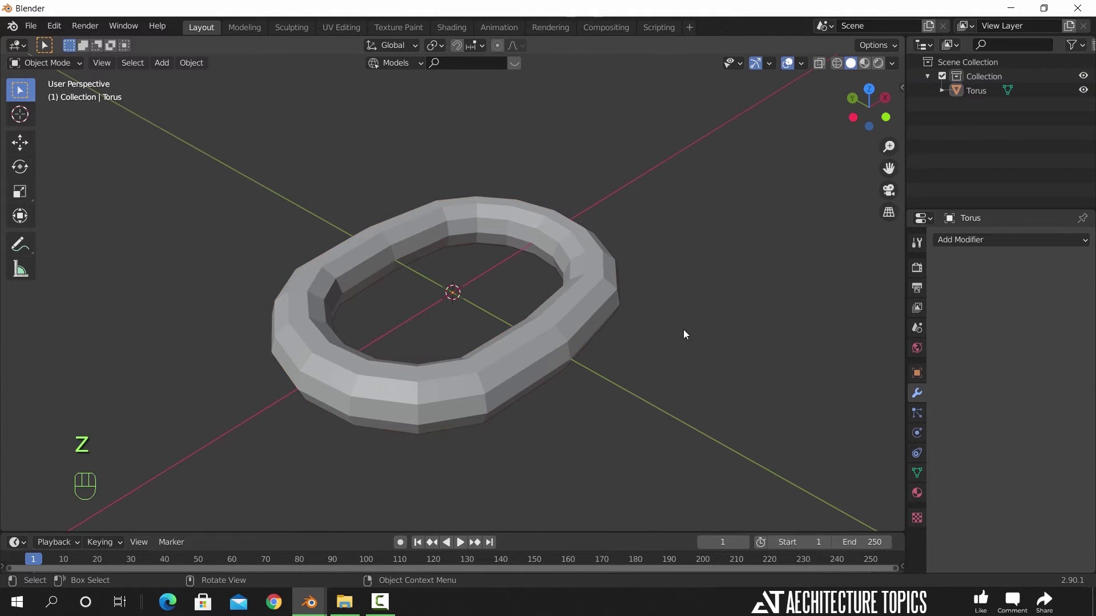
- Add an Empty at the origin next to the torus chain link
{"action": "left_click", "coordinate": [571, 305]}
{"action": "left_click_drag", "start_coordinate": [572, 305], "coordinate": [568, 305]}
{"action": "left_click_drag", "start_coordinate": [583, 378], "coordinate": [563, 366]}
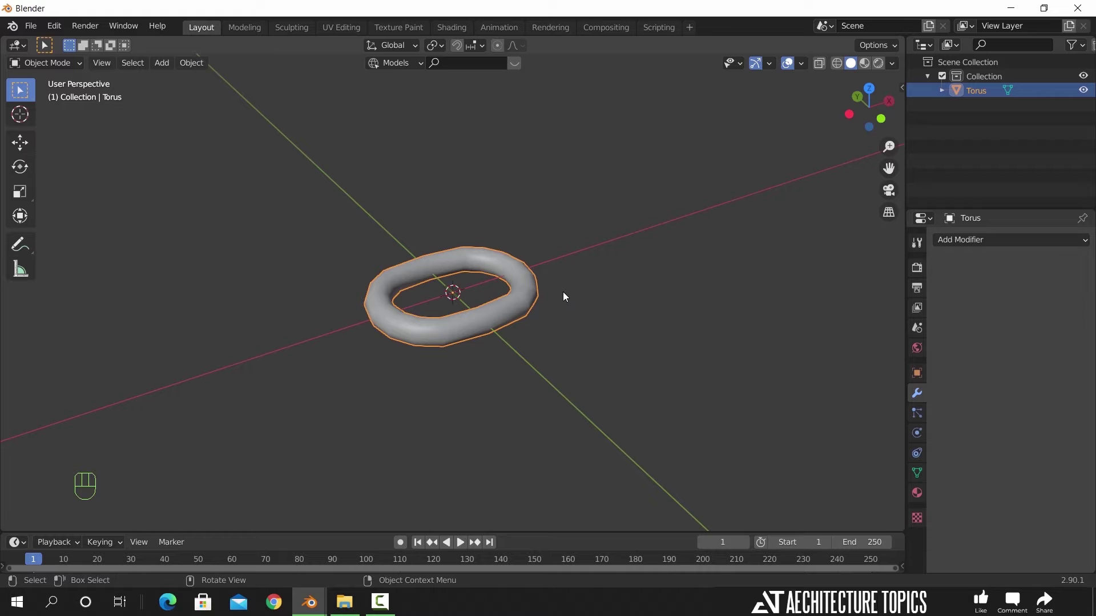
{"action": "left_click_drag", "start_coordinate": [959, 250], "coordinate": [817, 275]}
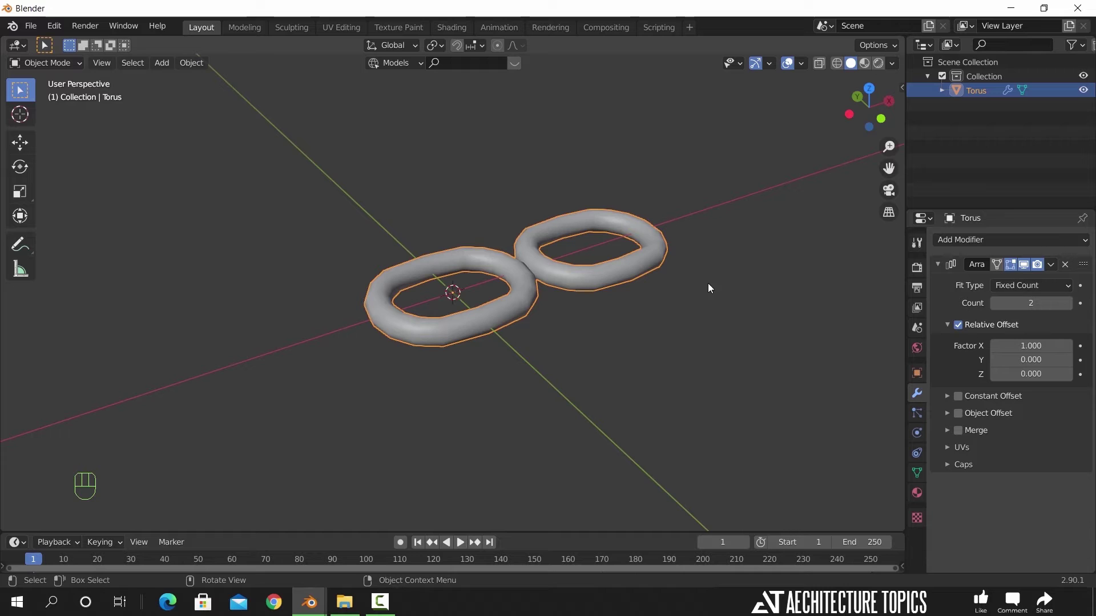
{"action": "key", "text": "shift+a"}
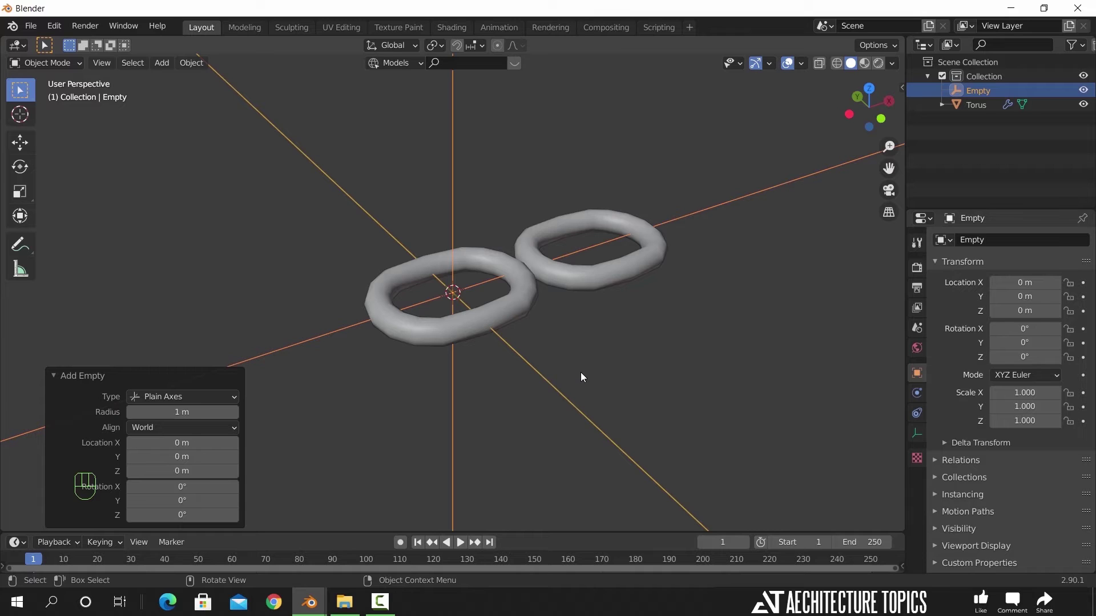
- Switch the torus Array from Relative Offset to Object Offset driven by the Empty
{"action": "left_click", "coordinate": [505, 320]}
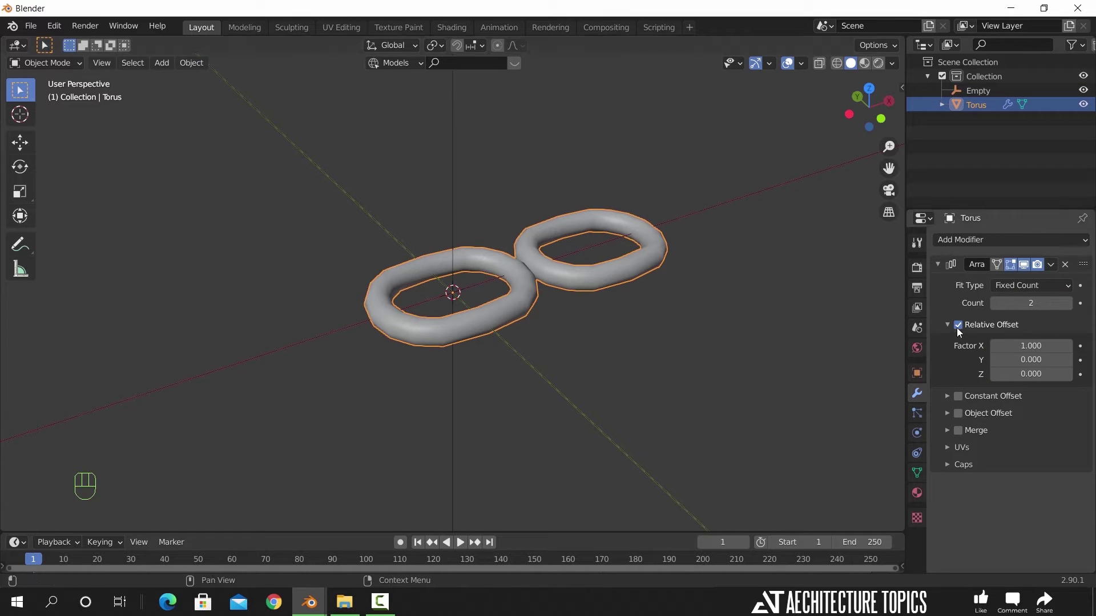
{"action": "left_click", "coordinate": [960, 331]}
{"action": "left_click", "coordinate": [960, 419]}
{"action": "left_click", "coordinate": [950, 419]}
{"action": "left_click_drag", "start_coordinate": [1048, 443], "coordinate": [1056, 461]}
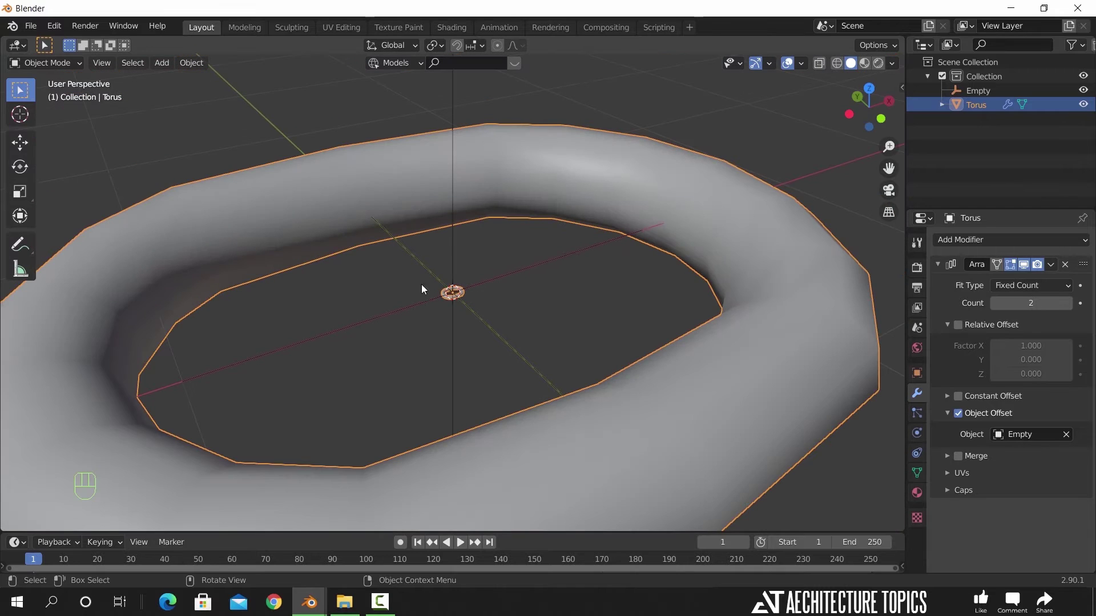
{"action": "key", "text": "ctrl+a"}
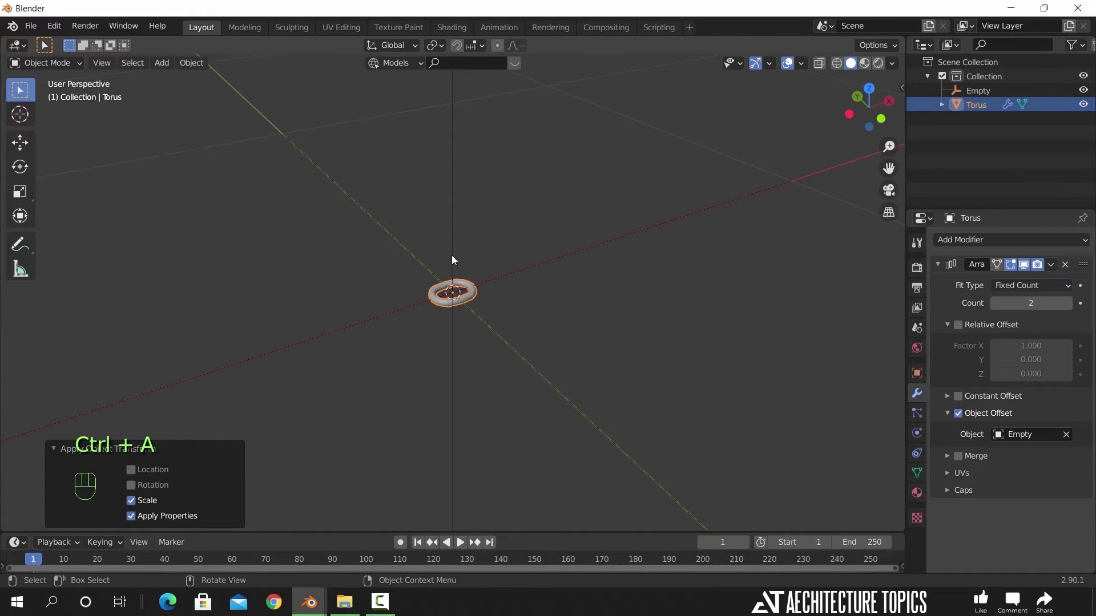
- Nudge the Empty along X and rotate it 90° on X so the links interlock
{"action": "left_click", "coordinate": [455, 260]}
{"action": "key", "text": "g"}
{"action": "key", "text": "x"}
{"action": "left_click", "coordinate": [603, 326]}
{"action": "middle_click", "coordinate": [540, 357]}
{"action": "key", "text": "r"}
{"action": "key", "text": "x"}
{"action": "key", "text": "KP_9"}
{"action": "key", "text": "KP_0"}
{"action": "left_click", "coordinate": [584, 372]}
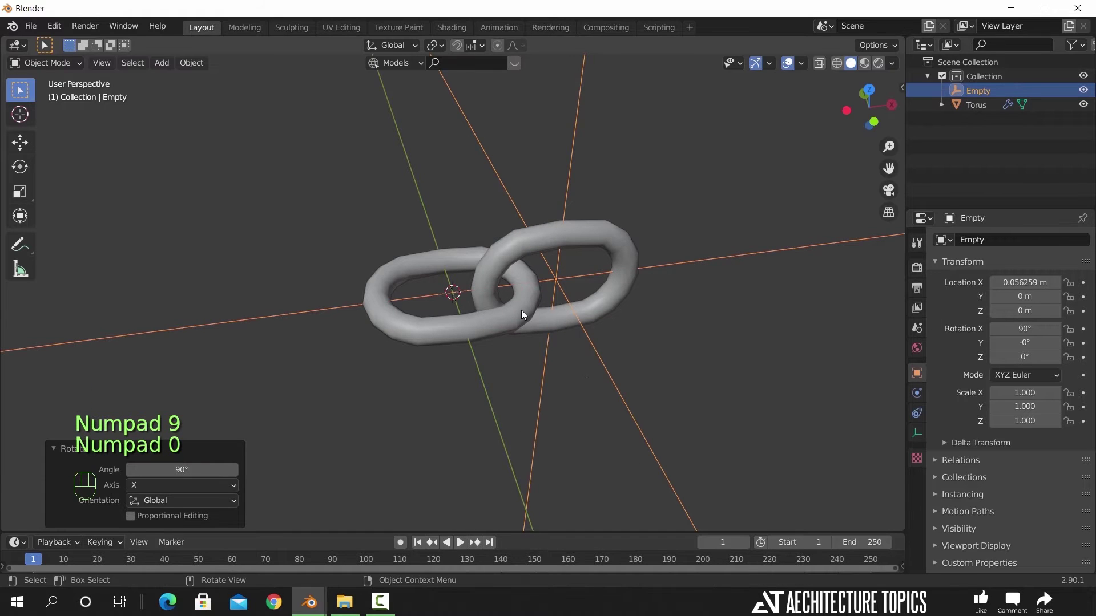
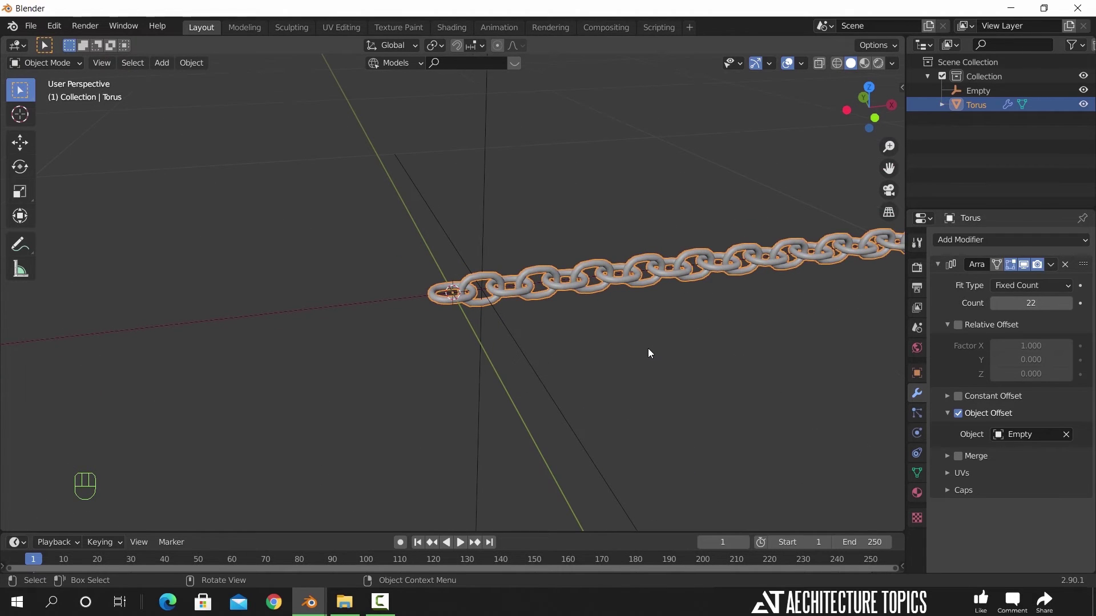
- Add a NURBS path curve and hide the Empty from the viewport
{"action": "left_click", "coordinate": [598, 358]}
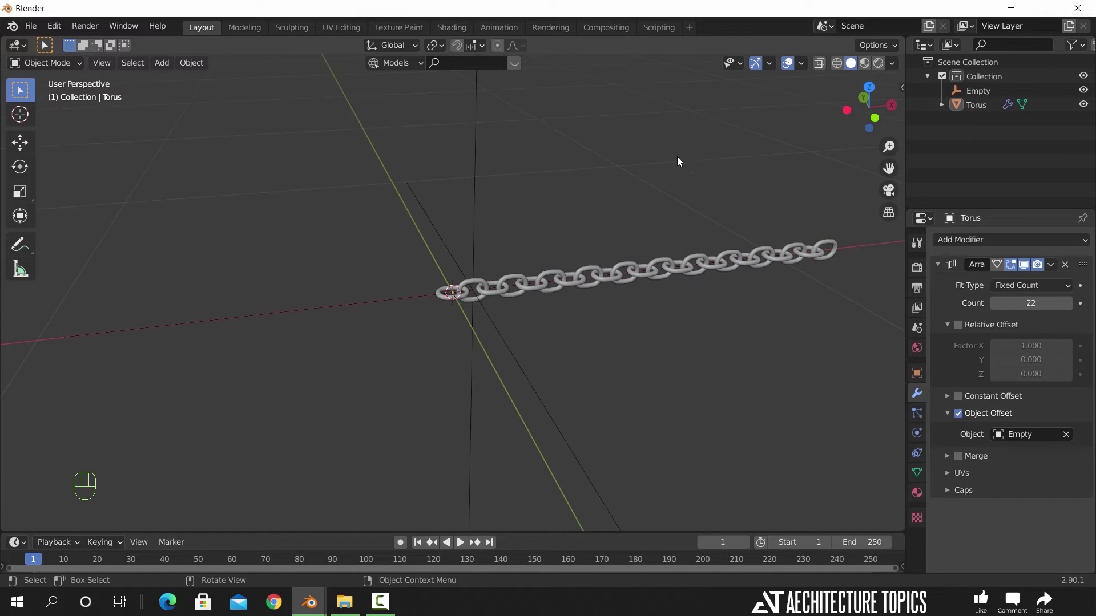
{"action": "key", "text": "shift+a"}
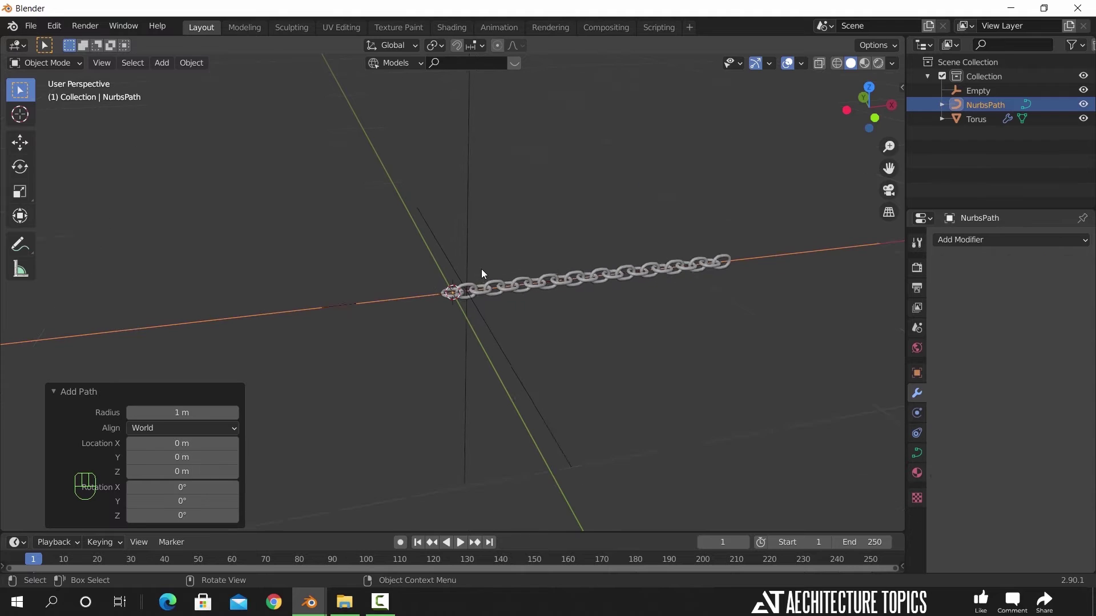
{"action": "left_click_drag", "start_coordinate": [504, 327], "coordinate": [514, 319]}
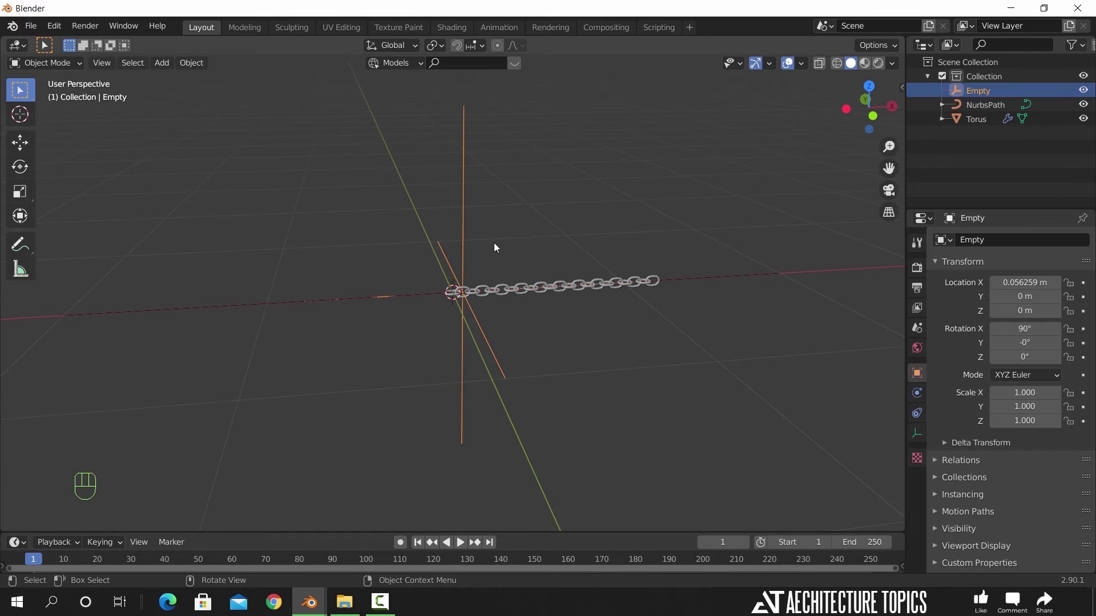
{"action": "left_click", "coordinate": [1089, 88]}
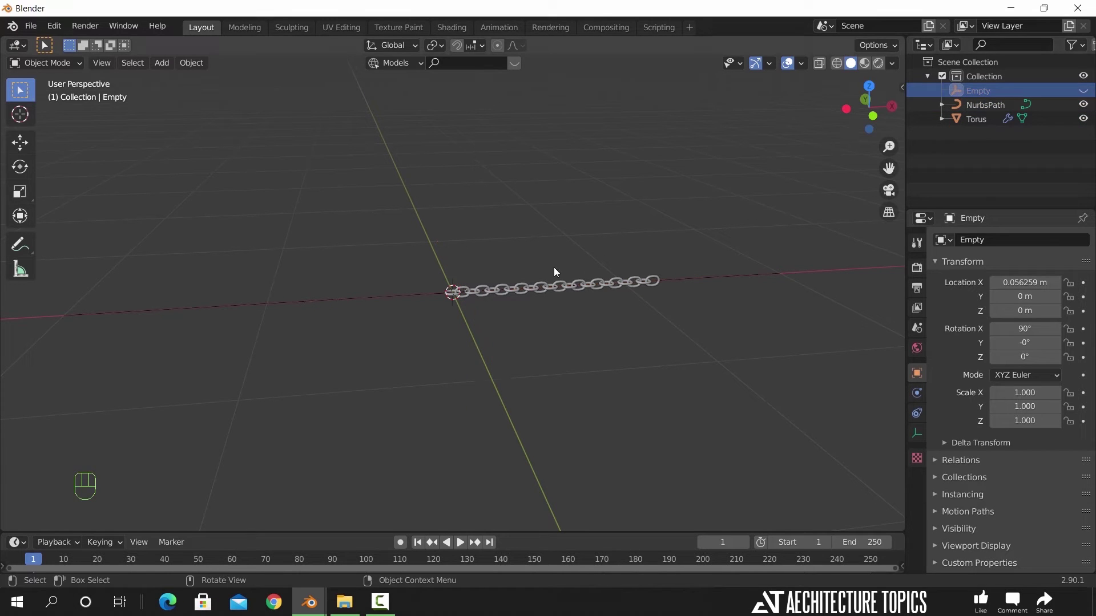
{"action": "key", "text": "Tab"}
- Give the torus chain a Curve modifier using NurbsPath as its curve object
{"action": "key", "text": "Tab"}
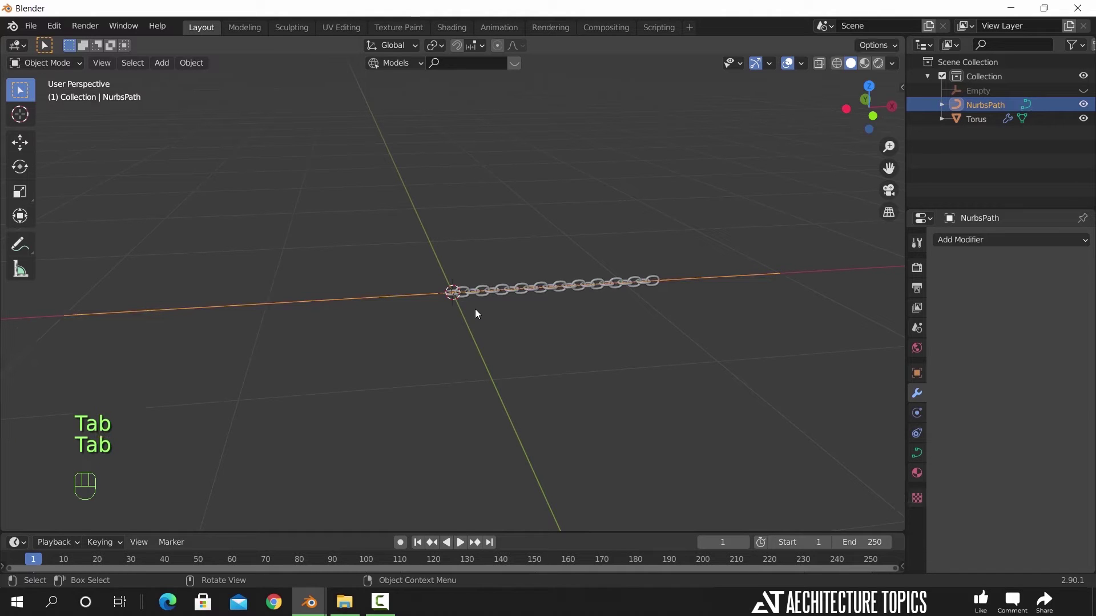
{"action": "left_click", "coordinate": [487, 293]}
{"action": "left_click_drag", "start_coordinate": [980, 240], "coordinate": [941, 302]}
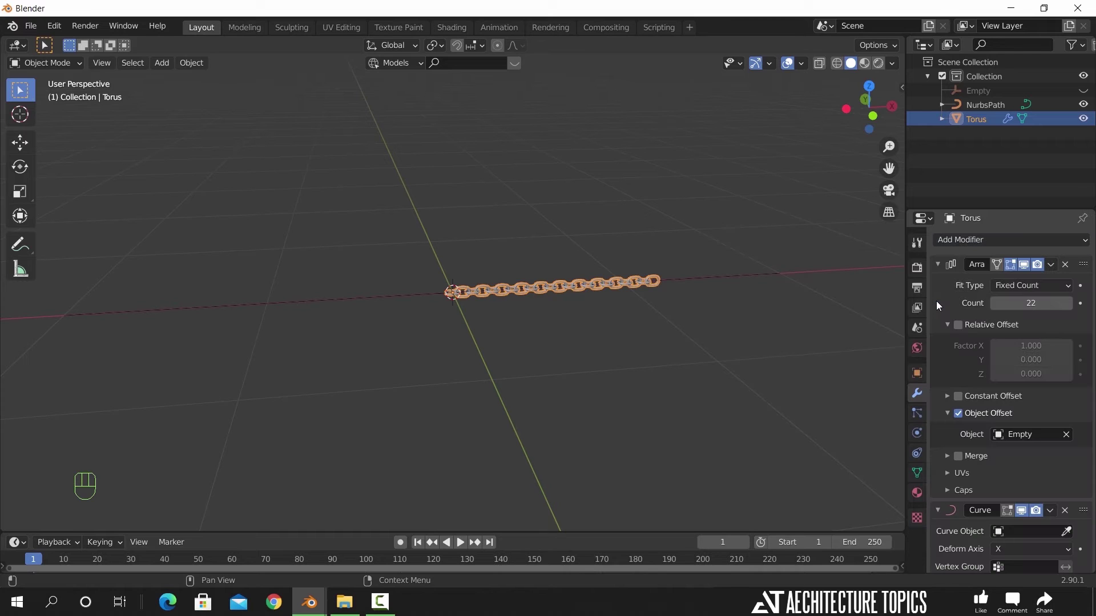
{"action": "left_click", "coordinate": [944, 265]}
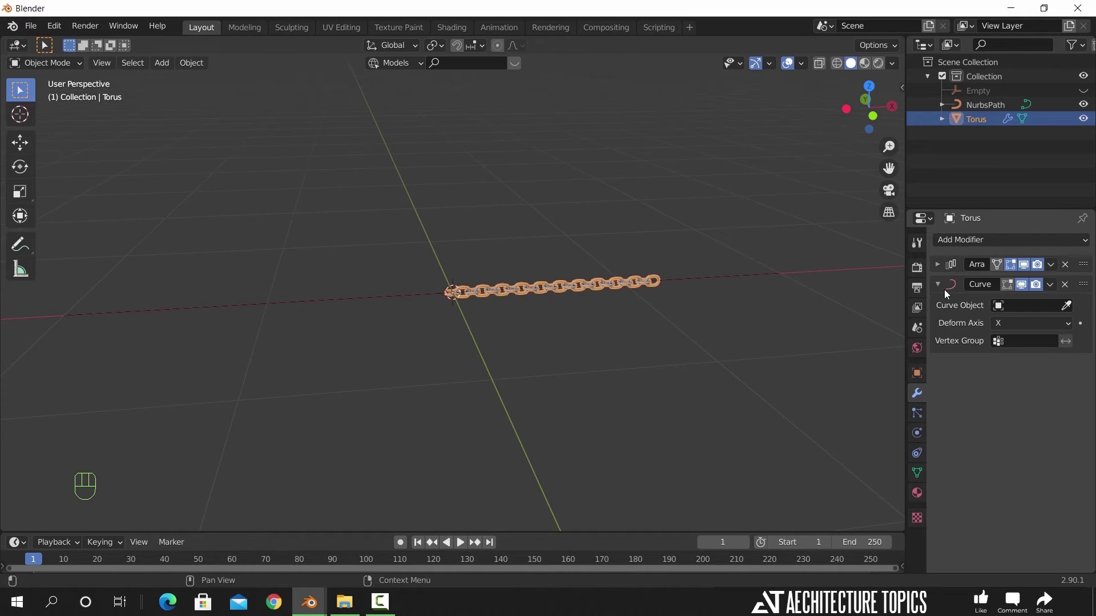
{"action": "left_click", "coordinate": [1068, 310]}
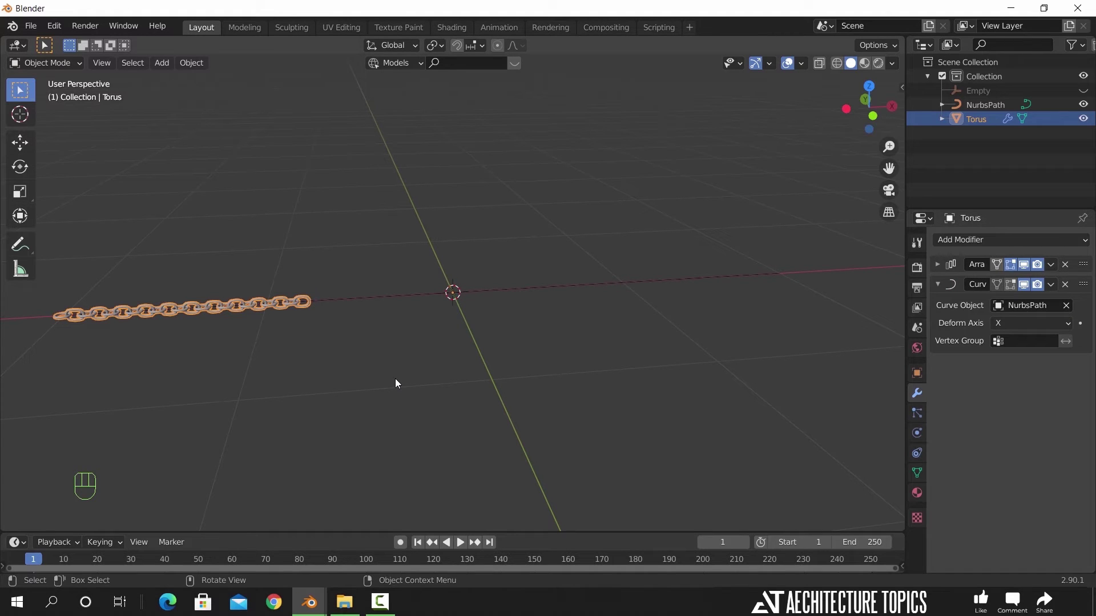
- Select the NurbsPath and frame it ready for editing
{"action": "left_click", "coordinate": [387, 298]}
{"action": "middle_click", "coordinate": [397, 327]}
{"action": "middle_click", "coordinate": [394, 313]}
{"action": "middle_click", "coordinate": [394, 313]}
- Pull the path's middle control points down along Z so the chain sags
{"action": "key", "text": "Tab"}
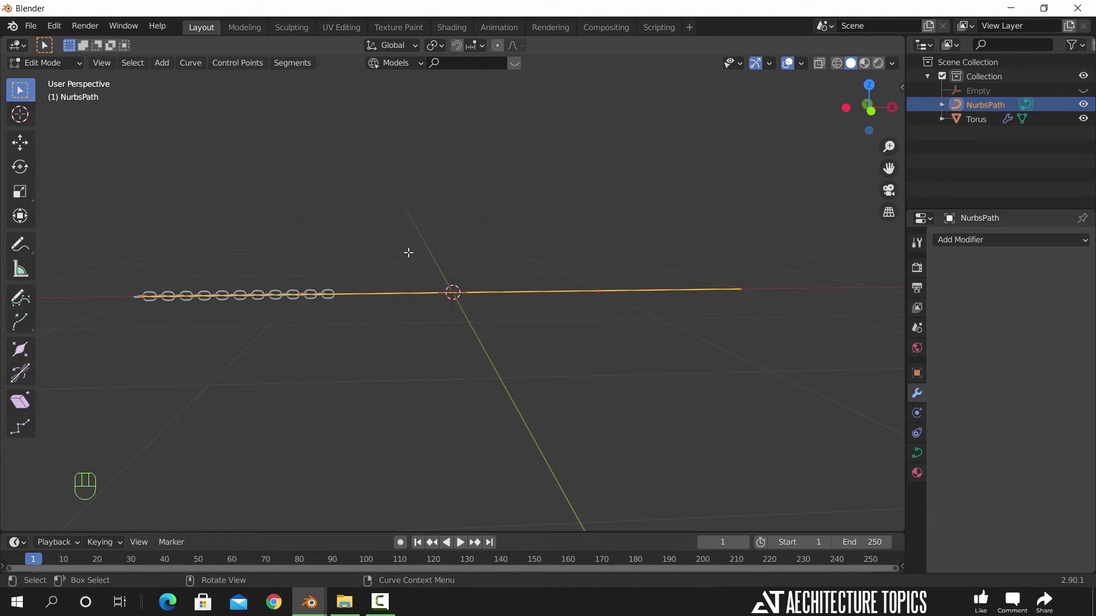
{"action": "left_click", "coordinate": [617, 302]}
{"action": "left_click", "coordinate": [481, 326]}
{"action": "left_click", "coordinate": [337, 332]}
{"action": "left_click", "coordinate": [396, 294]}
{"action": "key", "text": "g"}
{"action": "key", "text": "z"}
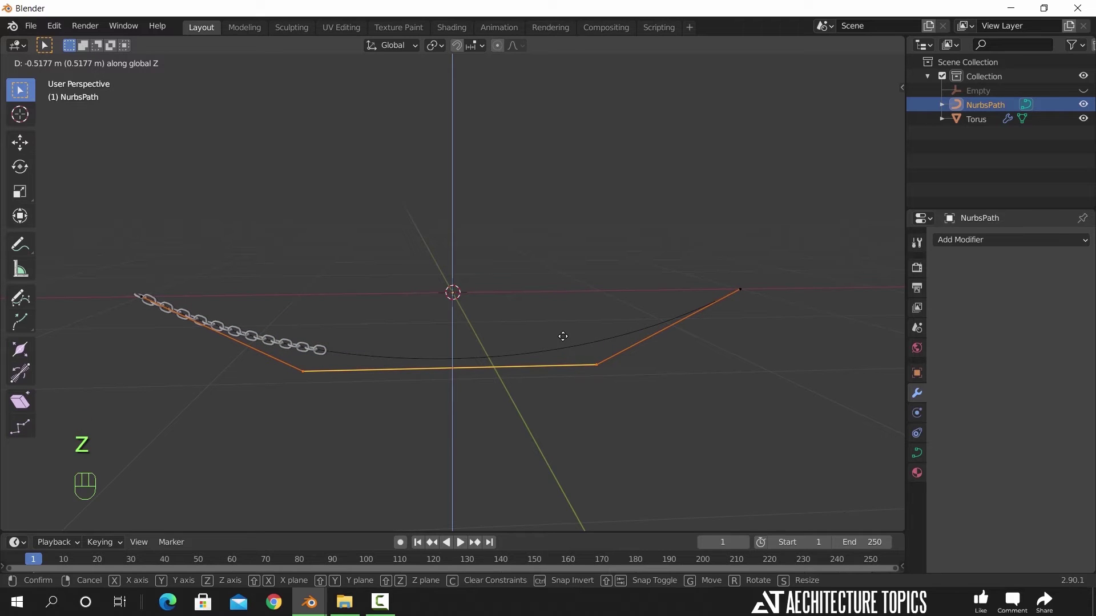
{"action": "left_click", "coordinate": [564, 336]}
{"action": "key", "text": "Tab"}
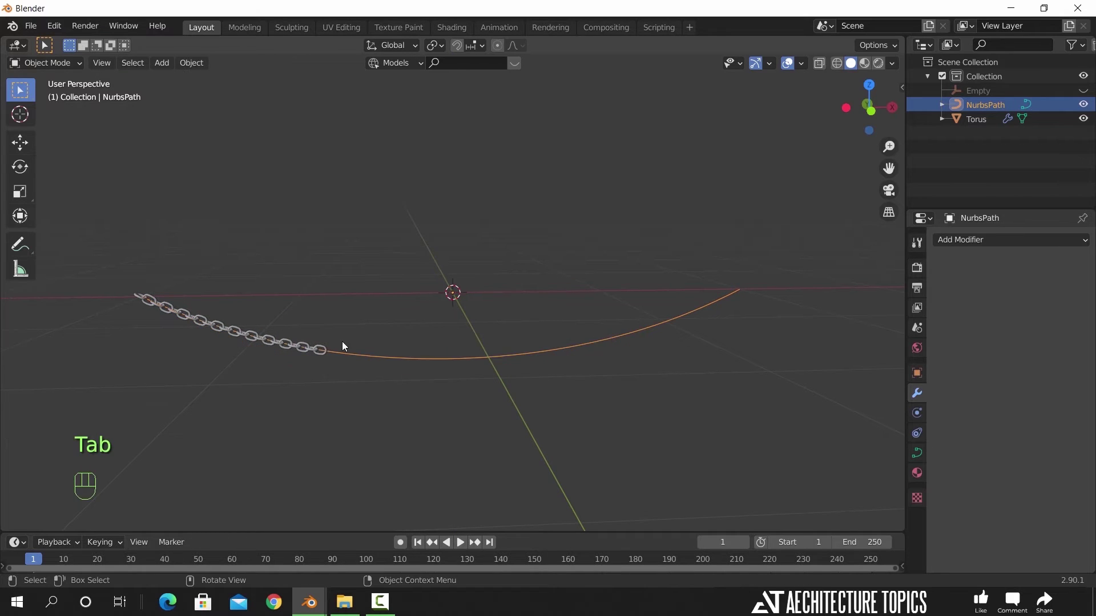
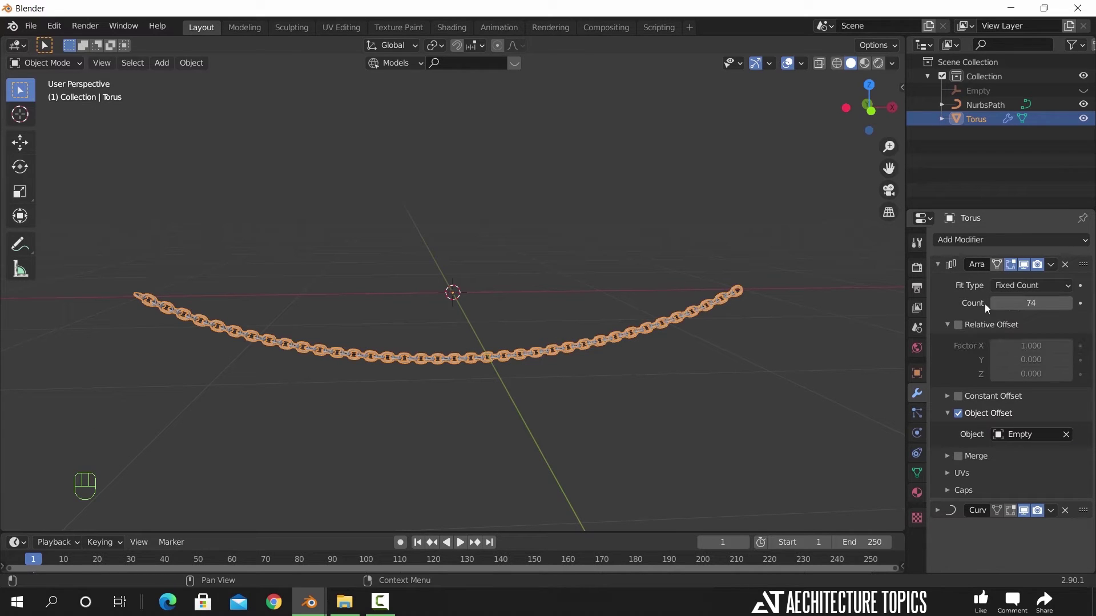
- Set the Array to Fit Curve on NurbsPath so links fill the whole sagging path
{"action": "left_click_drag", "start_coordinate": [1025, 289], "coordinate": [1042, 333]}
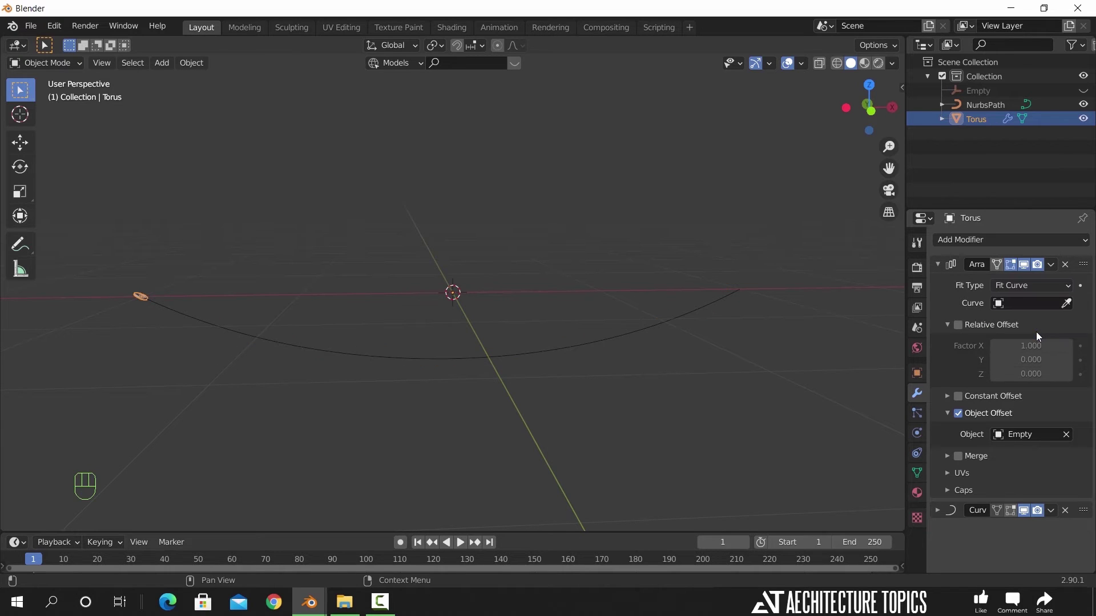
{"action": "left_click", "coordinate": [1067, 311]}
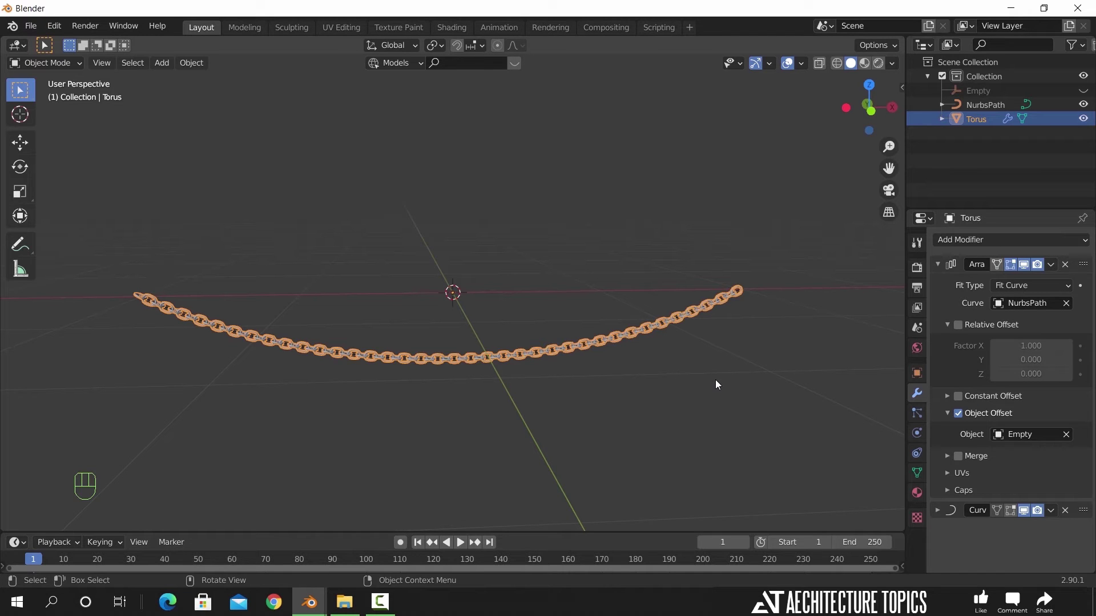
{"action": "left_click_drag", "start_coordinate": [709, 358], "coordinate": [691, 374]}
{"action": "left_click_drag", "start_coordinate": [709, 380], "coordinate": [665, 354]}
{"action": "left_click_drag", "start_coordinate": [665, 354], "coordinate": [626, 308]}
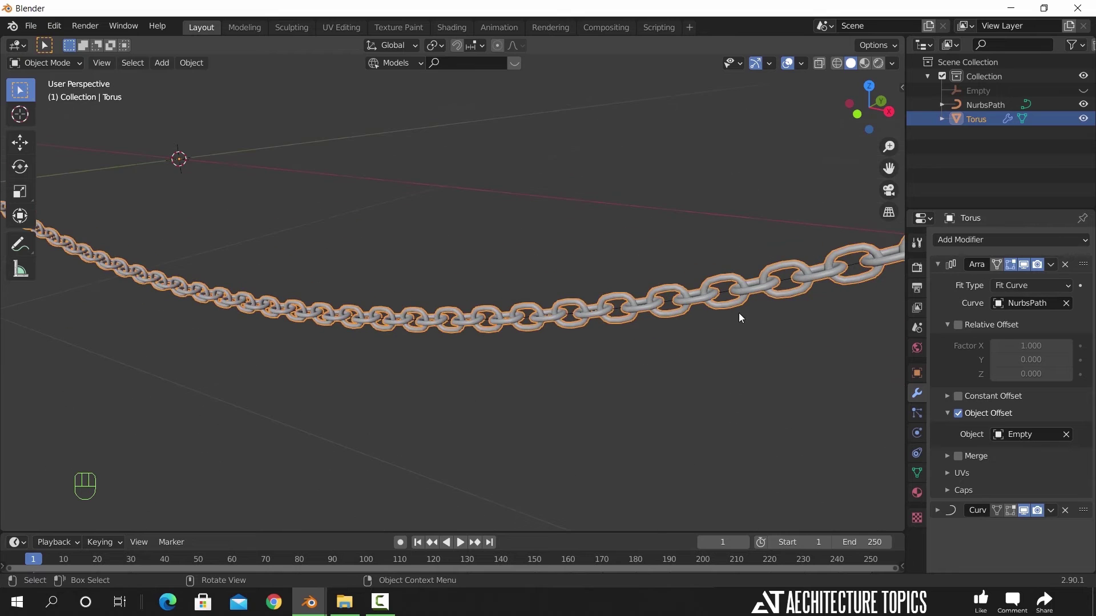
{"action": "left_click", "coordinate": [790, 283]}
- Raise the path's end point so the chain hangs in a deep sag between the posts
{"action": "key", "text": "Tab"}
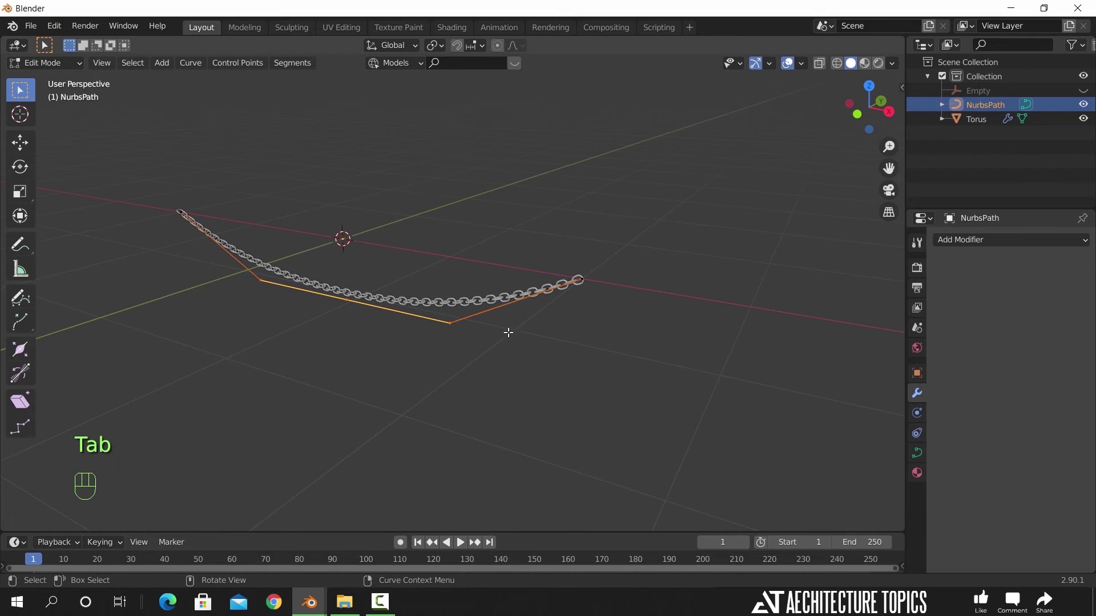
{"action": "left_click", "coordinate": [637, 310]}
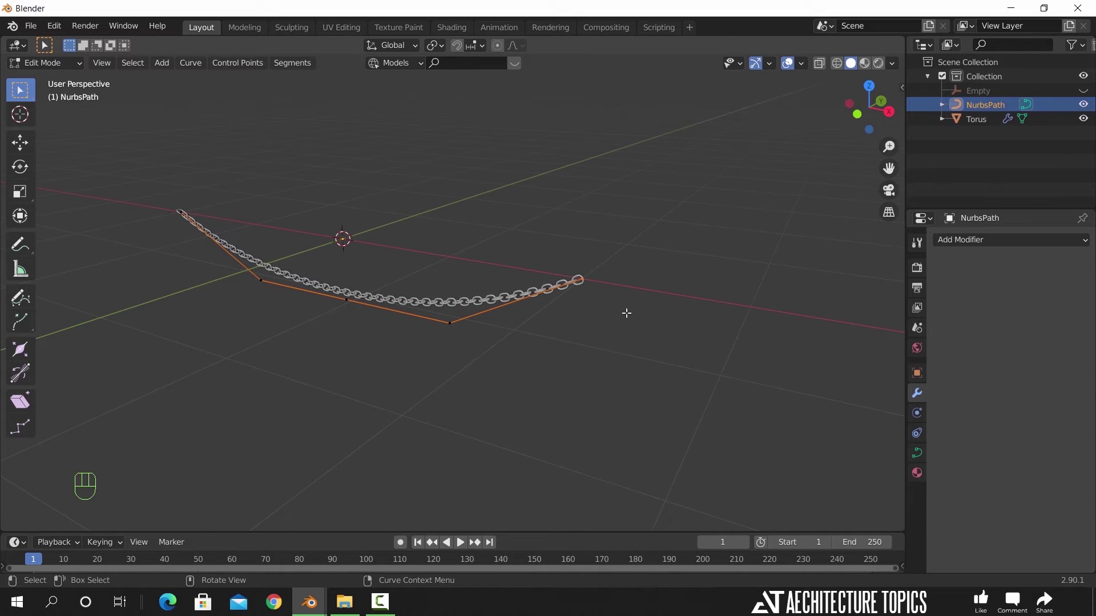
{"action": "key", "text": "e"}
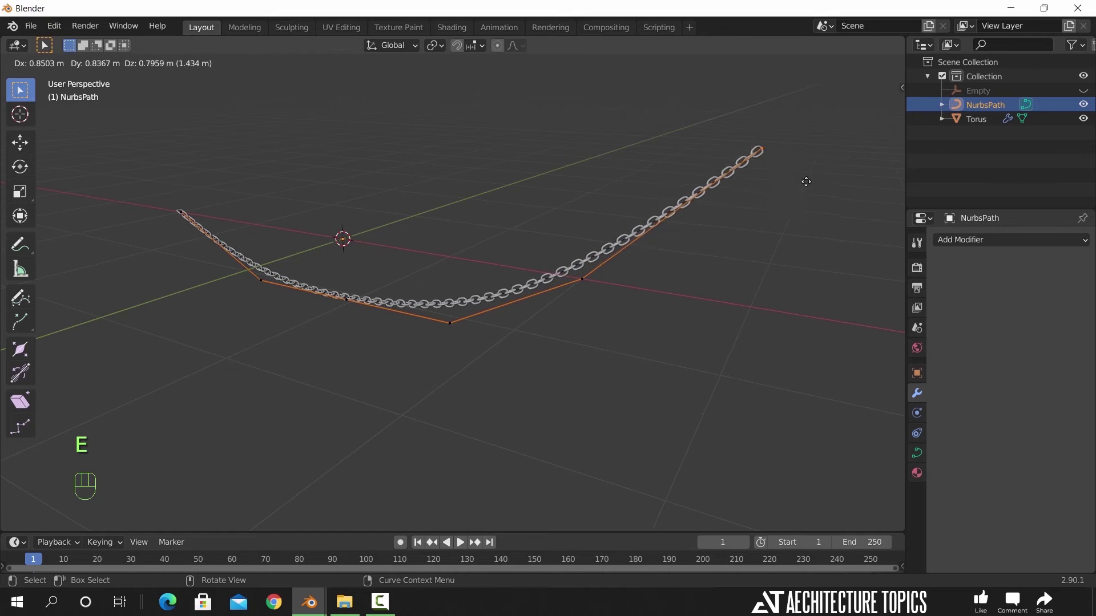
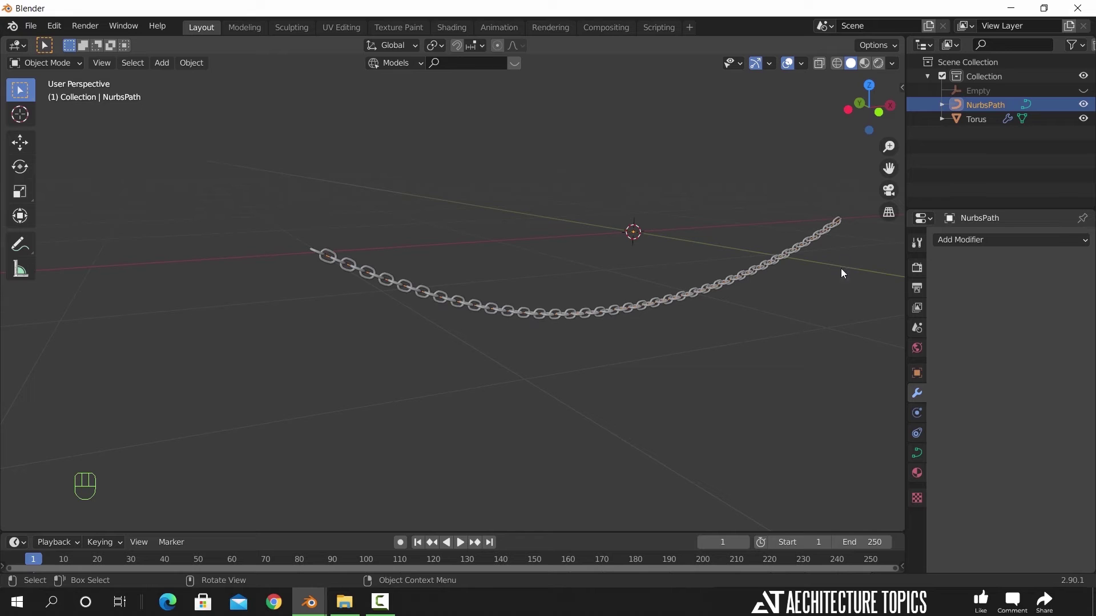
{"action": "middle_click", "coordinate": [807, 365]}
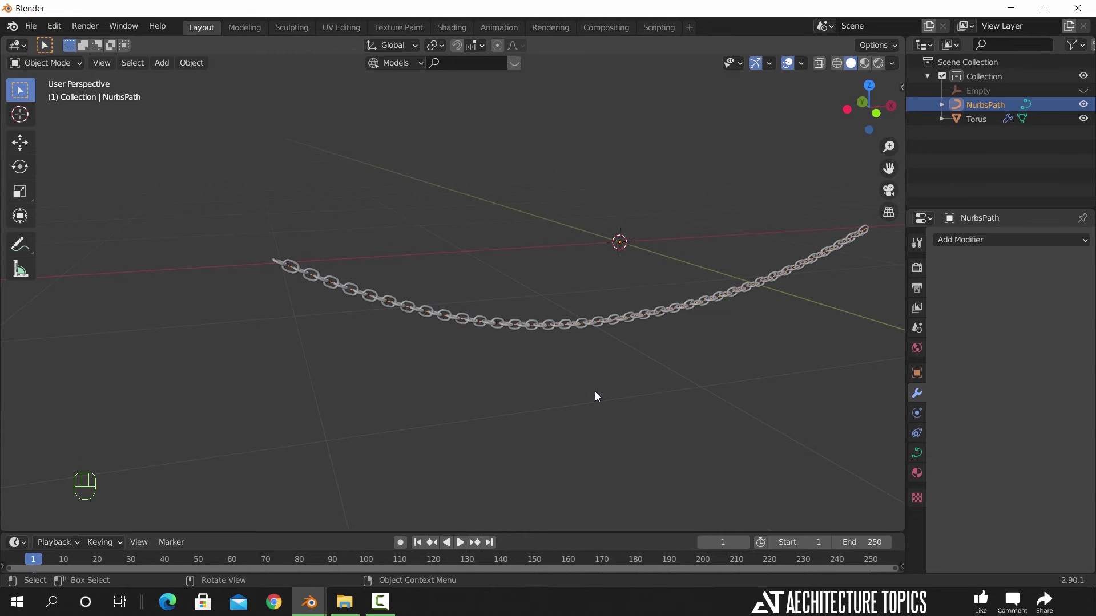
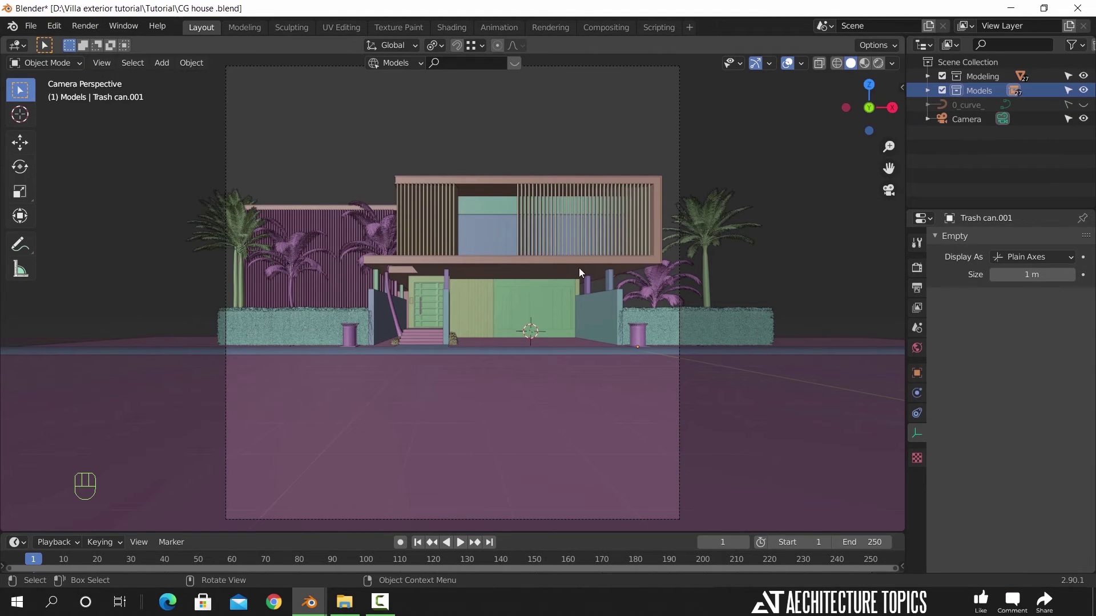
- Return to the villa scene and position the chain fence with posts, rotated 90° on Z, by the hedge
{"action": "key", "text": "ctrl+v"}
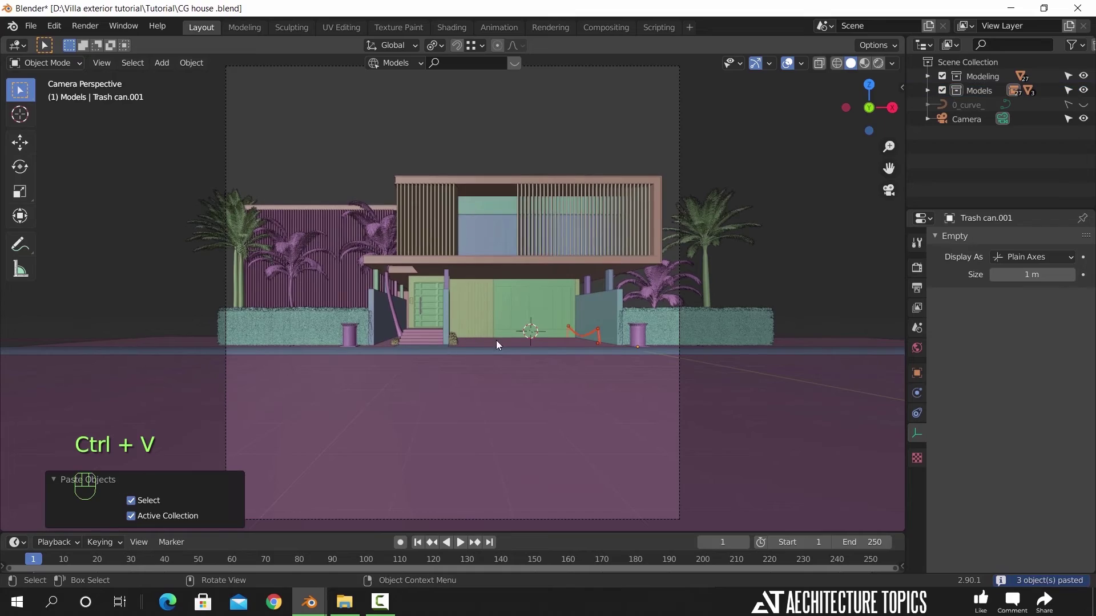
{"action": "key", "text": "KP_Decimal"}
{"action": "left_click_drag", "start_coordinate": [458, 357], "coordinate": [481, 379]}
{"action": "left_click_drag", "start_coordinate": [497, 418], "coordinate": [467, 368]}
{"action": "key", "text": "g"}
{"action": "key", "text": "shift+z"}
{"action": "left_click", "coordinate": [763, 490]}
{"action": "key", "text": "r"}
{"action": "key", "text": "z"}
{"action": "key", "text": "KP_9"}
{"action": "key", "text": "KP_0"}
{"action": "left_click", "coordinate": [785, 458]}
{"action": "key", "text": "ctrl+z"}
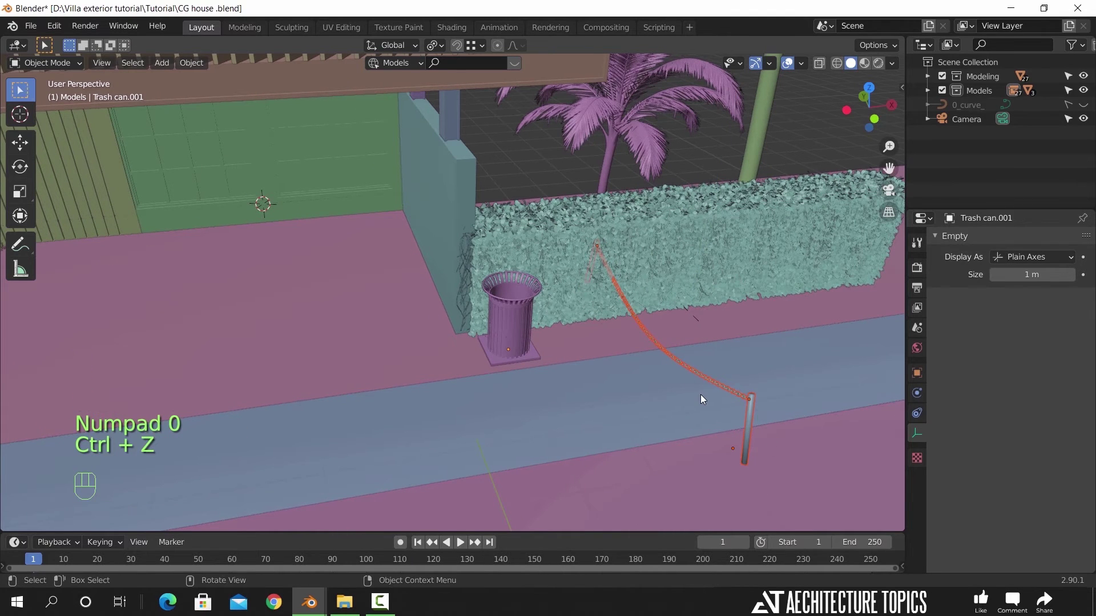
{"action": "left_click_drag", "start_coordinate": [440, 50], "coordinate": [469, 110]}
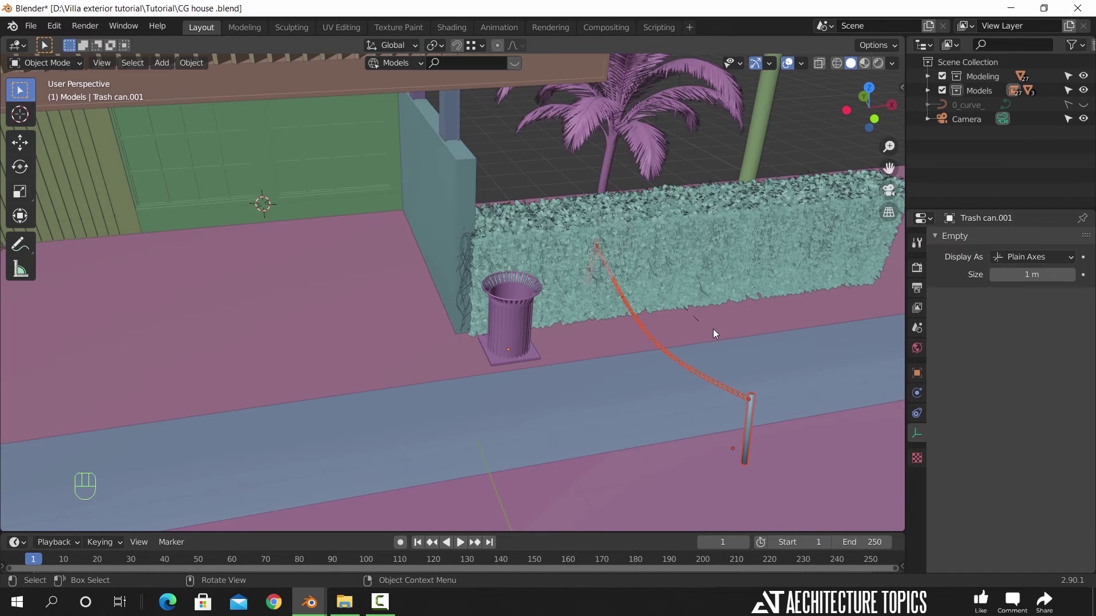
- Duplicate the chain fence and posts along the ground in front of the other hedge
{"action": "key", "text": "r"}
{"action": "key", "text": "z"}
{"action": "key", "text": "KP_9"}
{"action": "key", "text": "KP_0"}
{"action": "left_click", "coordinate": [736, 310]}
{"action": "key", "text": "g"}
{"action": "key", "text": "shift+z"}
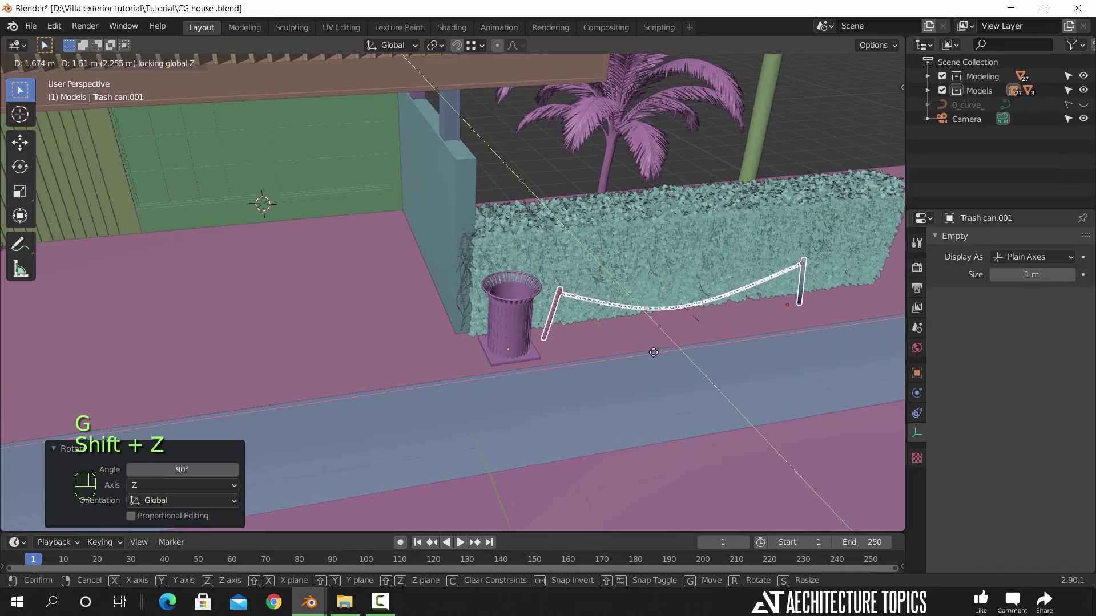
{"action": "left_click", "coordinate": [653, 360]}
{"action": "middle_click", "coordinate": [644, 349]}
{"action": "middle_click", "coordinate": [580, 372]}
{"action": "left_click_drag", "start_coordinate": [615, 395], "coordinate": [566, 393]}
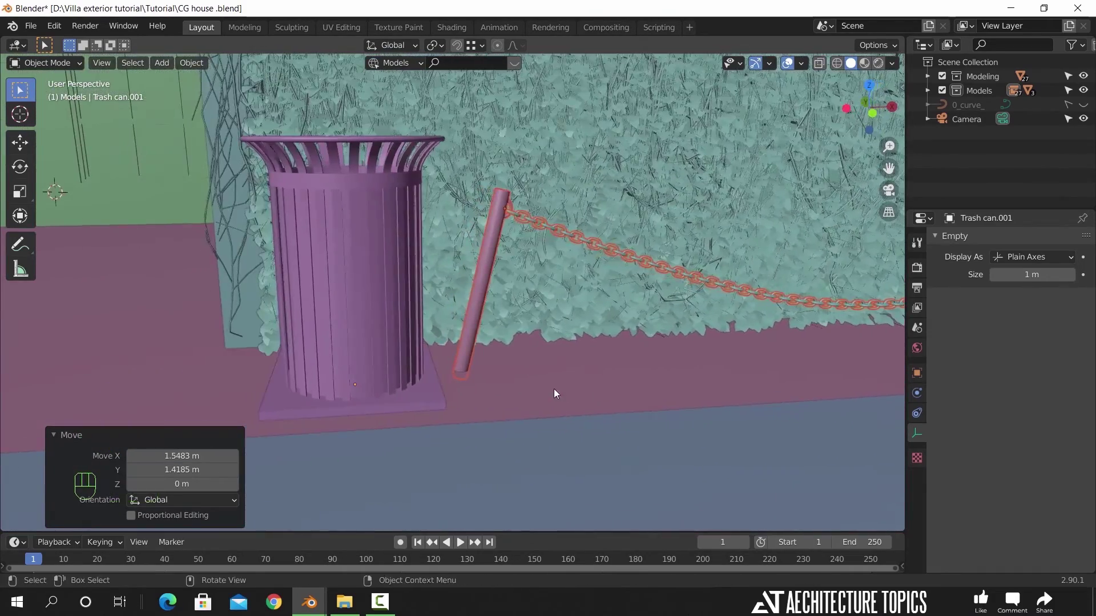
{"action": "left_click_drag", "start_coordinate": [481, 368], "coordinate": [538, 366]}
- Duplicate a fence section along X and pull back to view both hedges and fences
{"action": "key", "text": "shift+d"}
{"action": "key", "text": "x"}
{"action": "left_click", "coordinate": [832, 393]}
{"action": "left_click_drag", "start_coordinate": [688, 375], "coordinate": [659, 380]}
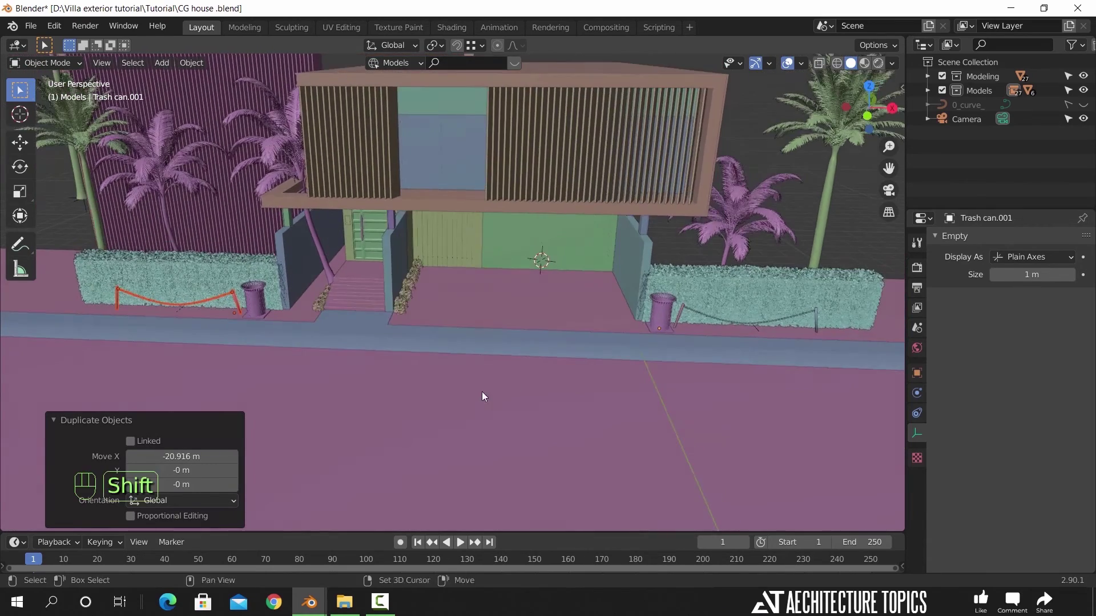
{"action": "left_click_drag", "start_coordinate": [568, 360], "coordinate": [616, 346]}
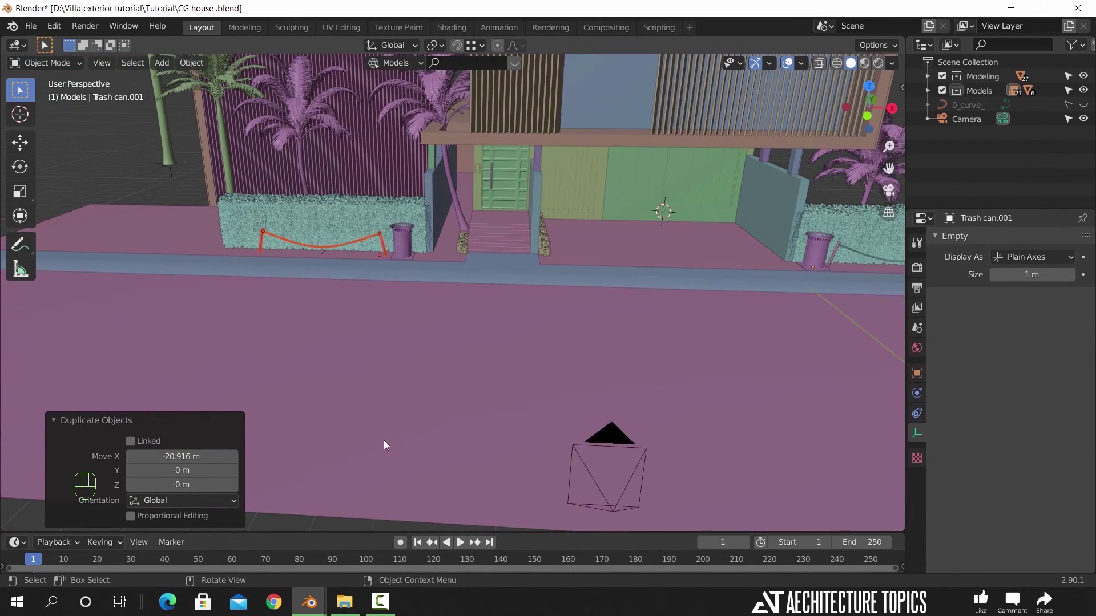
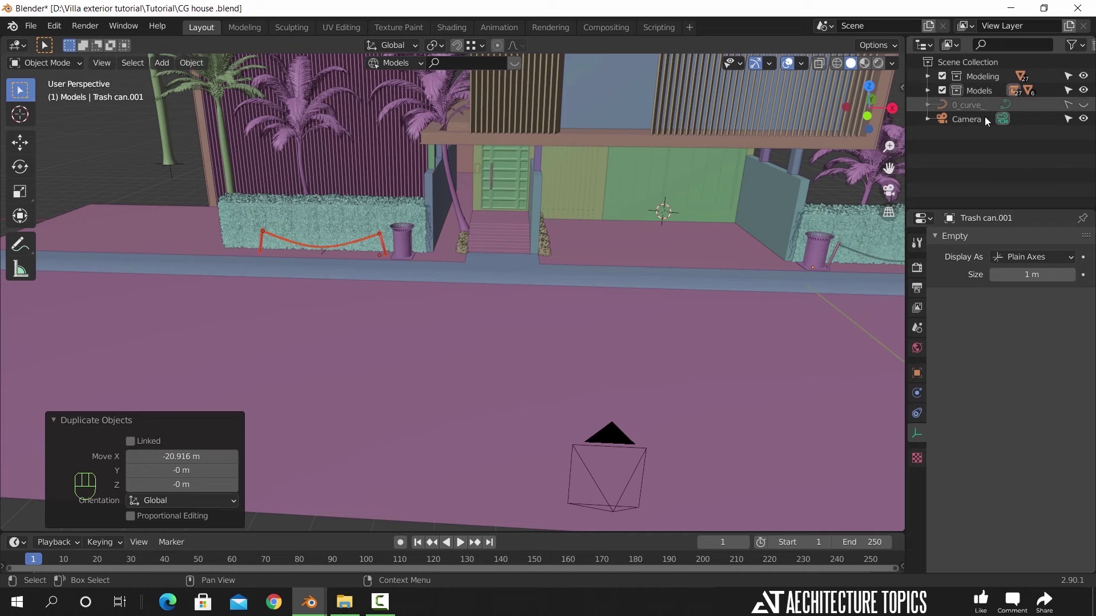
- Create a Cars collection in the Outliner and bring the Black, Red and White car models into it
{"action": "left_click", "coordinate": [991, 139]}
{"action": "middle_click", "coordinate": [991, 139]}
{"action": "right_click", "coordinate": [989, 141]}
{"action": "left_click", "coordinate": [1004, 110]}
{"action": "left_click_drag", "start_coordinate": [1005, 110], "coordinate": [637, 207]}
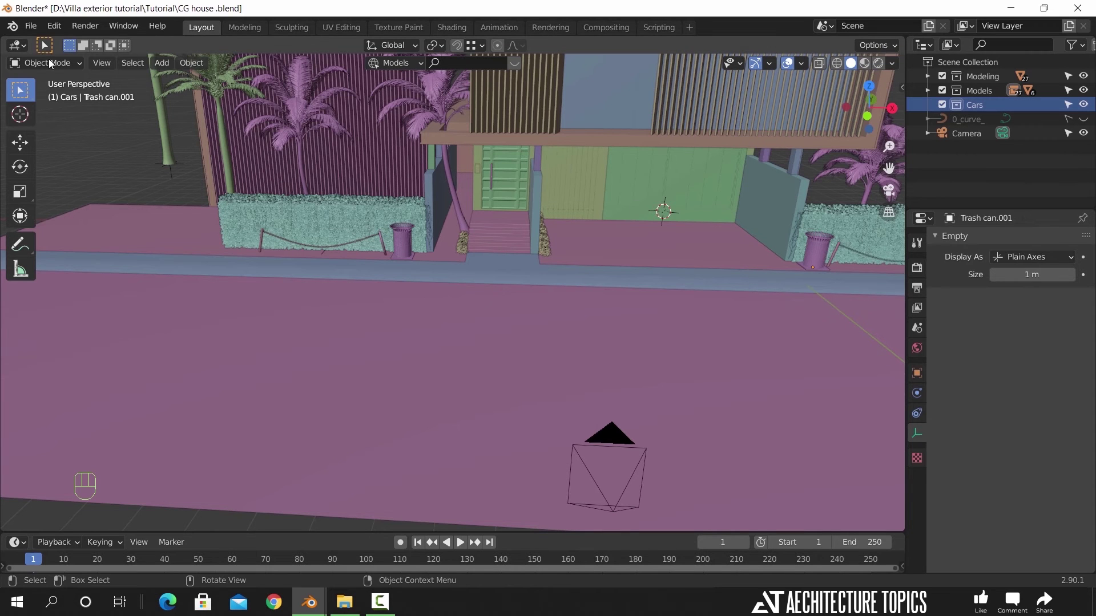
{"action": "left_click_drag", "start_coordinate": [32, 25], "coordinate": [87, 171]}
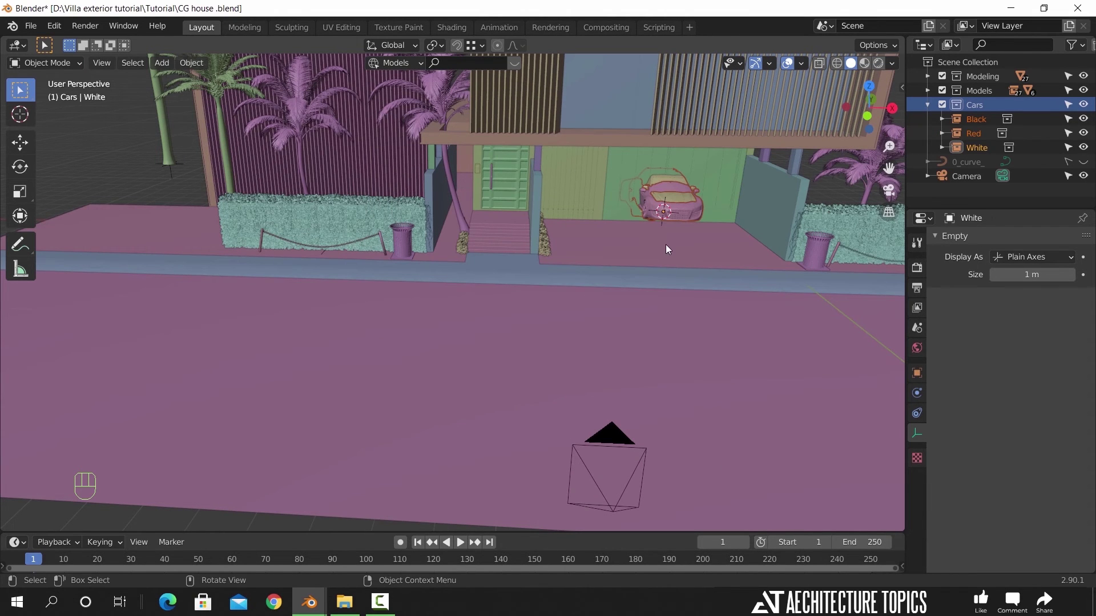
- Slide the red sports car and the SUV across the ground into the driveway, parked side by side
{"action": "key", "text": "g"}
{"action": "key", "text": "shift+z"}
{"action": "left_click_drag", "start_coordinate": [496, 402], "coordinate": [535, 394]}
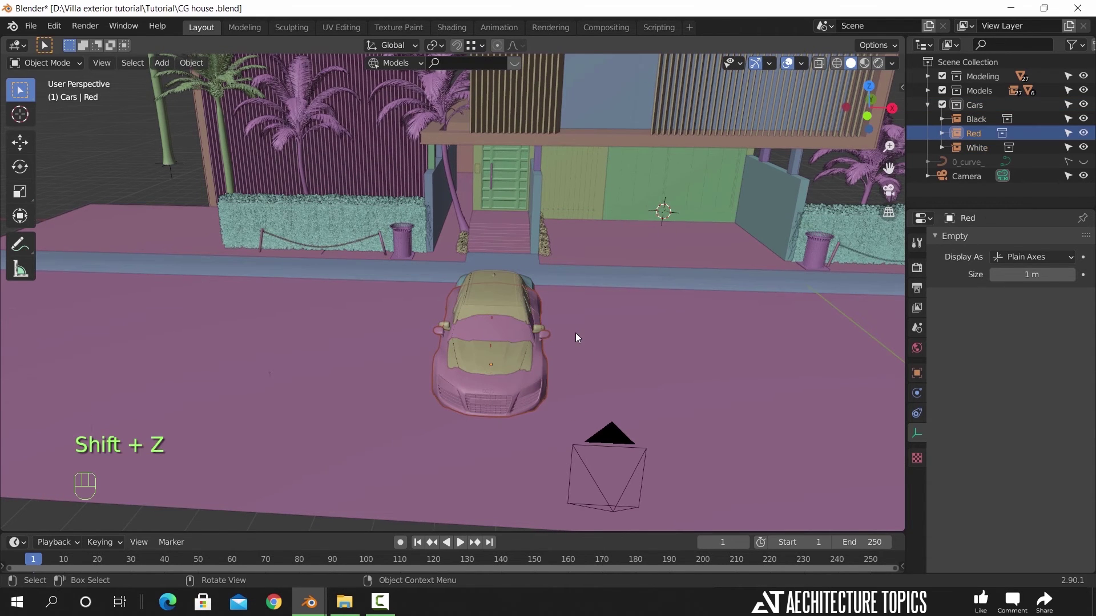
{"action": "key", "text": "g"}
{"action": "key", "text": "shift+z"}
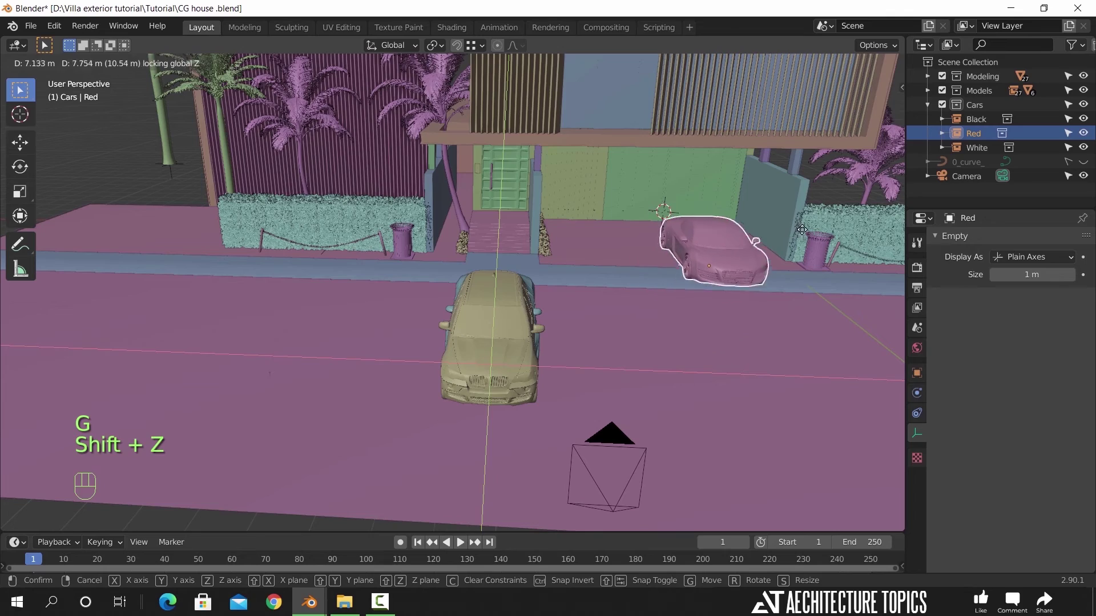
{"action": "left_click", "coordinate": [805, 235]}
{"action": "key", "text": "g"}
{"action": "key", "text": "shift+z"}
{"action": "left_click", "coordinate": [707, 251]}
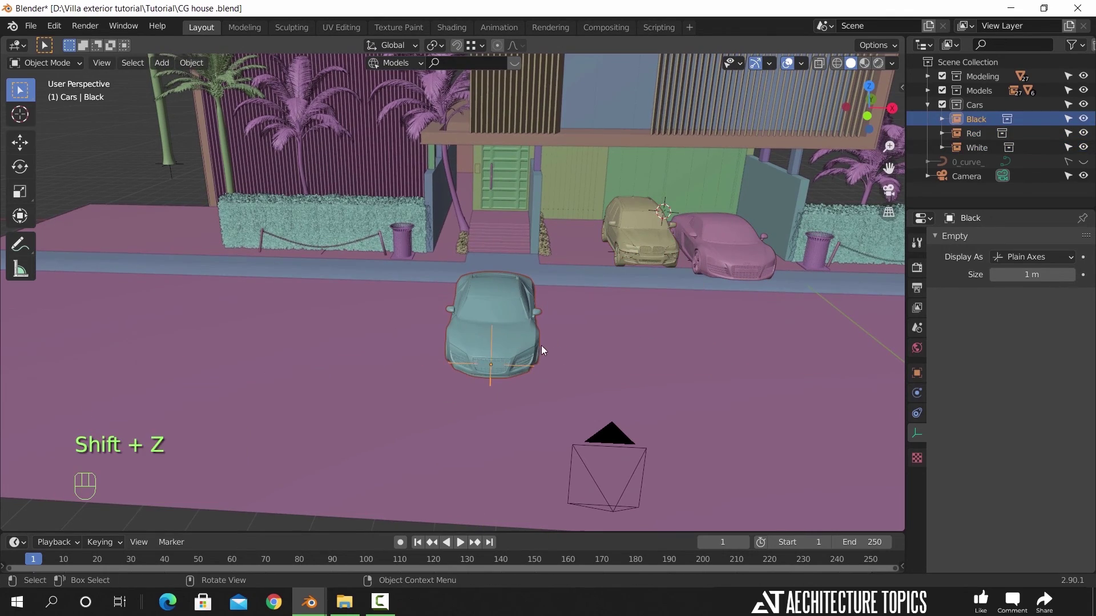
- Nudge the SUV along X and Y, then lower it along Z so its wheels rest on the driveway floor
{"action": "left_click_drag", "start_coordinate": [590, 346], "coordinate": [525, 371]}
{"action": "left_click", "coordinate": [525, 372]}
{"action": "left_click_drag", "start_coordinate": [614, 391], "coordinate": [674, 377]}
{"action": "left_click_drag", "start_coordinate": [622, 377], "coordinate": [623, 382]}
{"action": "middle_click", "coordinate": [530, 352]}
{"action": "left_click_drag", "start_coordinate": [440, 406], "coordinate": [541, 400]}
{"action": "key", "text": "g"}
{"action": "key", "text": "x"}
{"action": "key", "text": "y"}
{"action": "left_click", "coordinate": [462, 327]}
{"action": "key", "text": "KP_Decimal"}
{"action": "left_click_drag", "start_coordinate": [523, 356], "coordinate": [510, 292]}
{"action": "key", "text": "g"}
{"action": "key", "text": "z"}
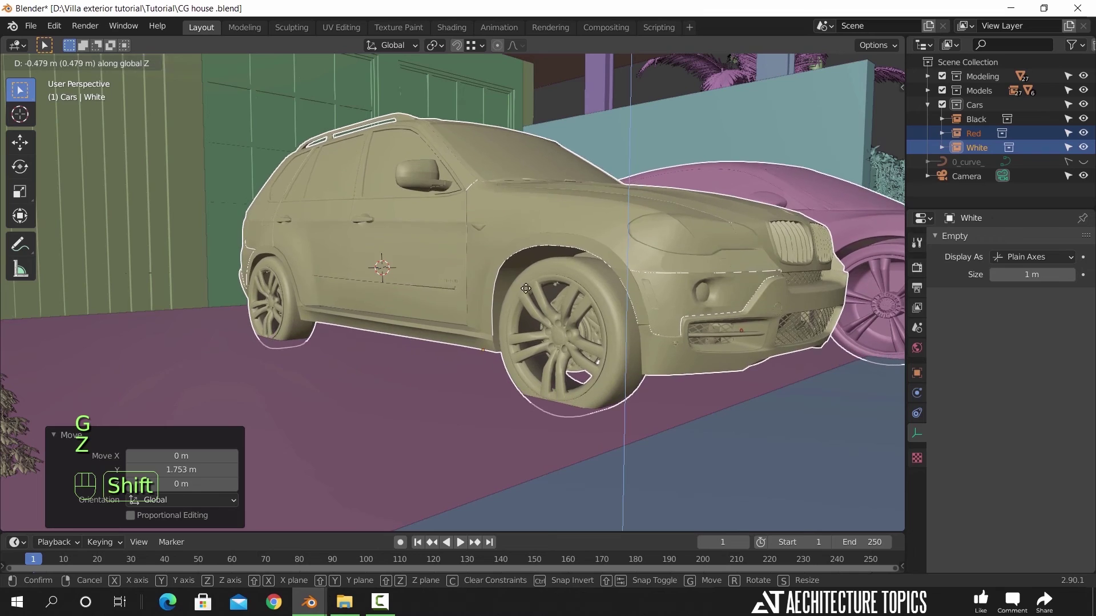
{"action": "left_click_drag", "start_coordinate": [539, 235], "coordinate": [554, 279]}
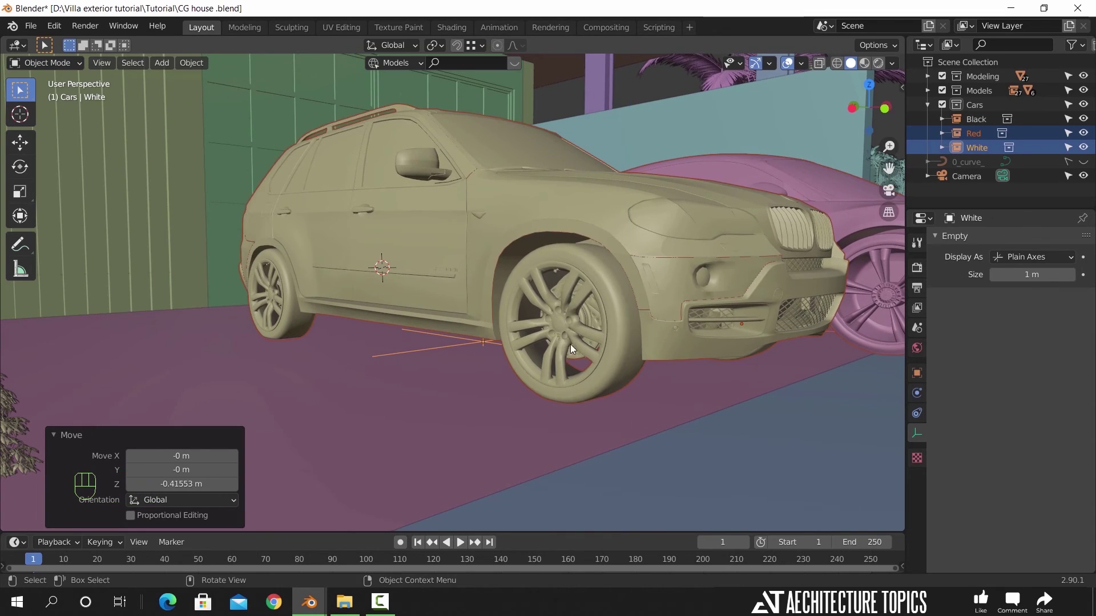
- Shift the SUV forward along the driveway and fine-tune its X and Y position
{"action": "left_click_drag", "start_coordinate": [551, 365], "coordinate": [536, 375]}
{"action": "key", "text": "g"}
{"action": "key", "text": "x"}
{"action": "left_click", "coordinate": [563, 318]}
{"action": "key", "text": "g"}
{"action": "key", "text": "y"}
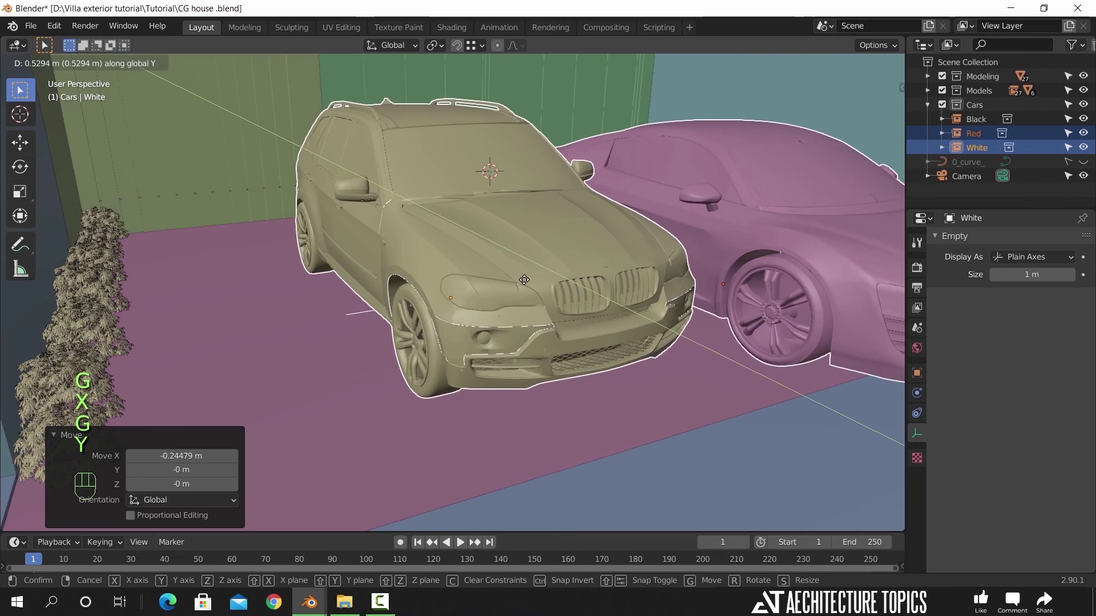
{"action": "left_click_drag", "start_coordinate": [564, 303], "coordinate": [624, 323]}
{"action": "left_click_drag", "start_coordinate": [523, 355], "coordinate": [447, 358]}
{"action": "left_click", "coordinate": [539, 316]}
{"action": "key", "text": "g"}
{"action": "key", "text": "x"}
- Adjust the red sports car along Y and settle it down along Z onto the driveway floor
{"action": "left_click", "coordinate": [618, 323]}
{"action": "key", "text": "g"}
{"action": "key", "text": "y"}
{"action": "left_click_drag", "start_coordinate": [575, 289], "coordinate": [579, 319]}
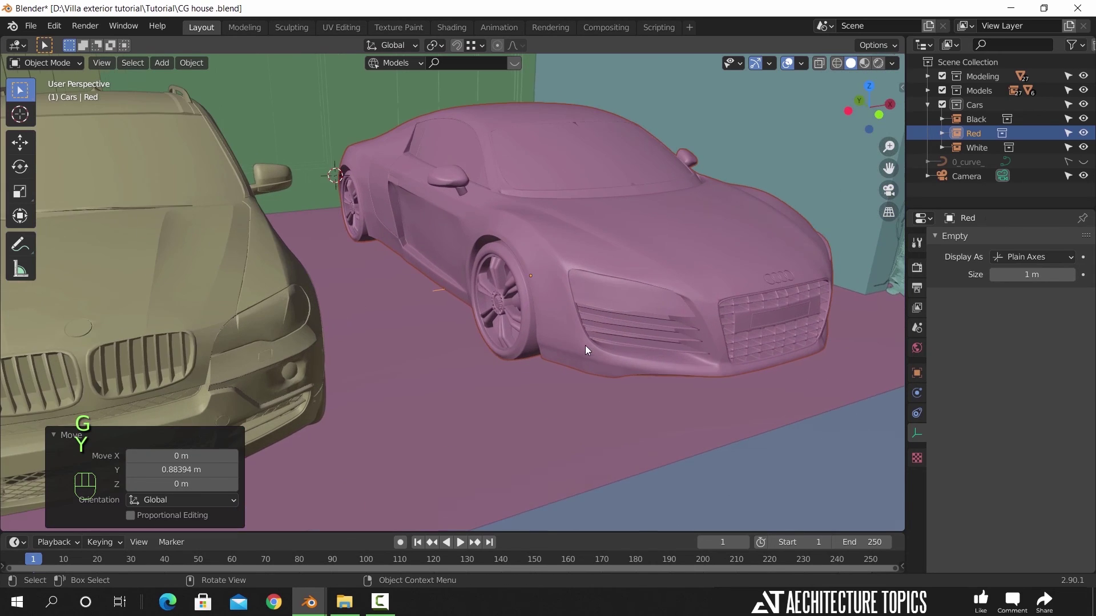
{"action": "left_click_drag", "start_coordinate": [593, 346], "coordinate": [599, 324]}
{"action": "key", "text": "g"}
{"action": "key", "text": "z"}
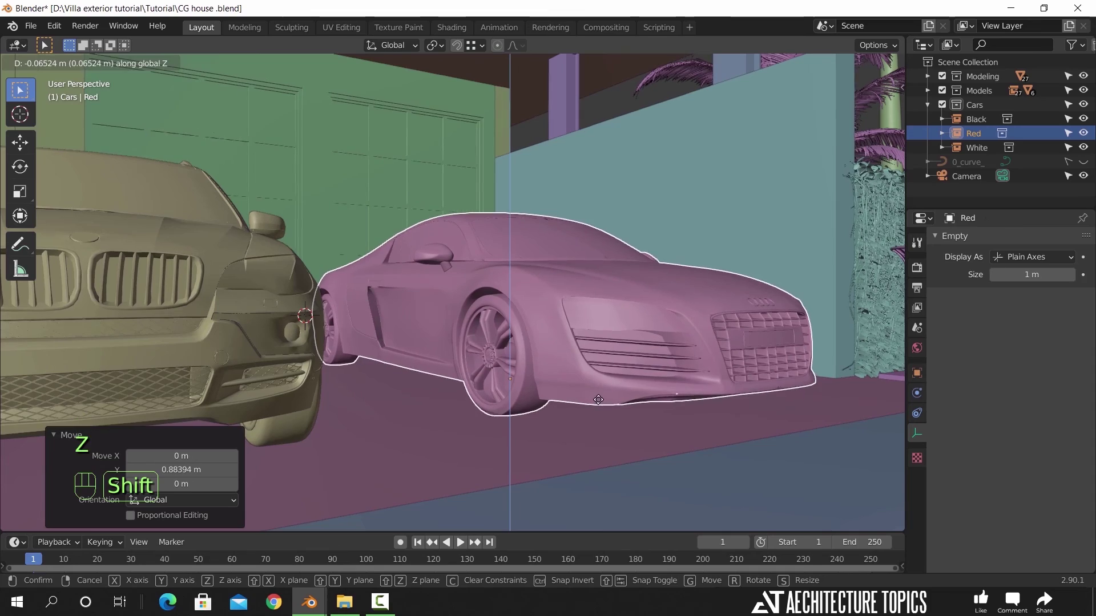
{"action": "left_click", "coordinate": [601, 401]}
{"action": "left_click_drag", "start_coordinate": [655, 394], "coordinate": [377, 300]}
{"action": "left_click_drag", "start_coordinate": [350, 283], "coordinate": [417, 309]}
{"action": "key", "text": "g"}
{"action": "key", "text": "x"}
- Rotate the black car about Z and move it off to the left on the road, checking through the camera
{"action": "left_click_drag", "start_coordinate": [450, 317], "coordinate": [494, 260]}
{"action": "left_click_drag", "start_coordinate": [460, 303], "coordinate": [518, 296]}
{"action": "left_click", "coordinate": [491, 324]}
{"action": "key", "text": "r"}
{"action": "key", "text": "z"}
{"action": "key", "text": "KP_9"}
{"action": "key", "text": "KP_0"}
{"action": "left_click", "coordinate": [580, 344]}
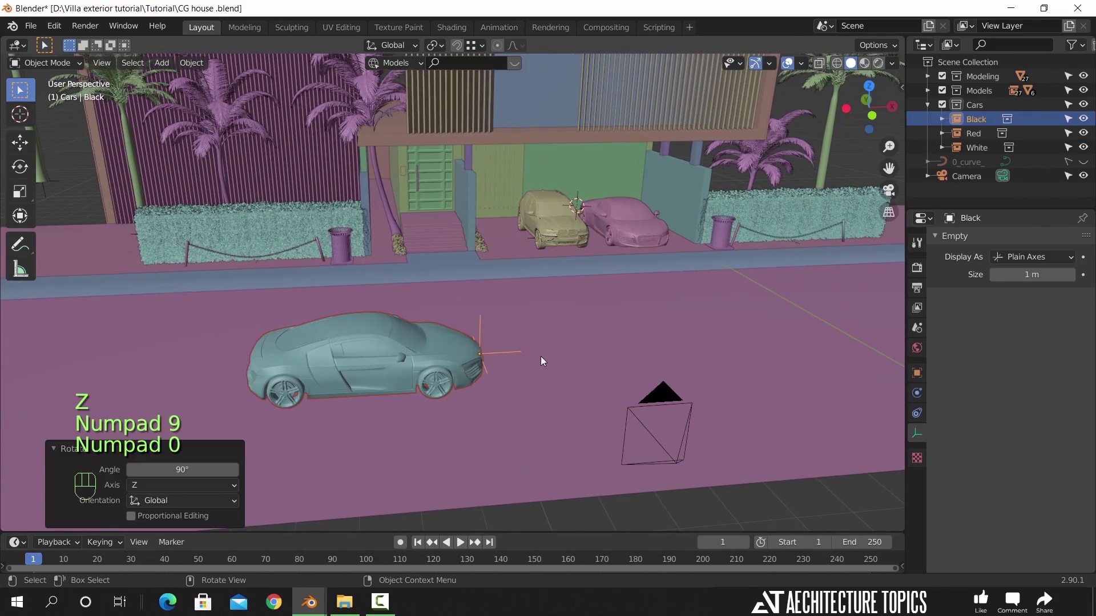
{"action": "key", "text": "g"}
{"action": "key", "text": "shift+z"}
{"action": "left_click", "coordinate": [486, 316]}
{"action": "key", "text": "KP_0"}
{"action": "key", "text": "g"}
{"action": "key", "text": "y"}
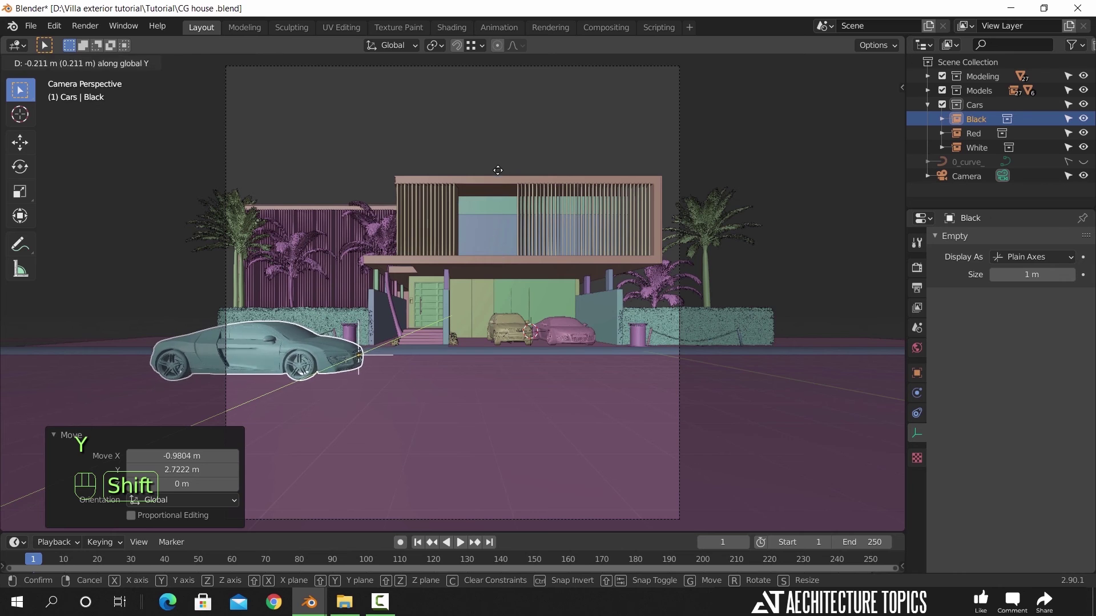
{"action": "left_click_drag", "start_coordinate": [501, 99], "coordinate": [507, 232]}
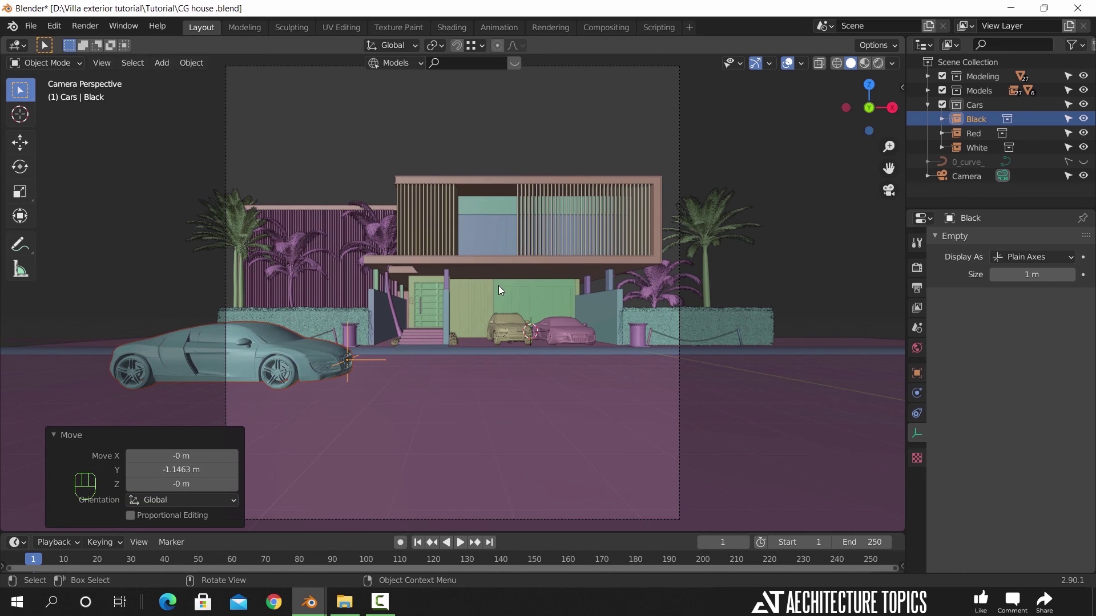
{"action": "left_click", "coordinate": [511, 133]}
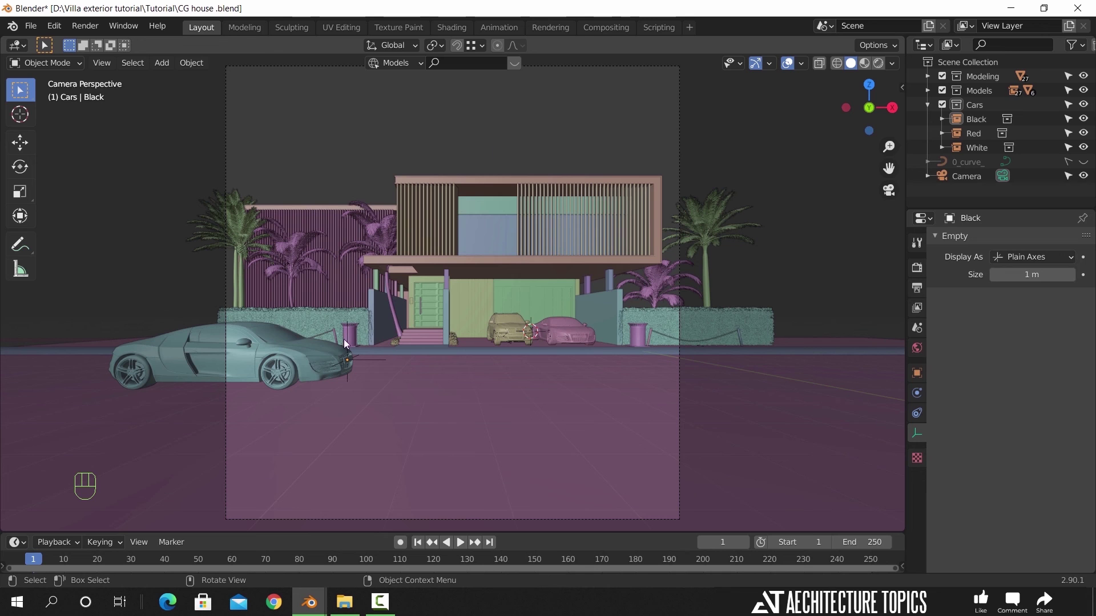
{"action": "left_click", "coordinate": [322, 357]}
{"action": "key", "text": "g"}
{"action": "key", "text": "x"}
{"action": "left_click", "coordinate": [478, 436]}
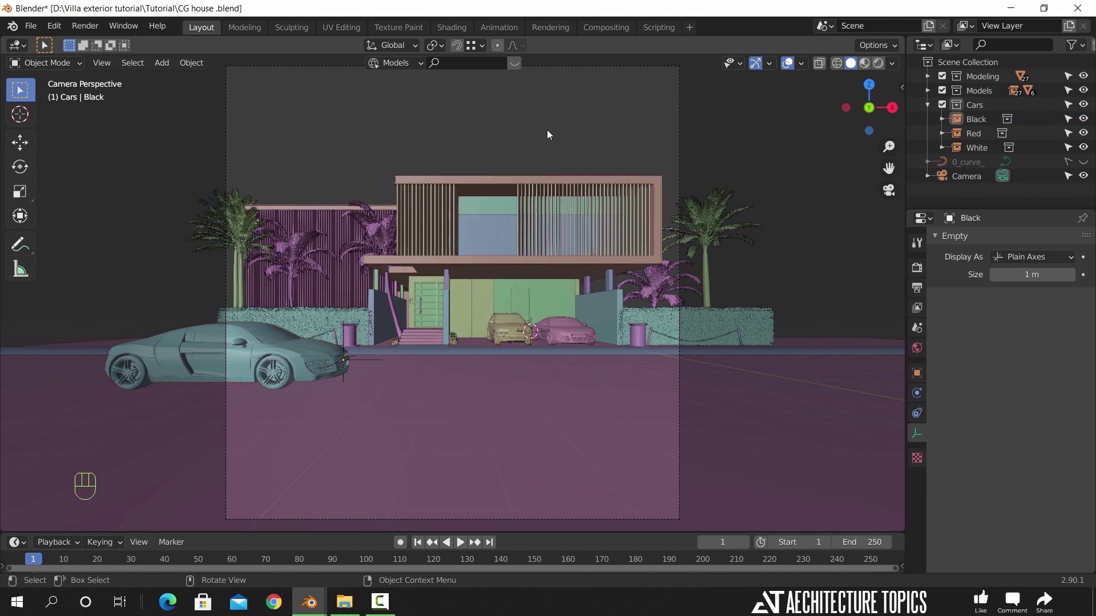